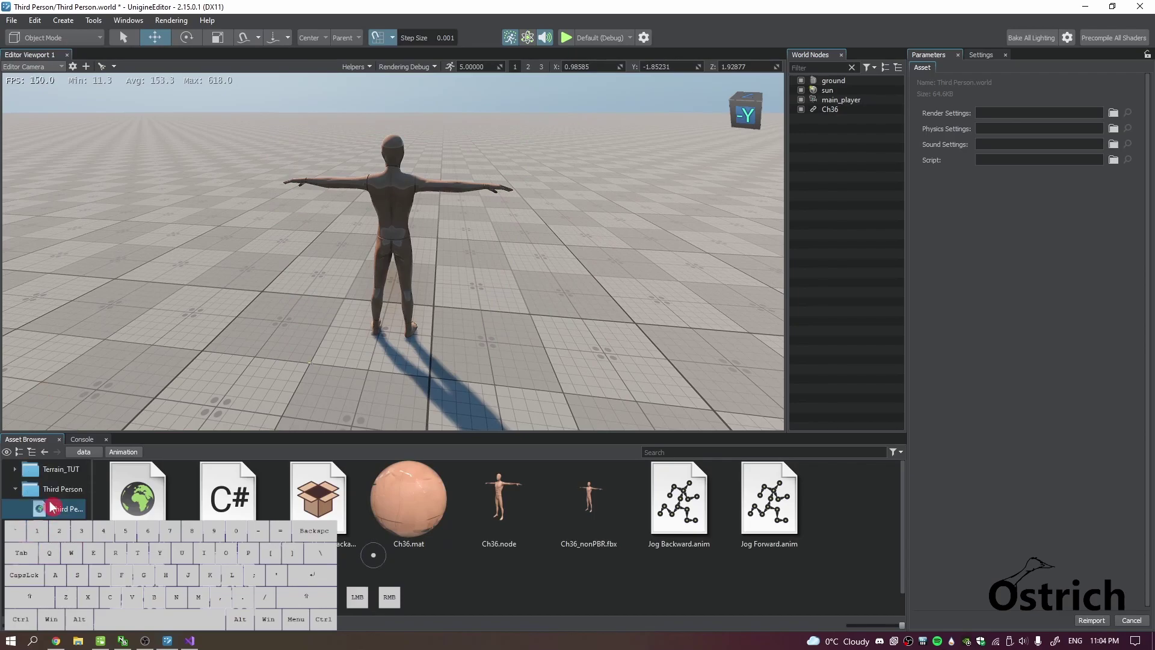
# Inspect the Ch36 node's AnimationStates component and inner mesh, then clear the selection.
pyautogui.click(58, 498)
pyautogui.click(382, 207)
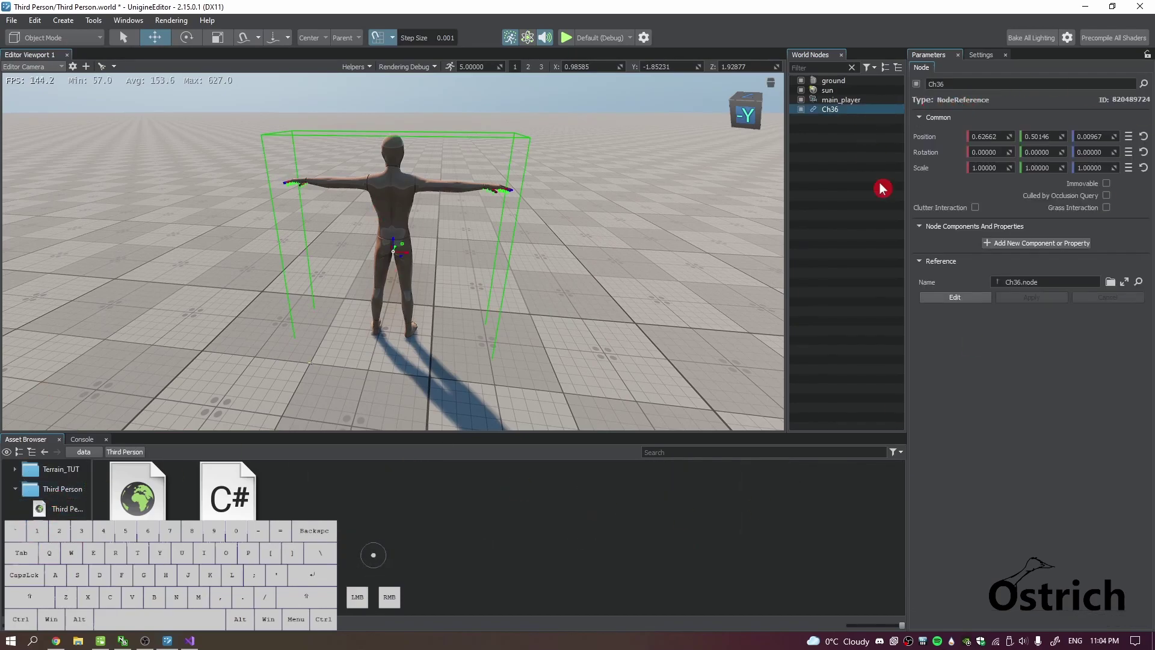
pyautogui.click(977, 298)
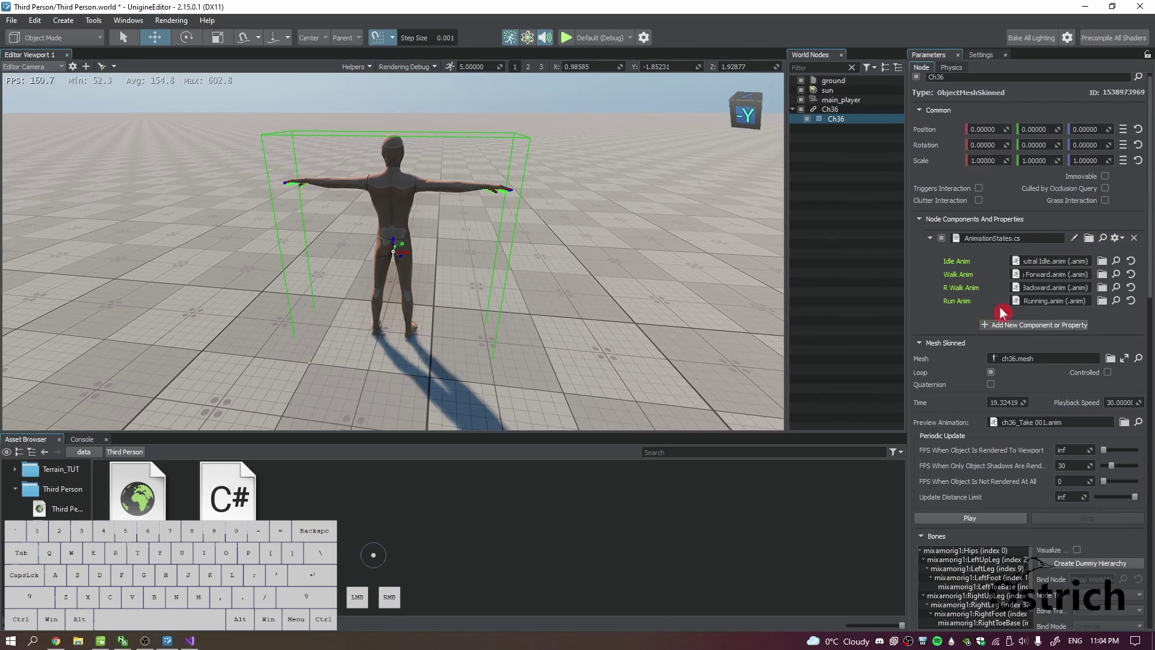
pyautogui.press('ctrl+s')
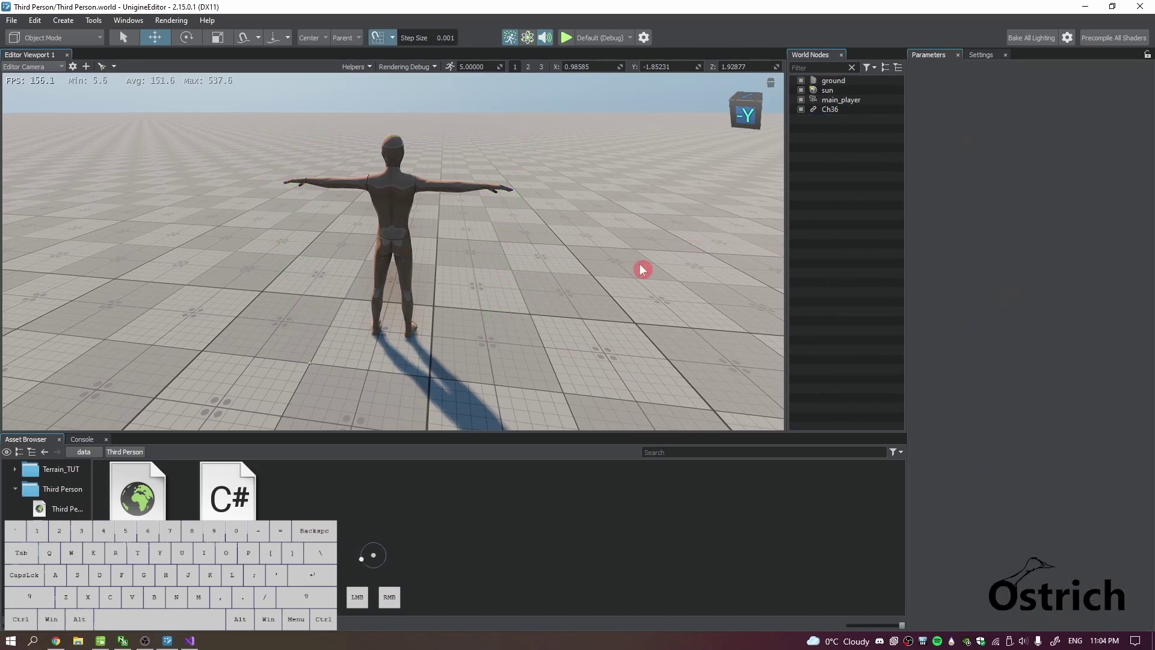
# Create a Physics Object Dummy node from the Create menu and place it at the origin.
pyautogui.click(528, 250)
pyautogui.moveTo(481, 227); pyautogui.dragTo(515, 232)
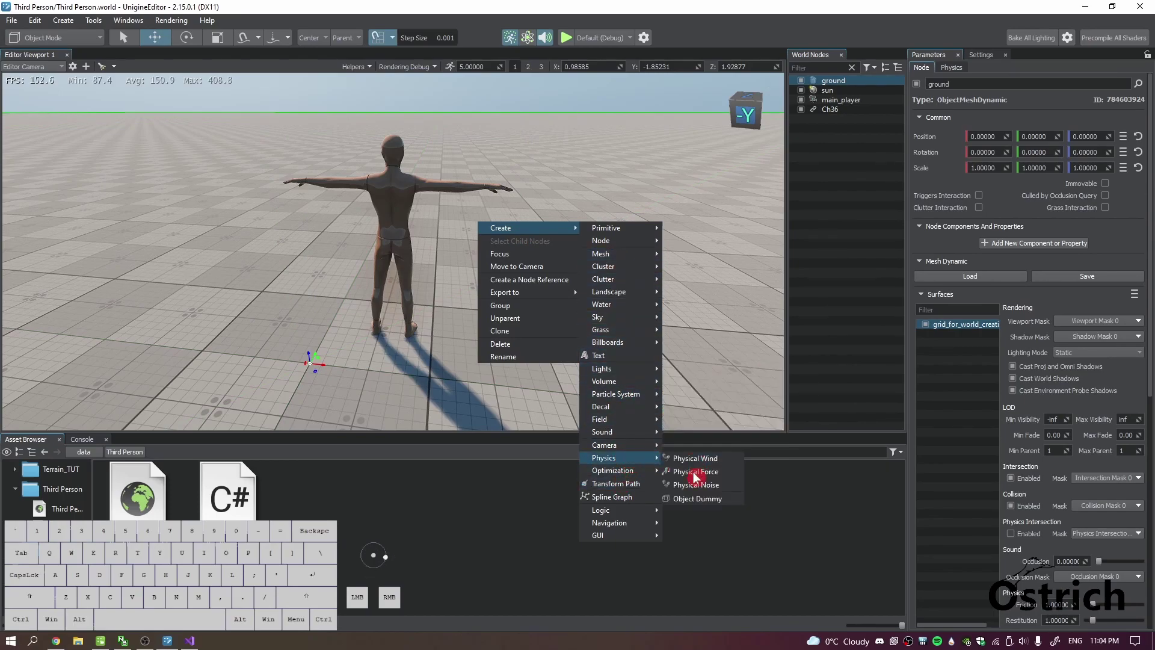
pyautogui.click(693, 502)
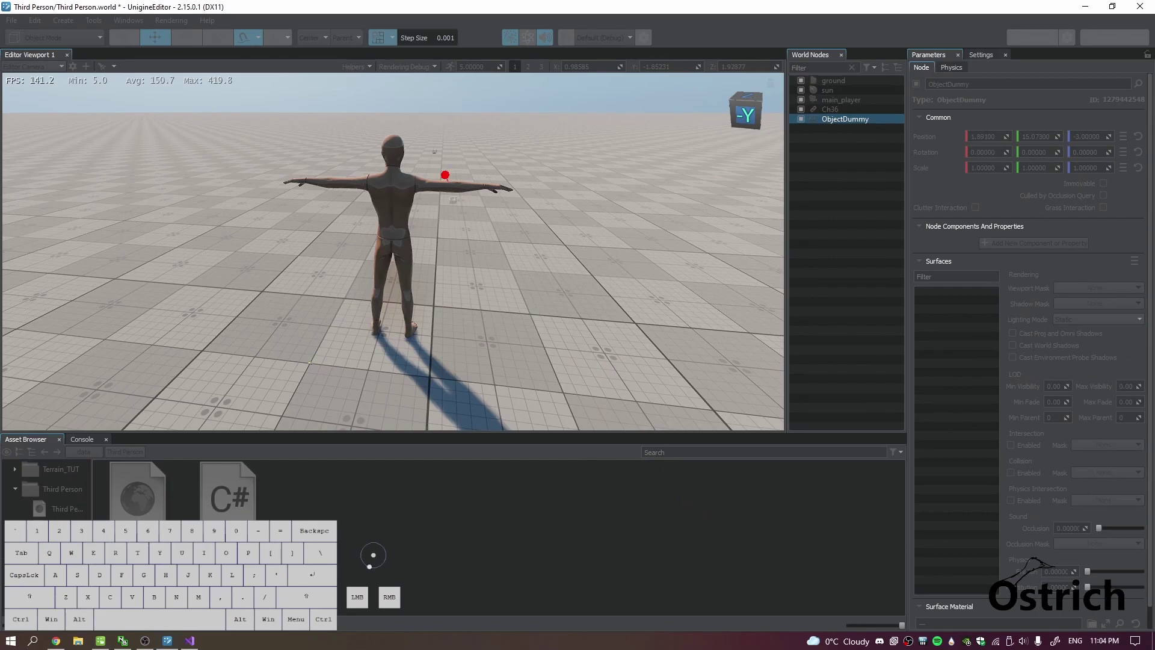
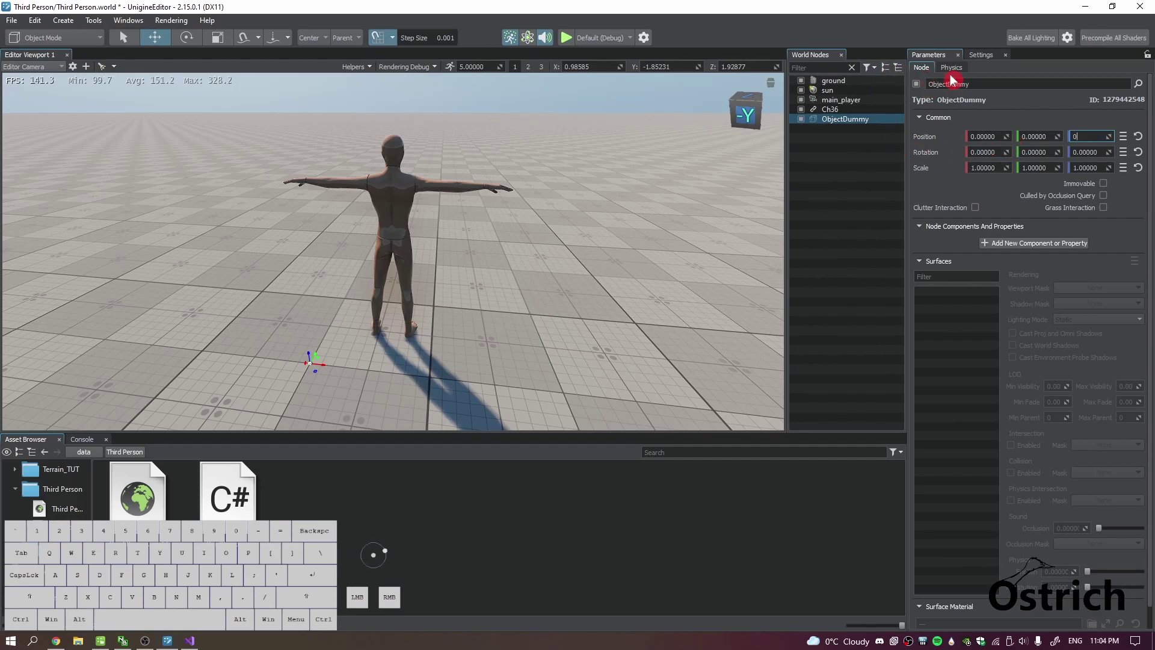
# Set the ObjectDummy's physics Body Type to Rigid.
pyautogui.click(958, 75)
pyautogui.click(1045, 110)
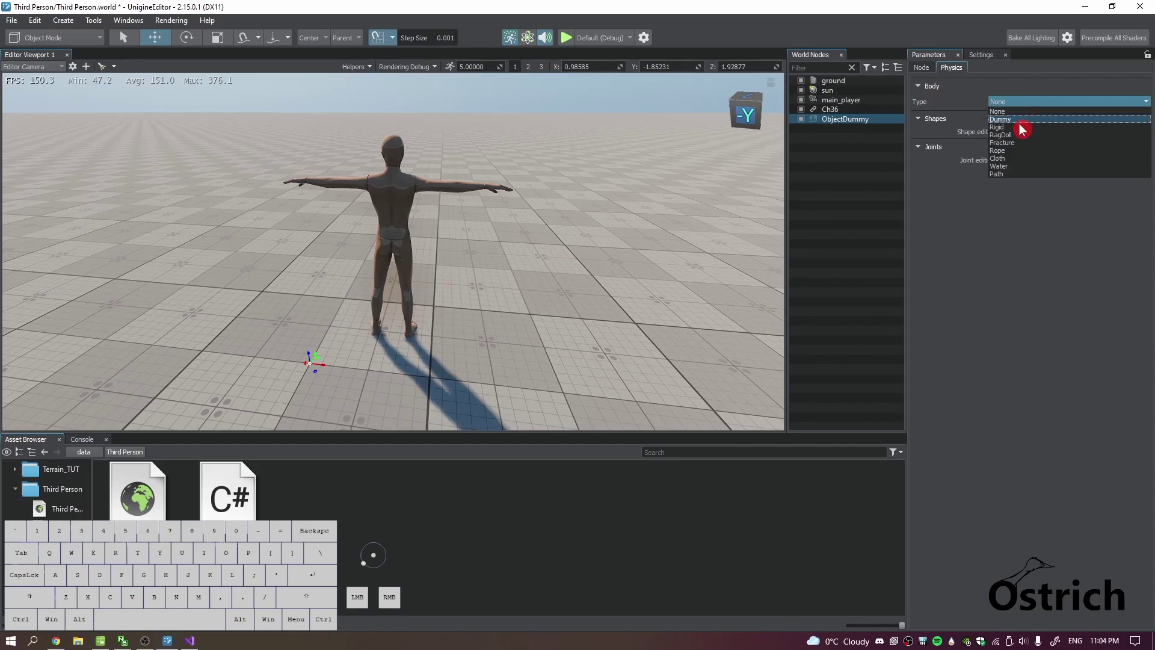
pyautogui.click(1022, 129)
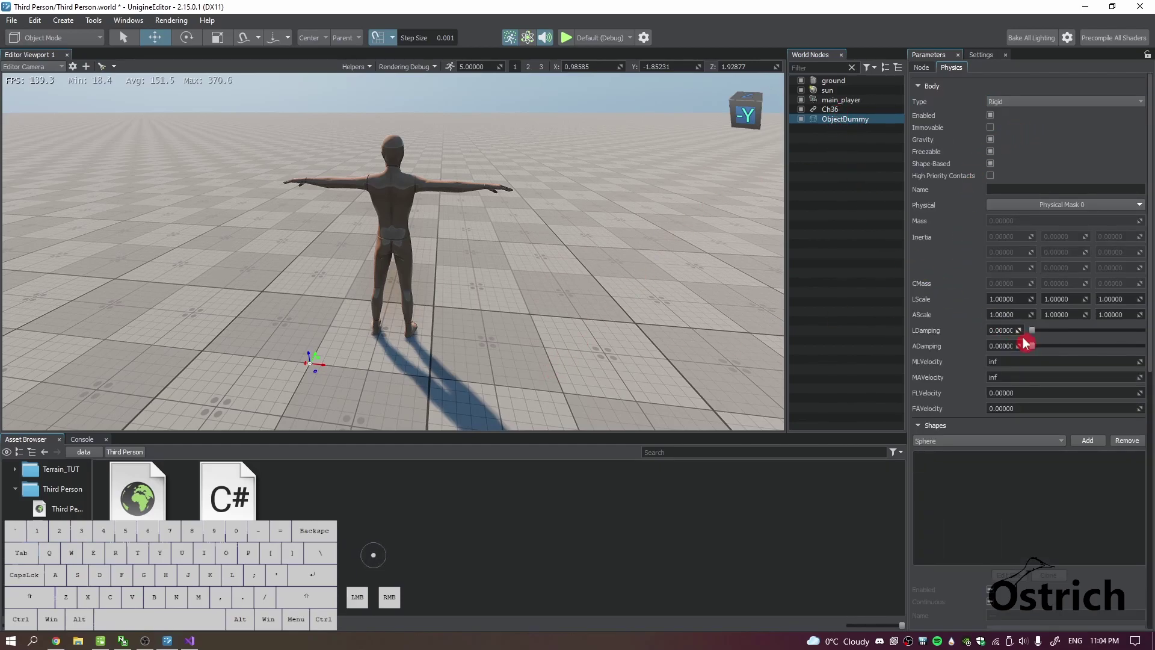
# Add a Capsule collision shape to the rigid body.
pyautogui.click(1022, 444)
pyautogui.click(998, 462)
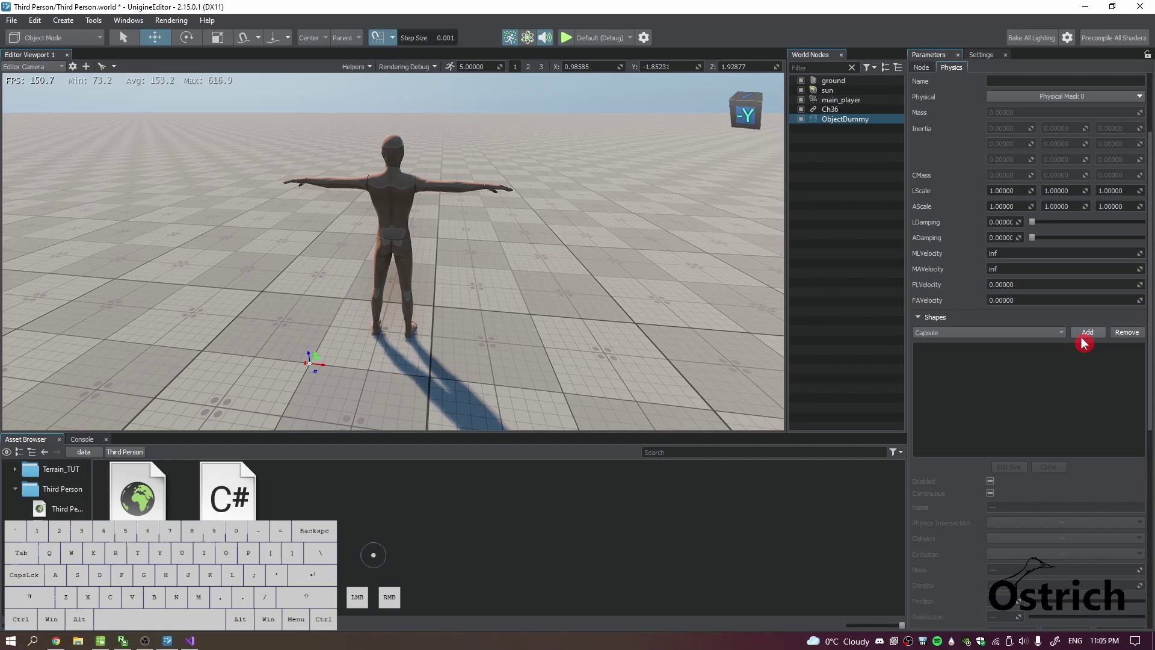
pyautogui.click(1086, 340)
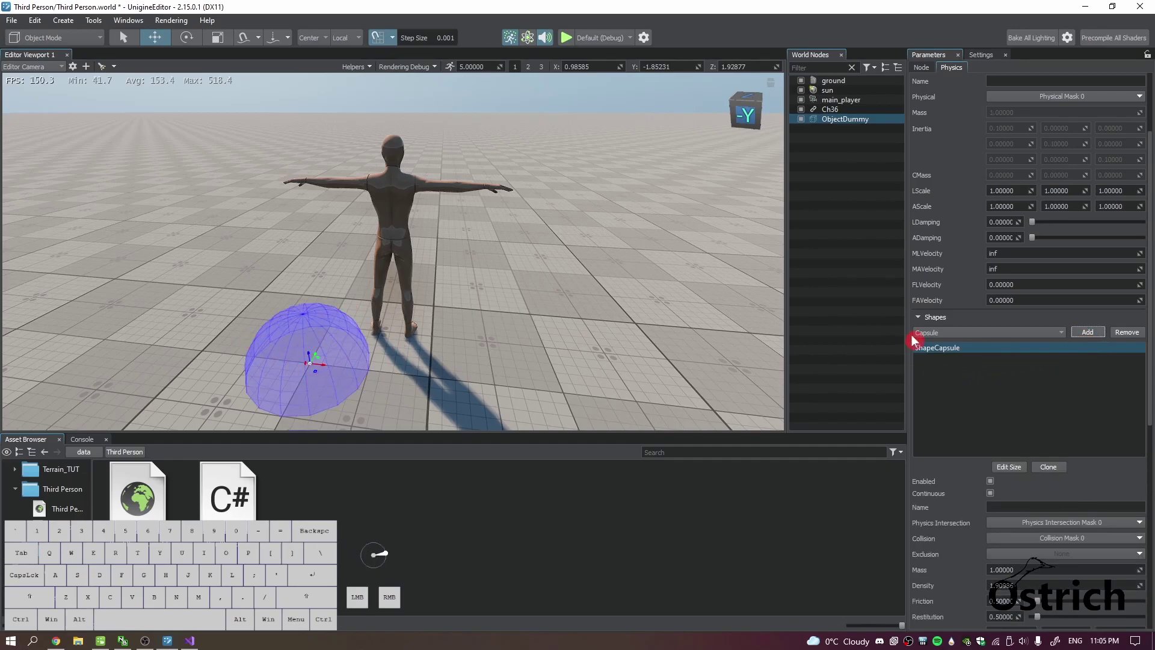
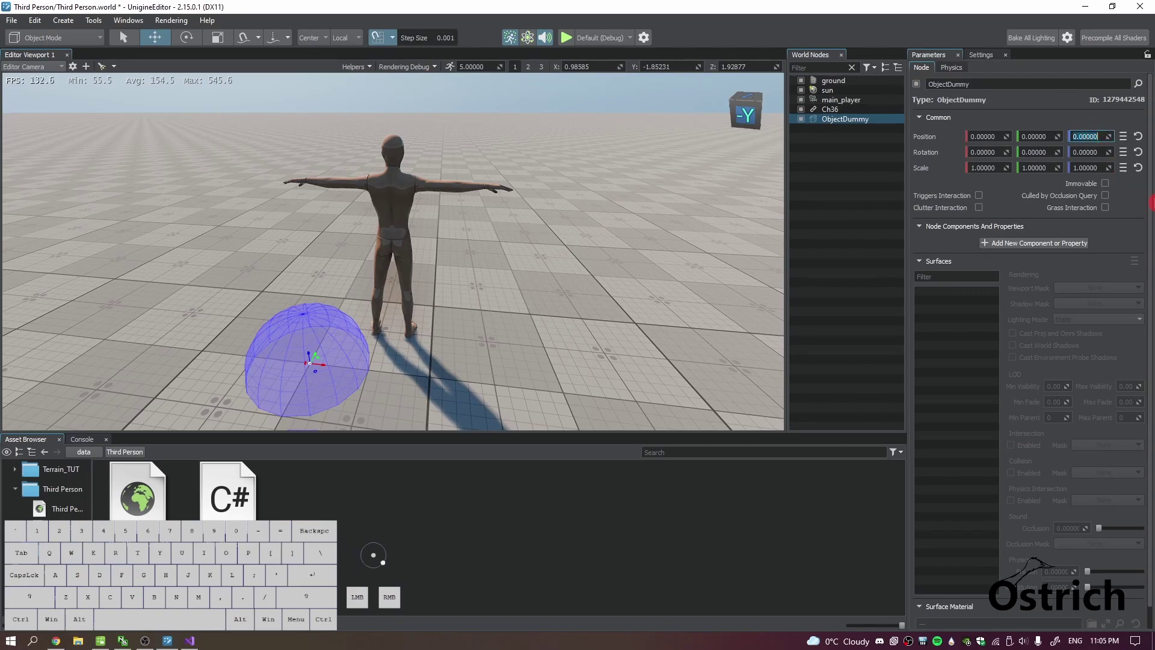
# Raise ObjectDummy to Z 1 and give ShapeCapsule mass 25 and height 1.
pyautogui.press('1')
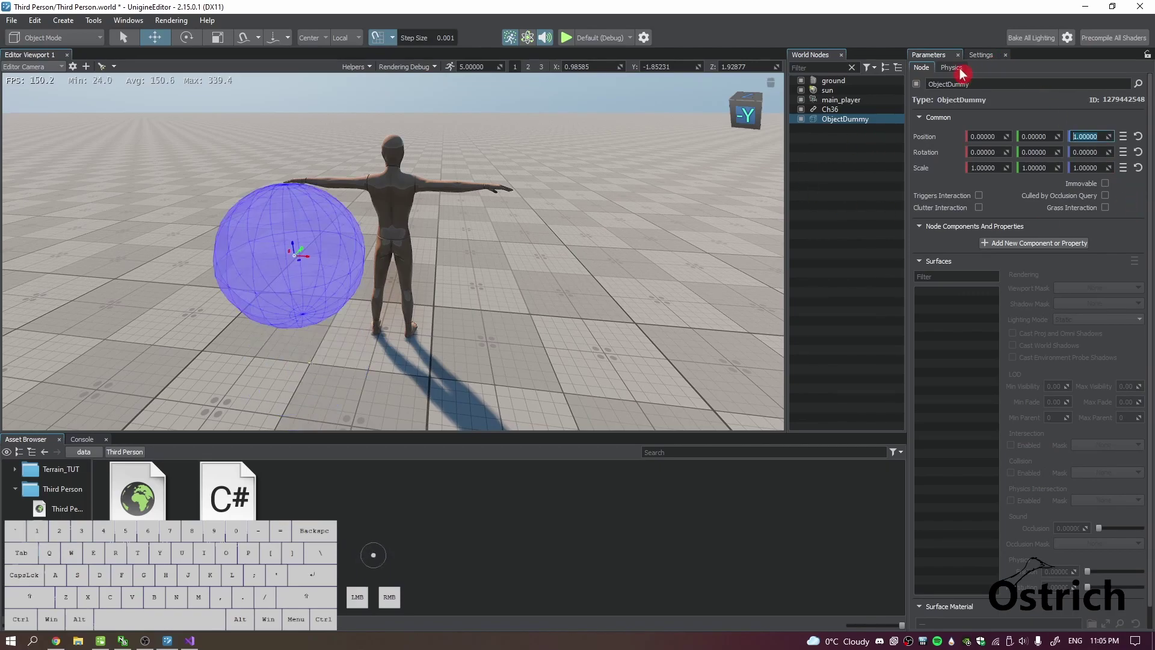
pyautogui.click(960, 73)
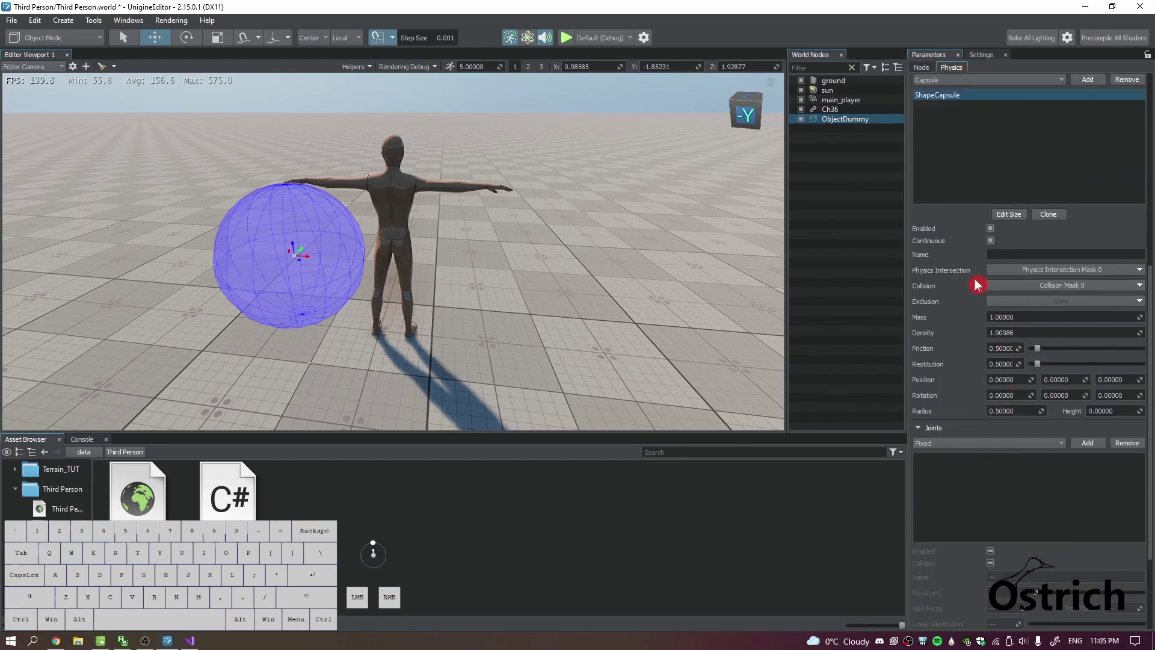
pyautogui.doubleClick(293, 247)
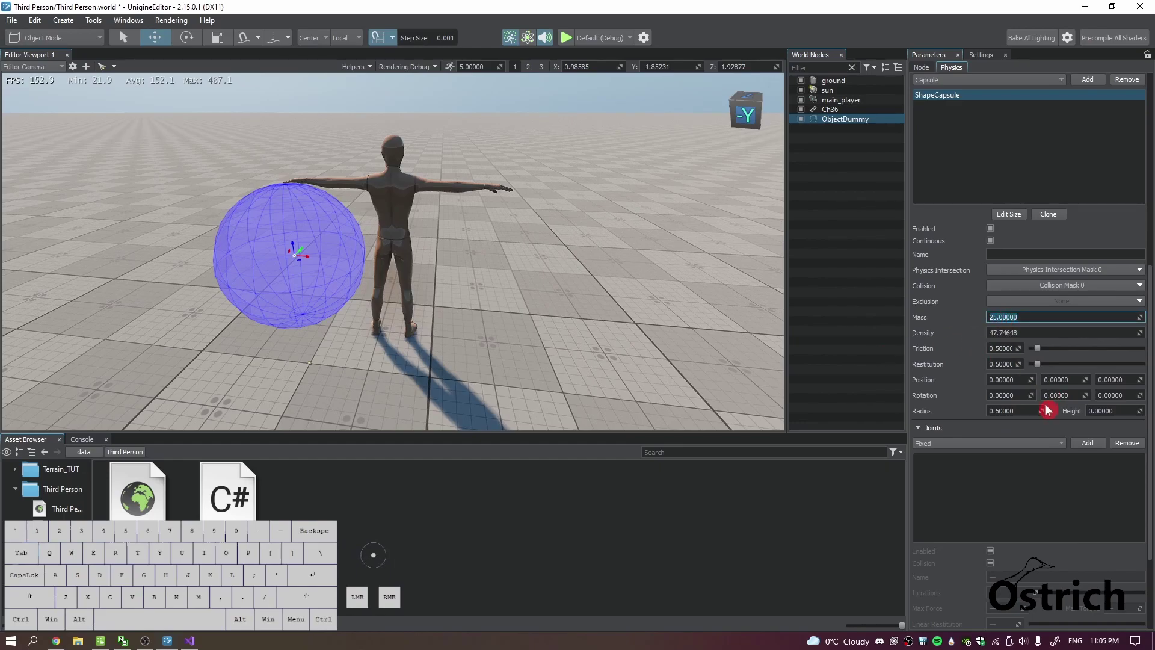
pyautogui.click(1045, 414)
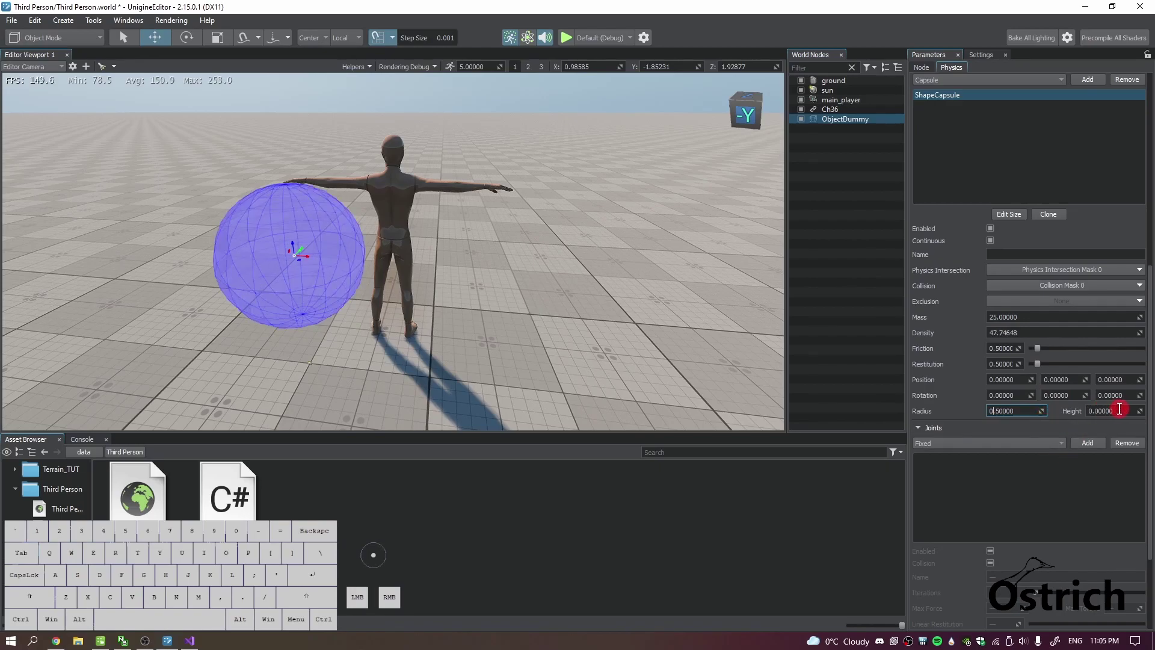
pyautogui.moveTo(1141, 417); pyautogui.dragTo(3, 360)
pyautogui.moveTo(573, 239); pyautogui.dragTo(625, 221)
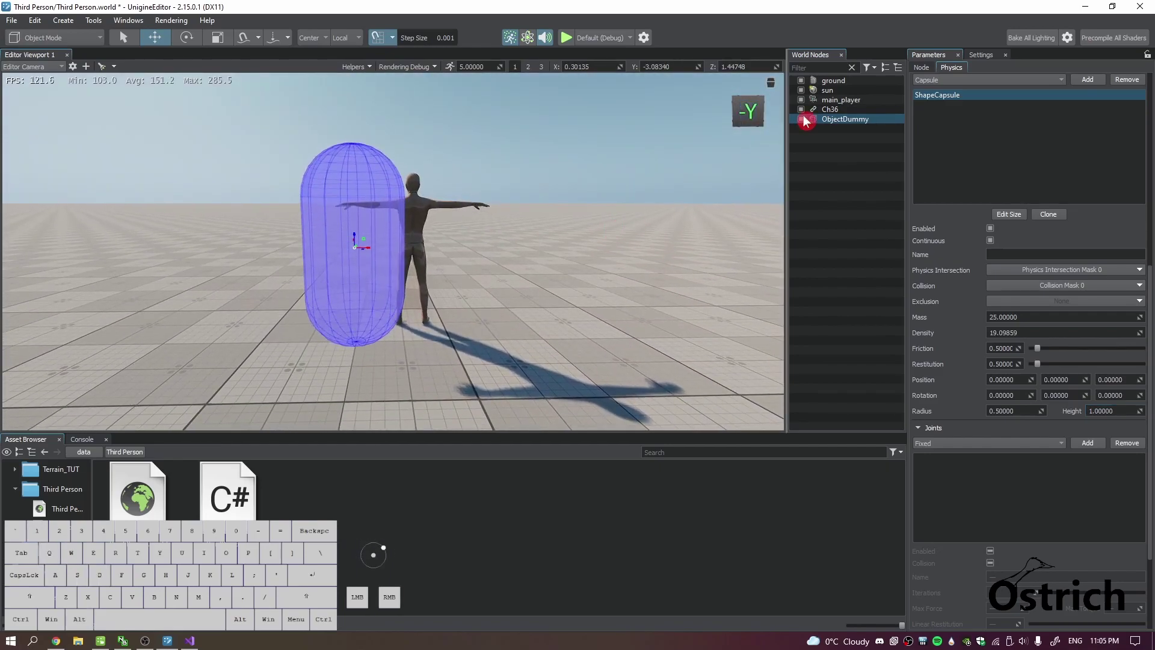
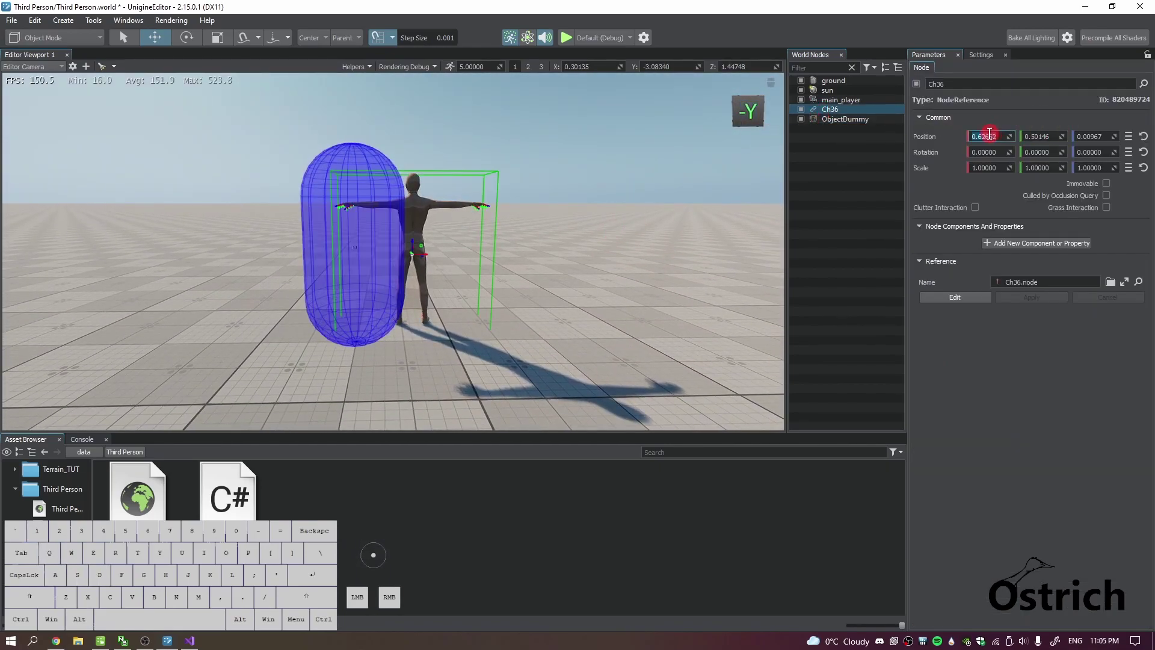
# Zero Ch36's position and parent it under ObjectDummy in World Nodes.
pyautogui.press('Tab')
pyautogui.press('Tab')
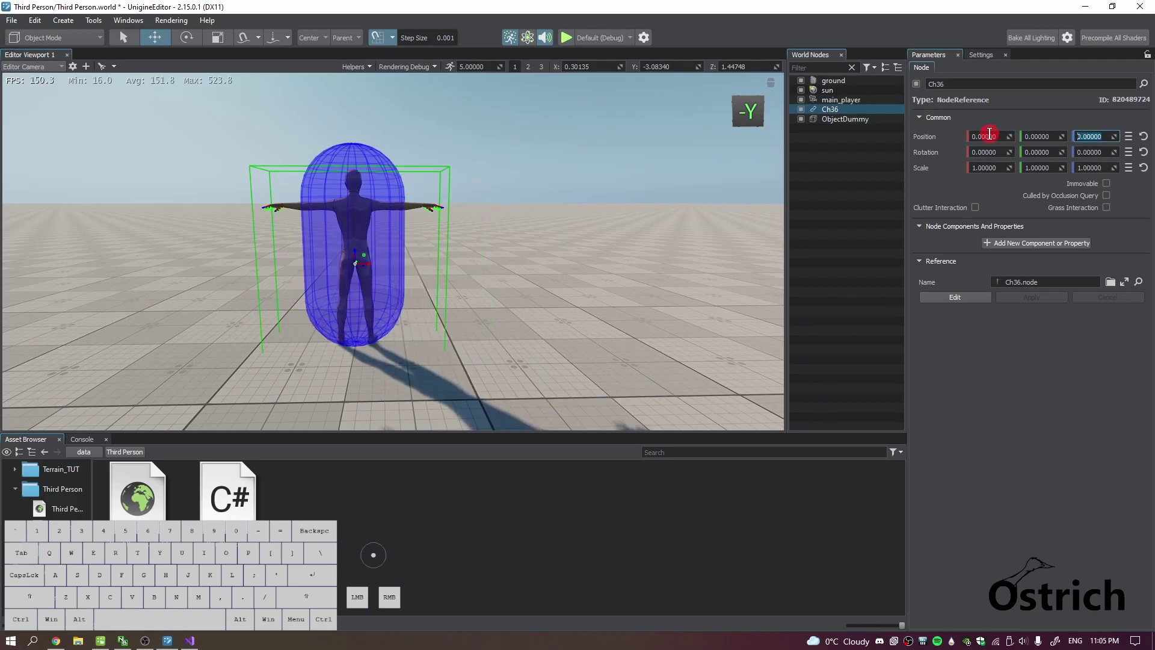
pyautogui.moveTo(605, 234); pyautogui.dragTo(721, 187)
pyautogui.click(840, 113)
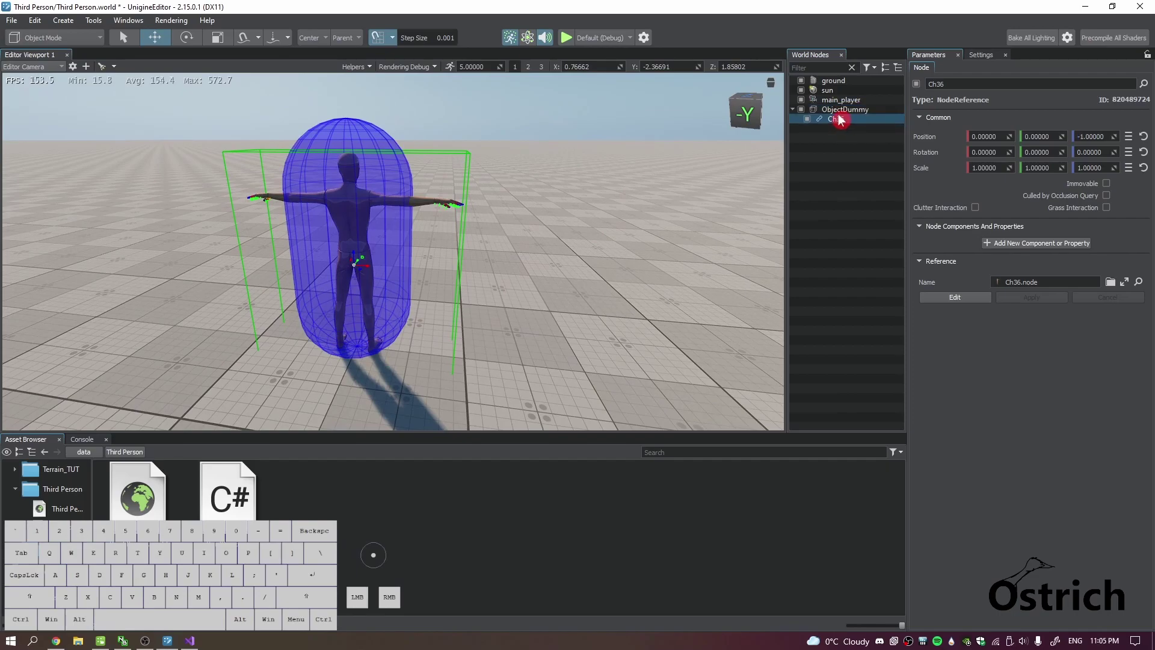
pyautogui.click(841, 116)
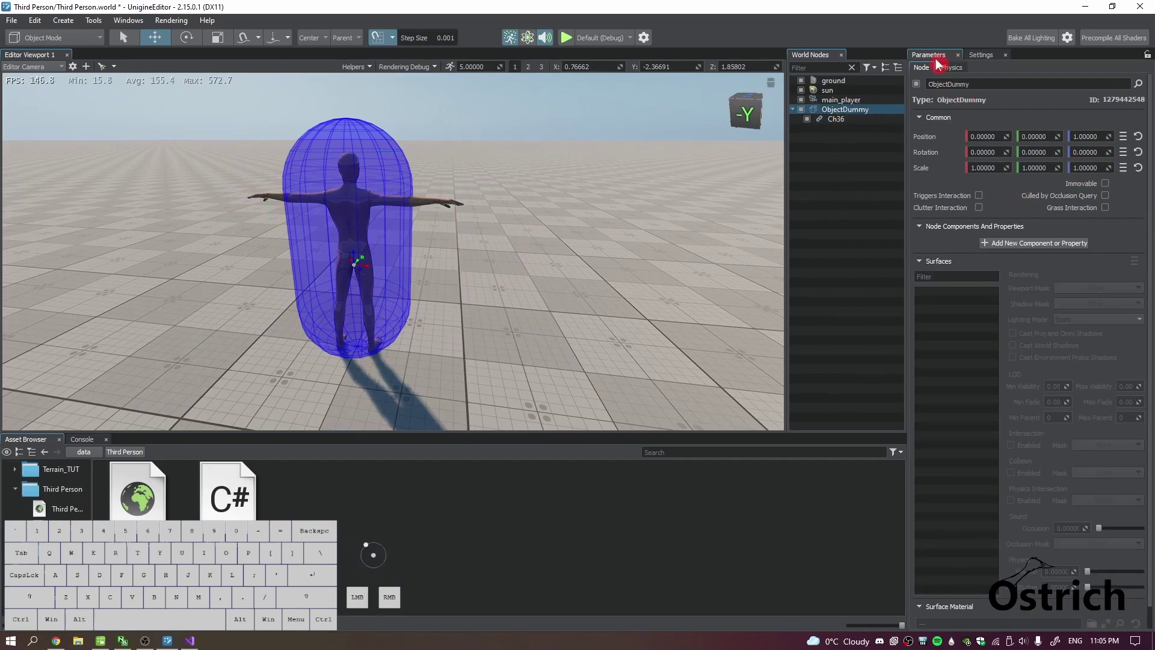
# Select ShapeCapsule in the Physics tab and frame the character in view.
pyautogui.click(945, 73)
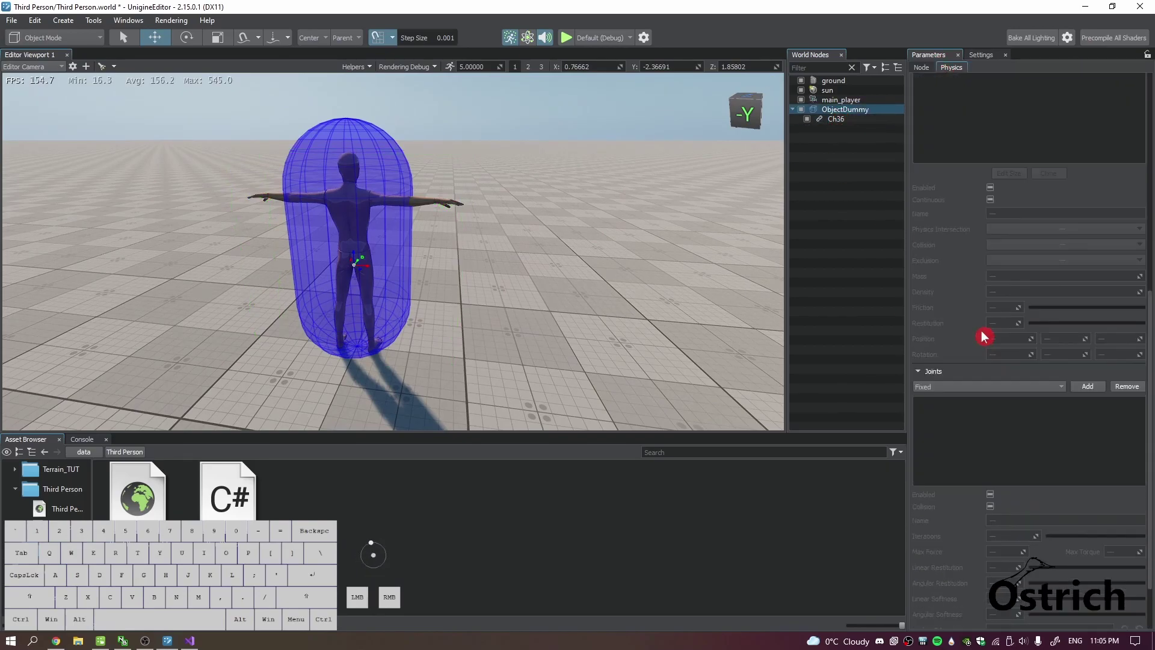
pyautogui.click(963, 245)
pyautogui.click(957, 242)
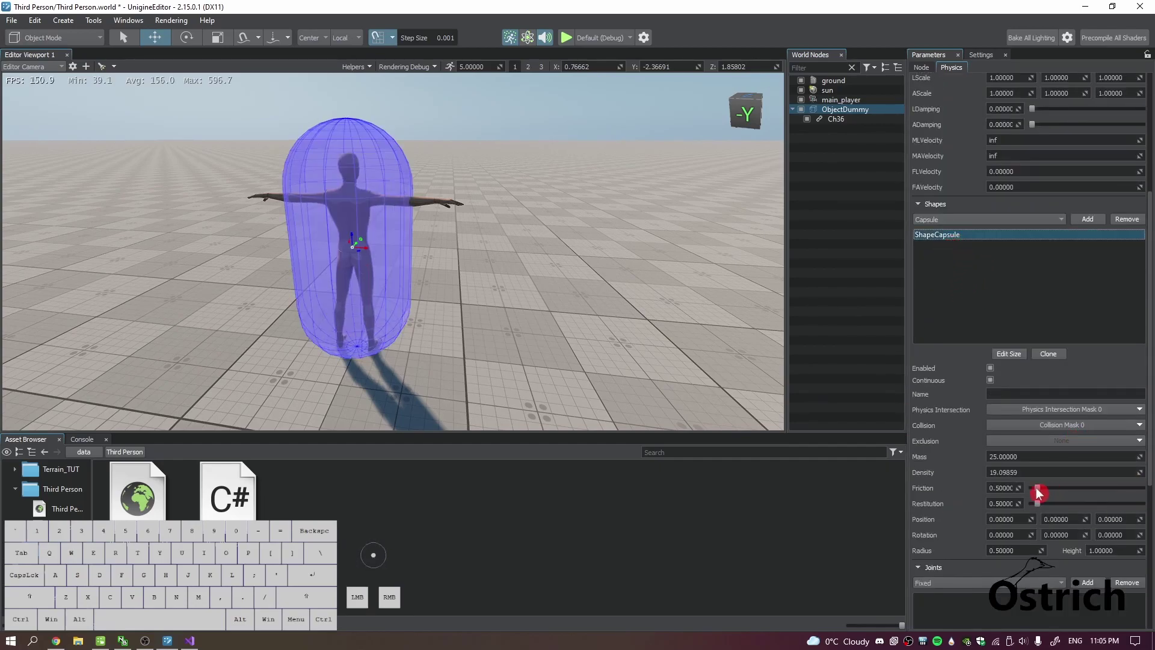
pyautogui.moveTo(1044, 555); pyautogui.dragTo(1035, 564)
pyautogui.moveTo(560, 359); pyautogui.dragTo(581, 322)
# Set the capsule Radius to 0.3 and adjust its Height to cover the character.
pyautogui.press('s')
pyautogui.press('e')
pyautogui.press('w')
pyautogui.press('e')
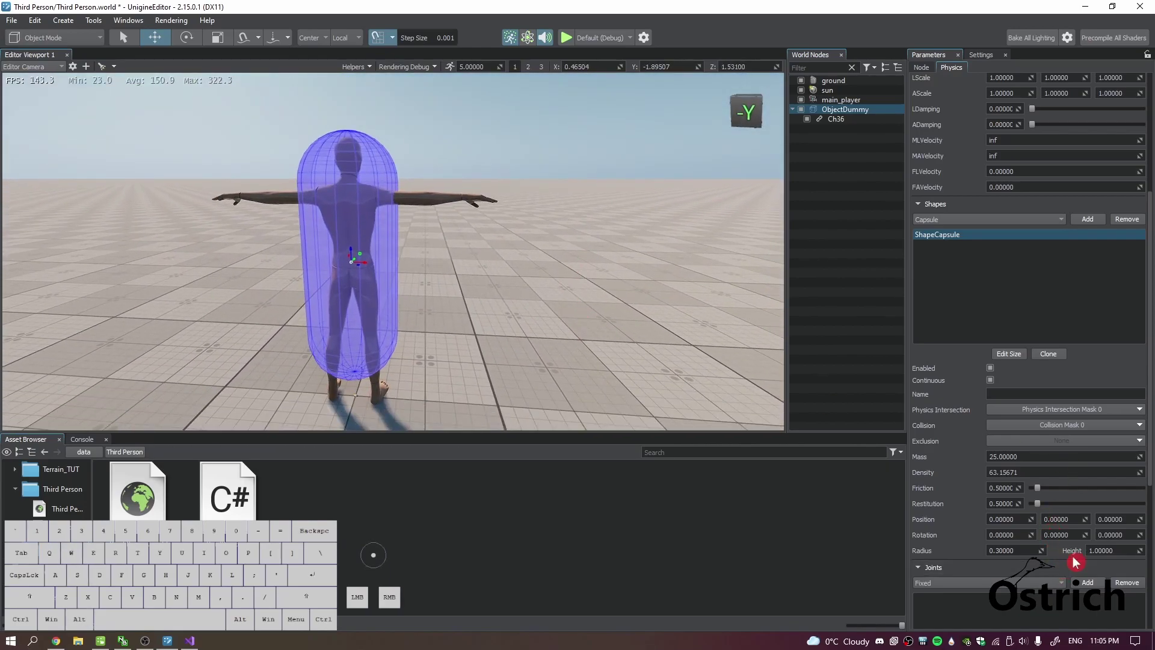
pyautogui.click(1143, 556)
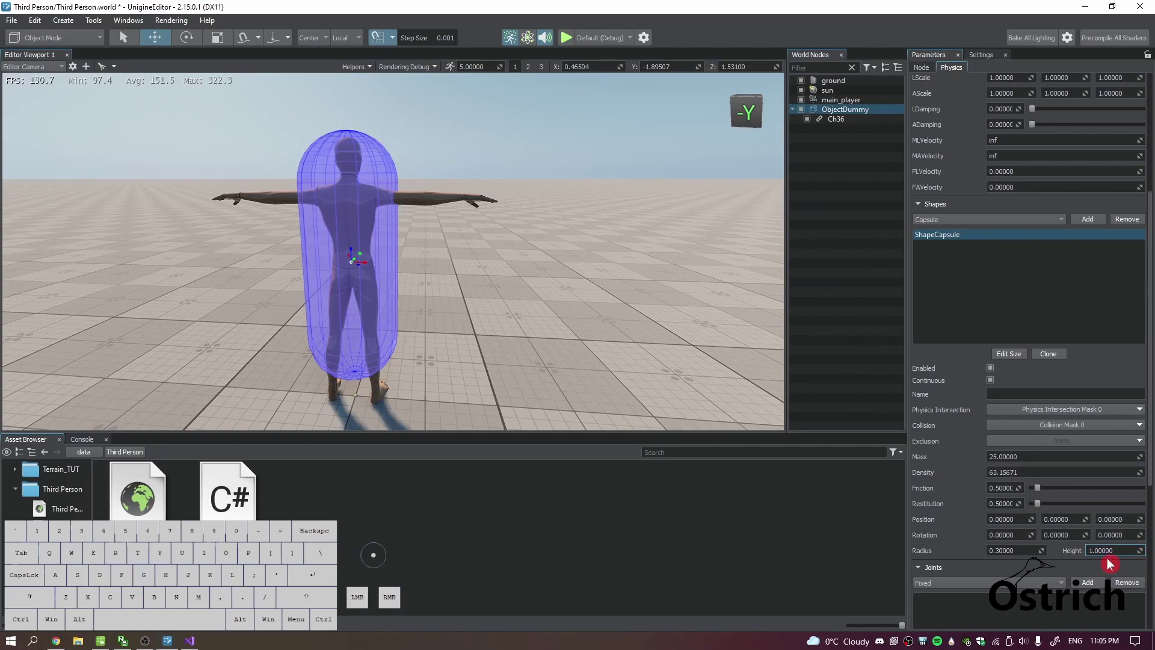
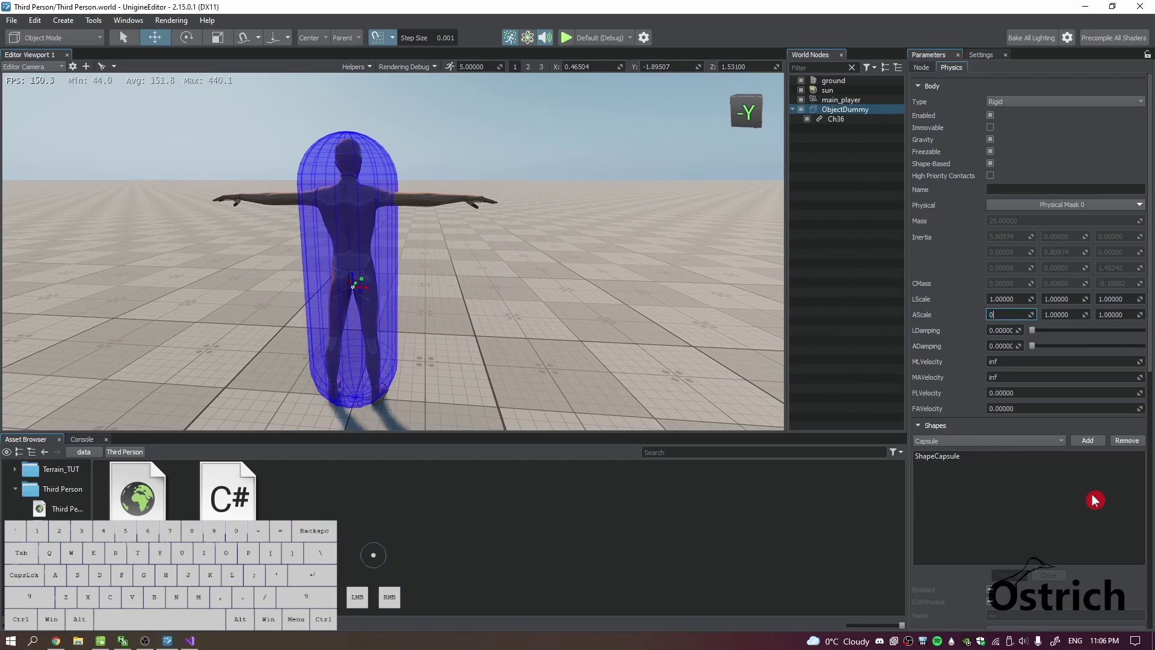
# Set the rigid body's AScale to 0, 0, 1 and return to the Node settings.
pyautogui.press('Tab')
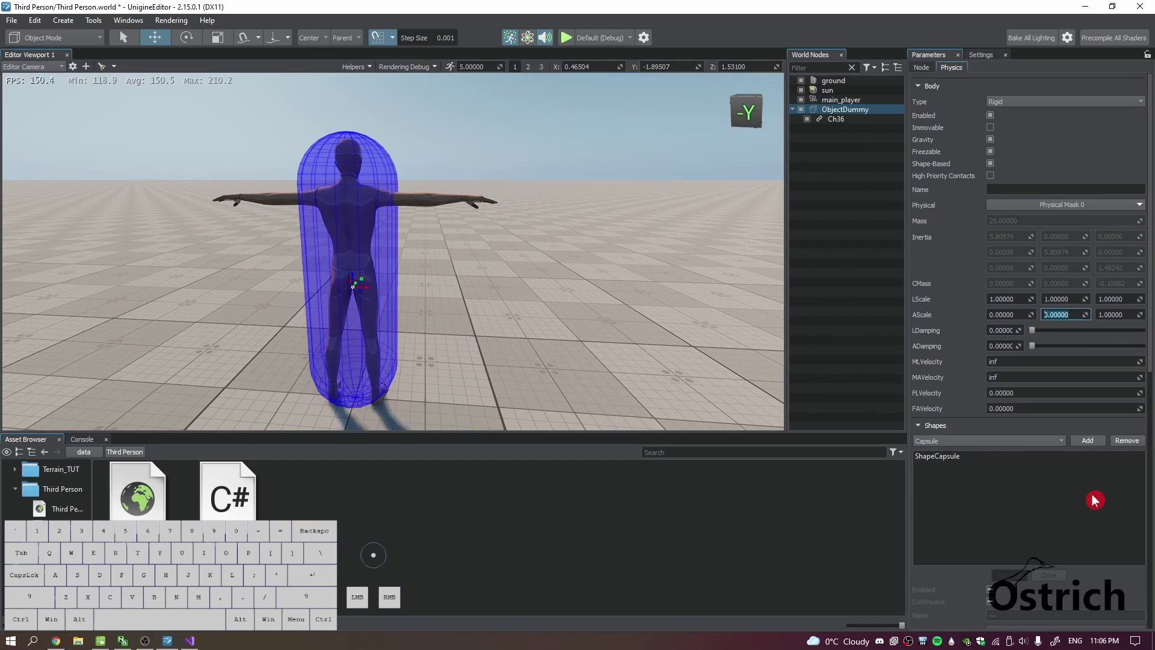
pyautogui.click(962, 266)
pyautogui.press('ctrl+s')
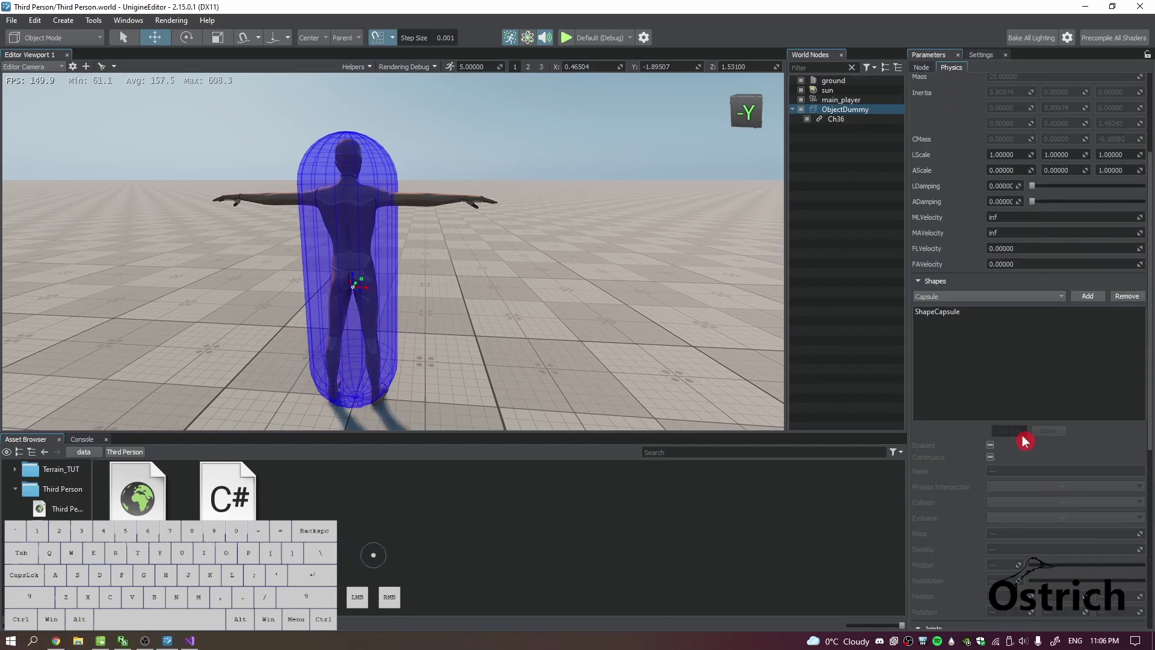
pyautogui.click(492, 338)
pyautogui.click(855, 120)
pyautogui.click(853, 111)
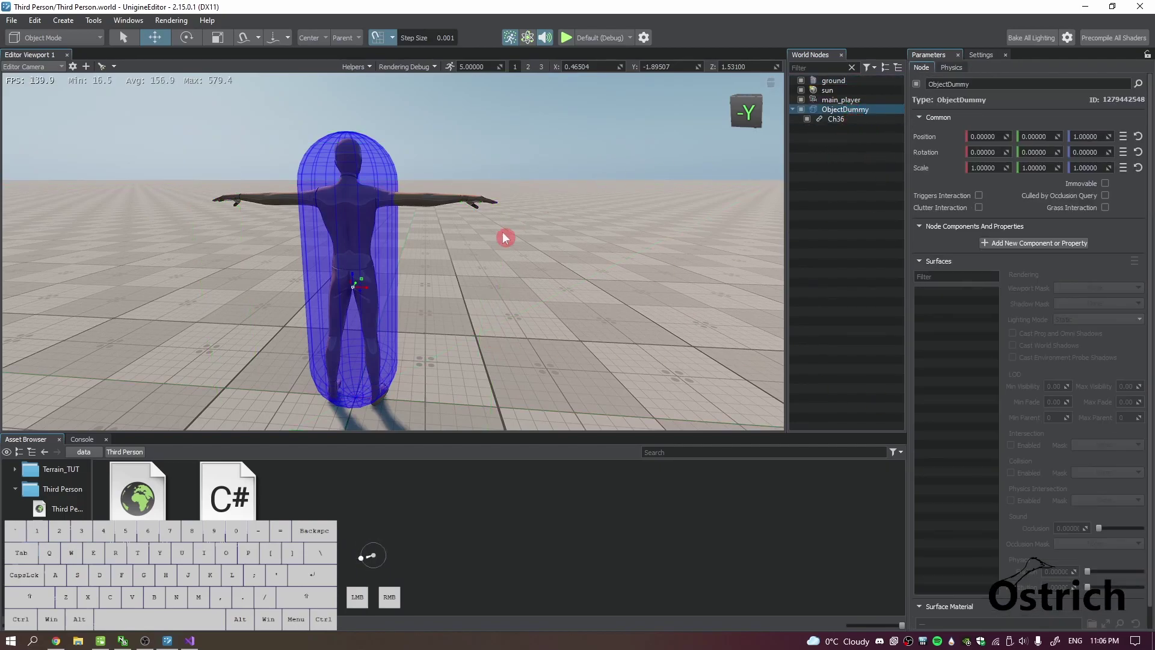
# Create a new Dummy node via Create > Node > Dummy.
pyautogui.click(500, 276)
pyautogui.rightClick(435, 244)
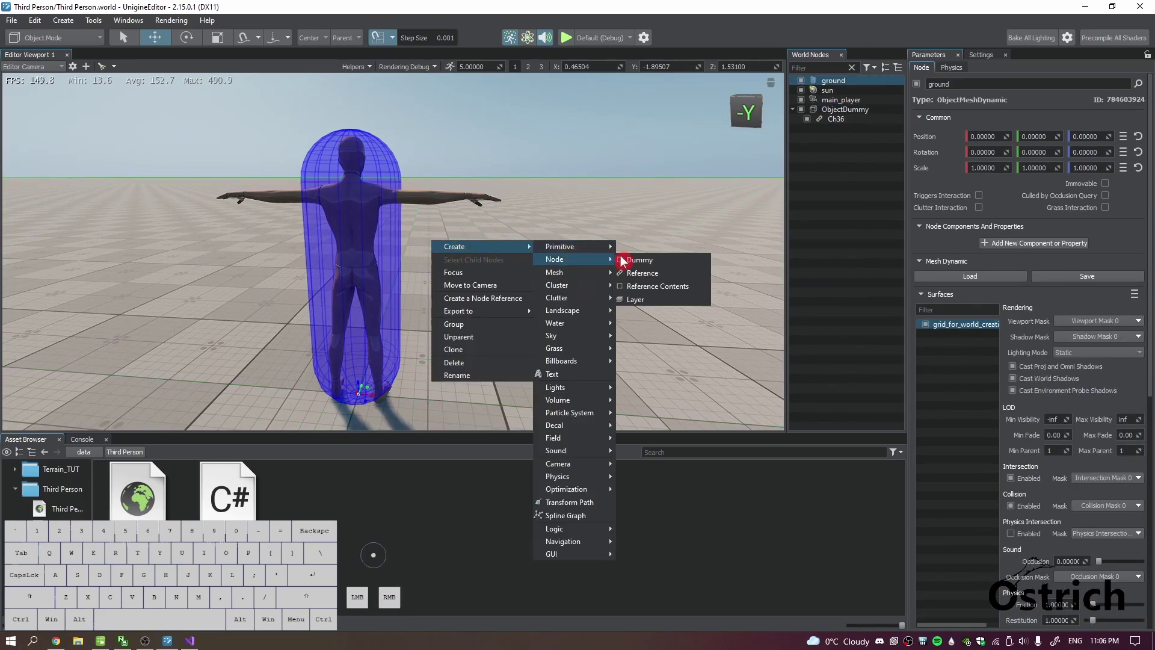
pyautogui.click(635, 258)
pyautogui.click(434, 297)
pyautogui.click(852, 131)
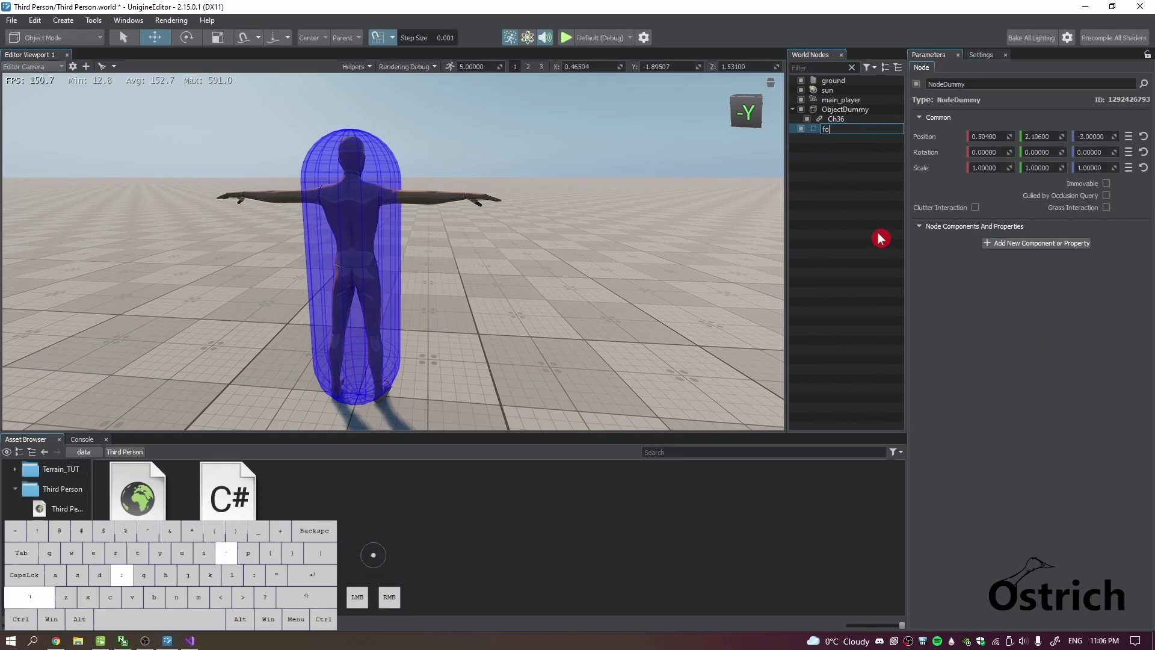
# Rename the dummy to Following Obj and position it at 0, 0, 1.5.
pyautogui.press('BackSpace')
pyautogui.press('Caps_Lock')
pyautogui.press('f')
pyautogui.press('BackSpace')
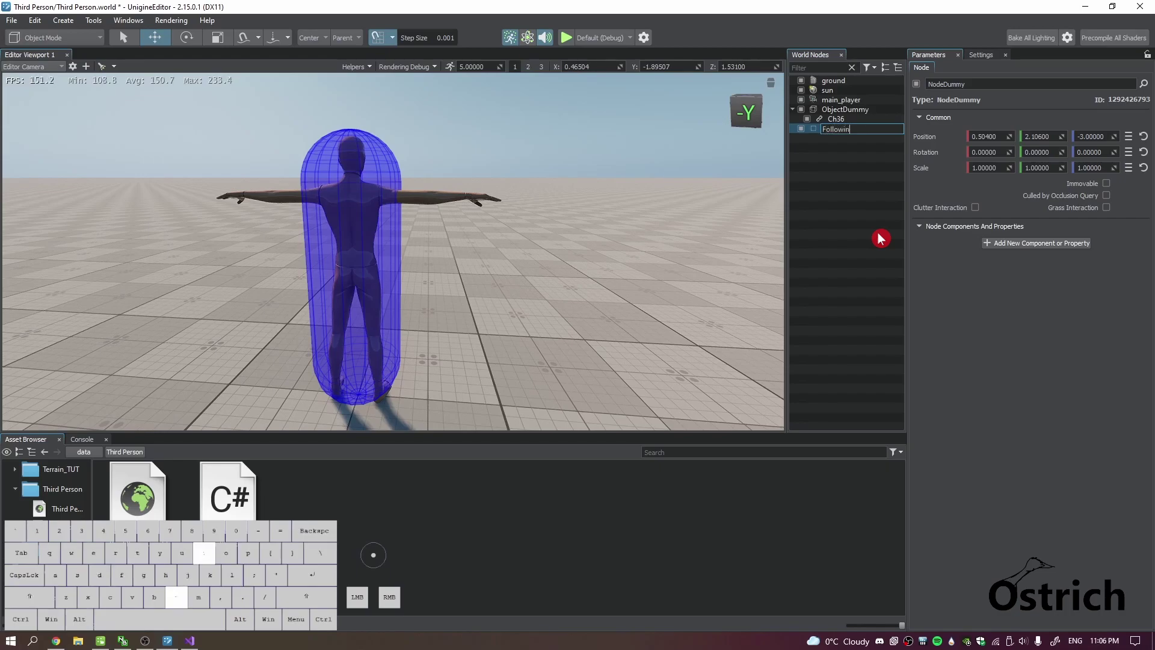
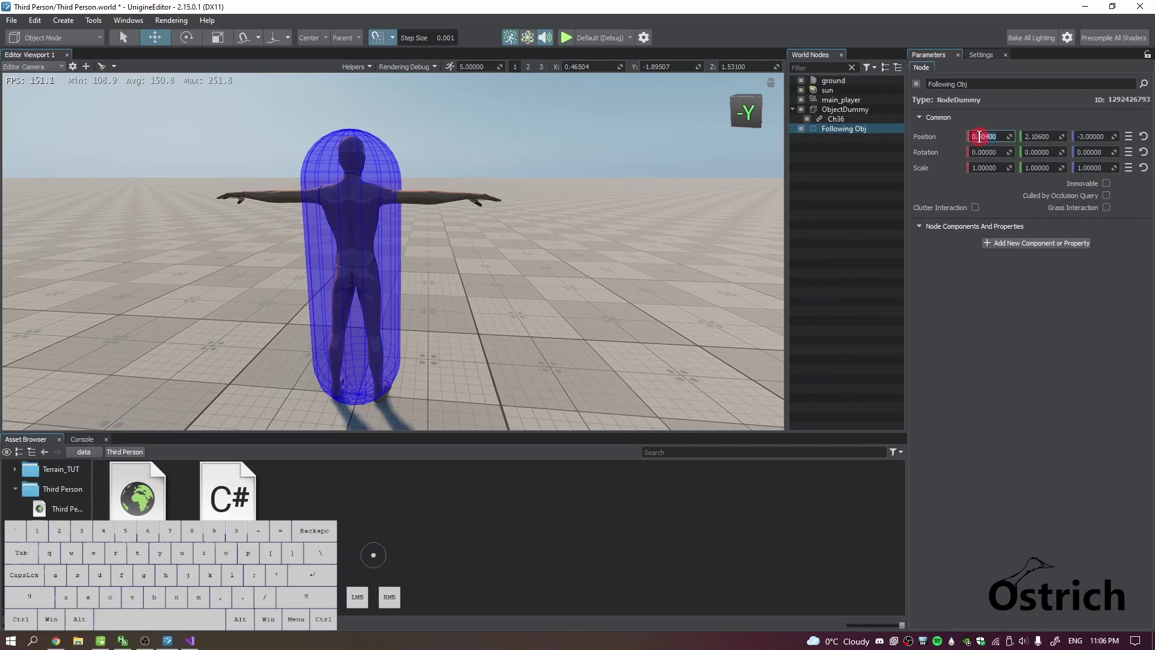
pyautogui.press('Tab')
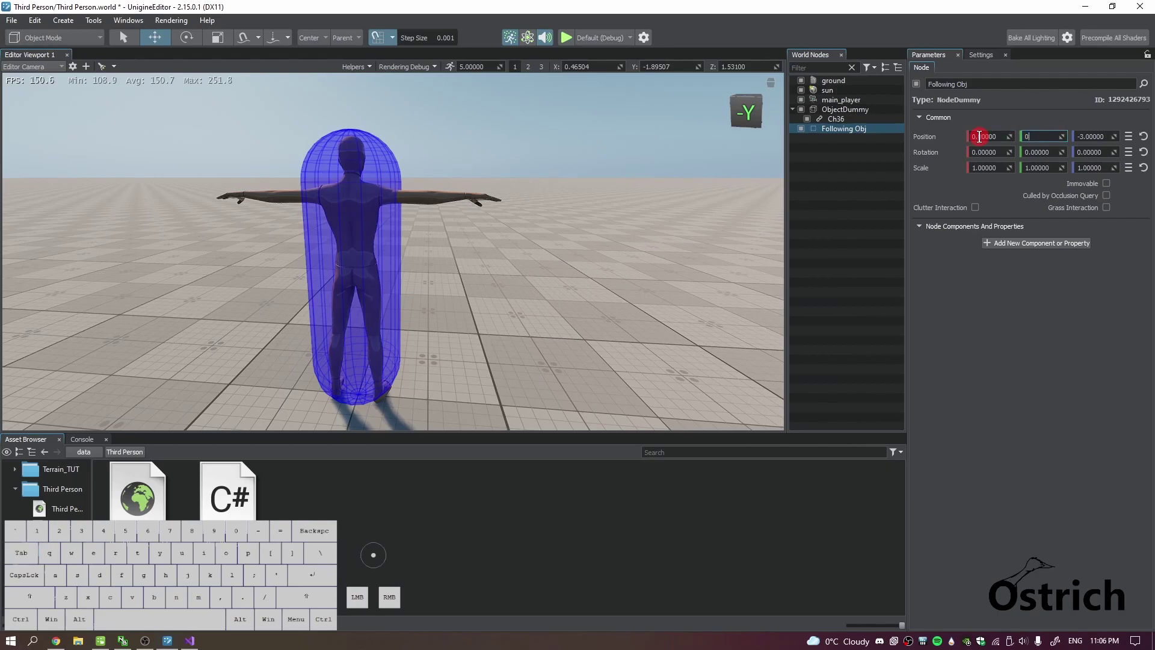
pyautogui.press('Tab')
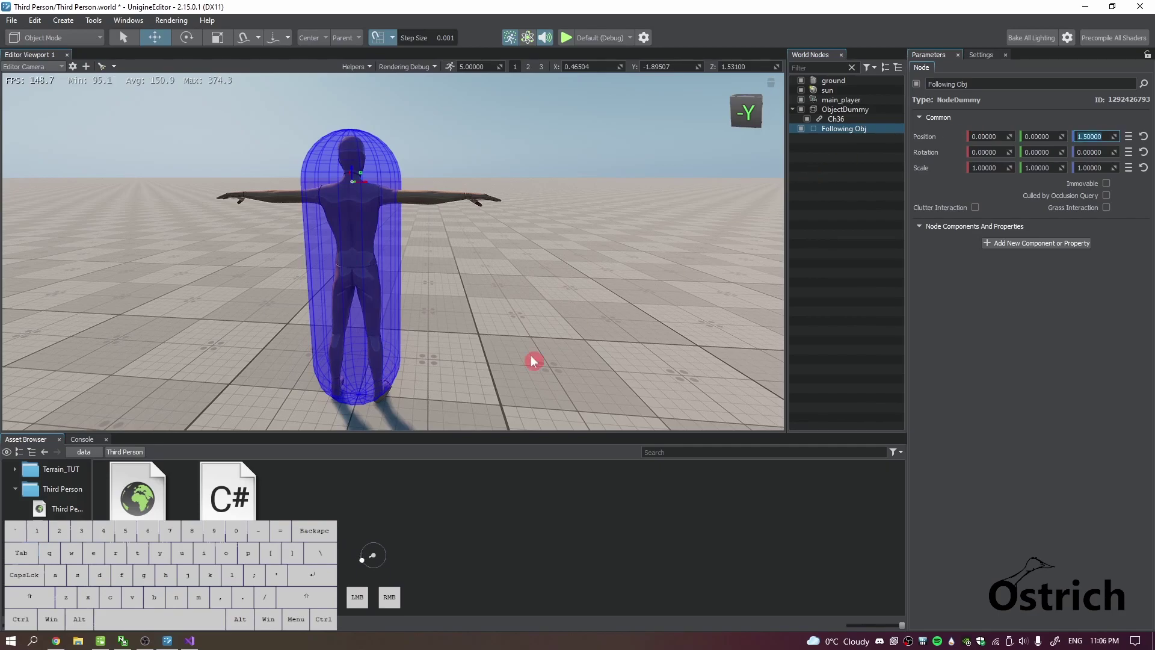
# Bring the character back into view and save the world.
pyautogui.moveTo(524, 295); pyautogui.dragTo(533, 341)
pyautogui.rightClick(527, 304)
pyautogui.rightClick(522, 328)
pyautogui.moveTo(518, 346); pyautogui.dragTo(516, 342)
pyautogui.press('ctrl+s')
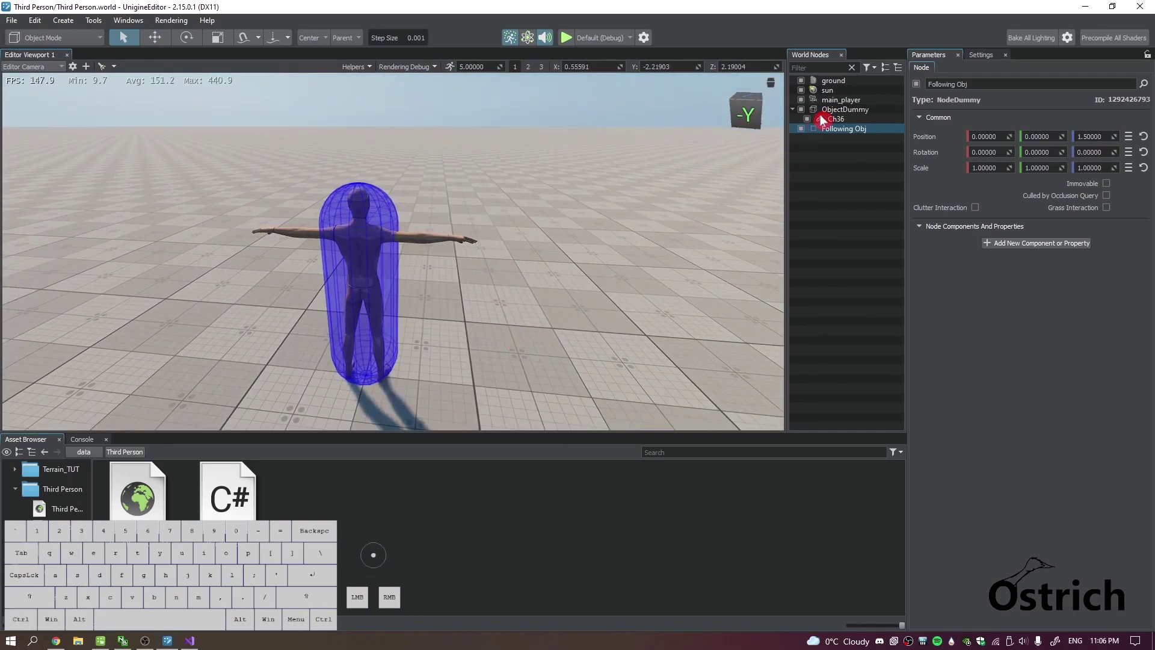
pyautogui.click(826, 123)
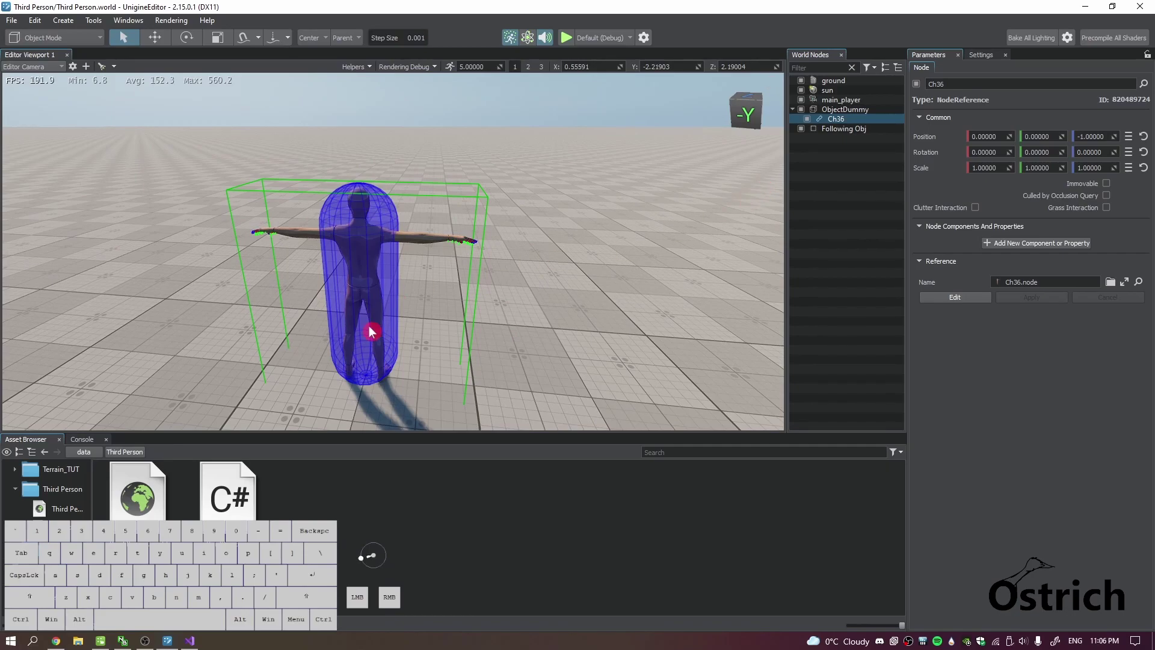
pyautogui.click(981, 298)
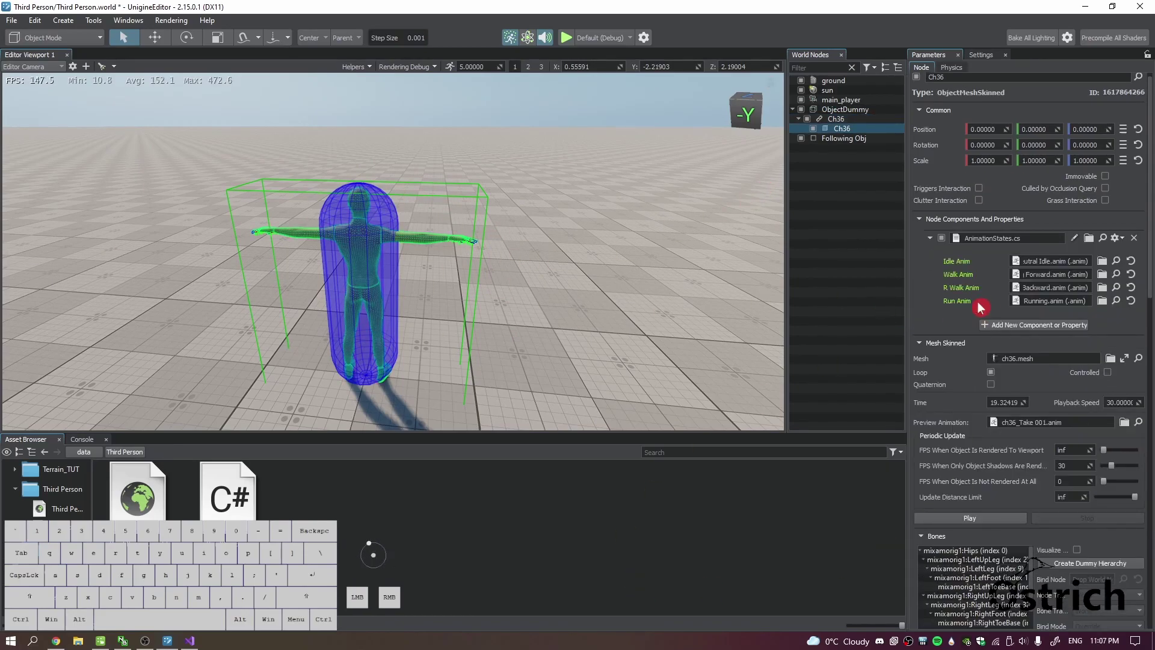
pyautogui.click(846, 116)
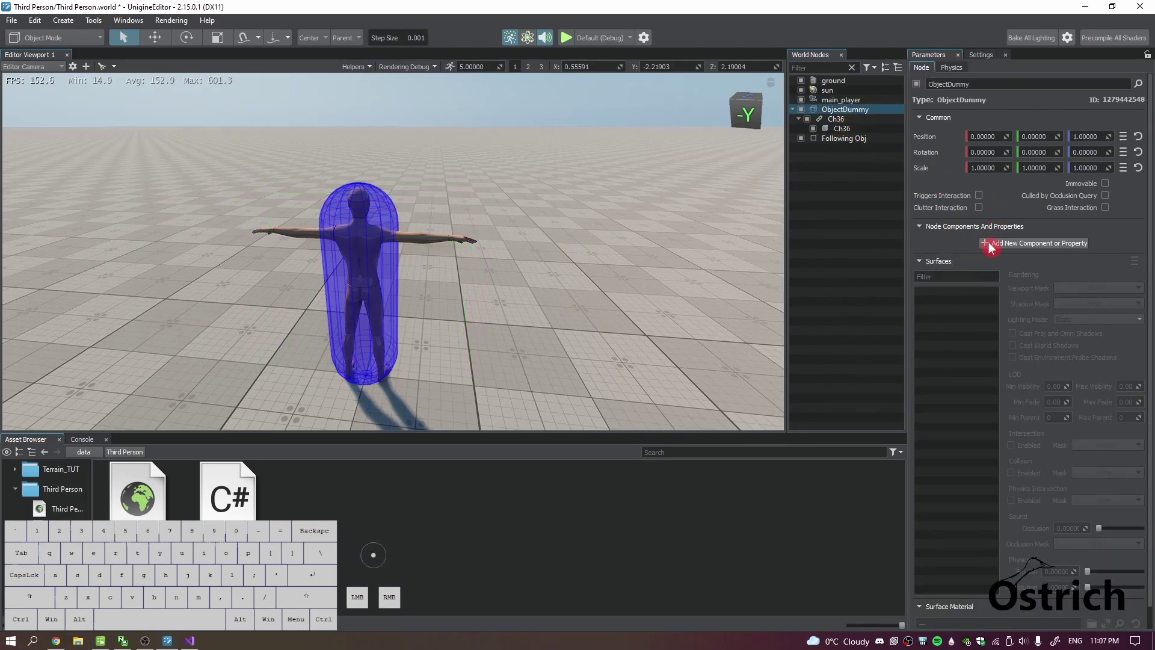
# Add a PhysicsController component to ObjectDummy with Speed 5 and Max Speed 15.
pyautogui.click(992, 248)
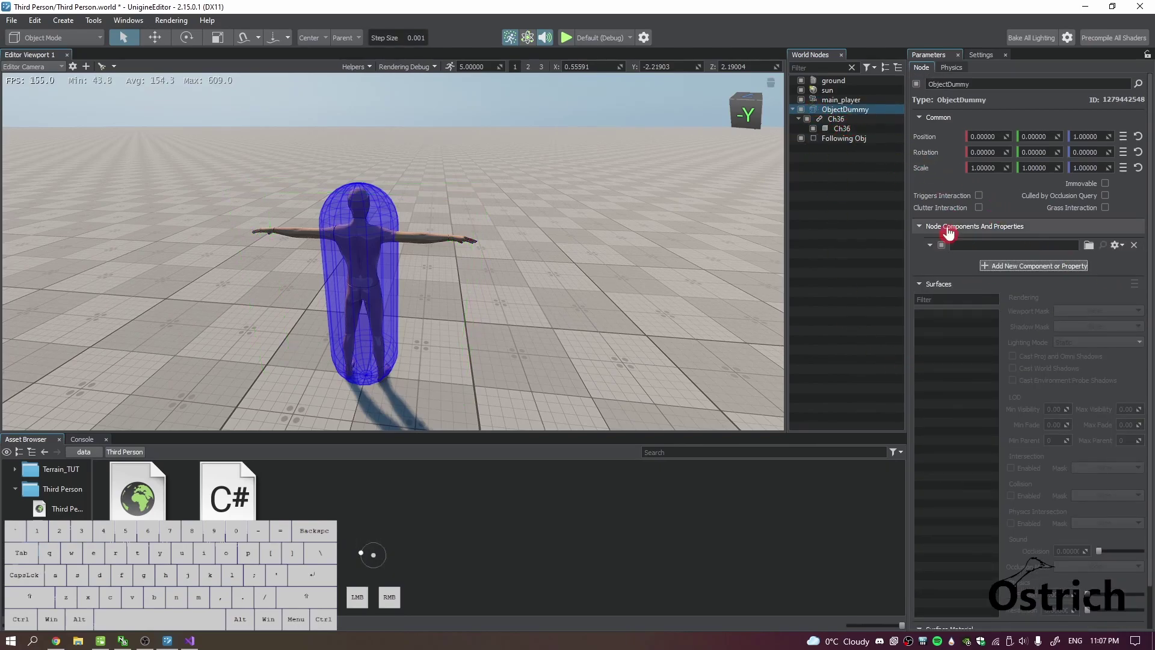
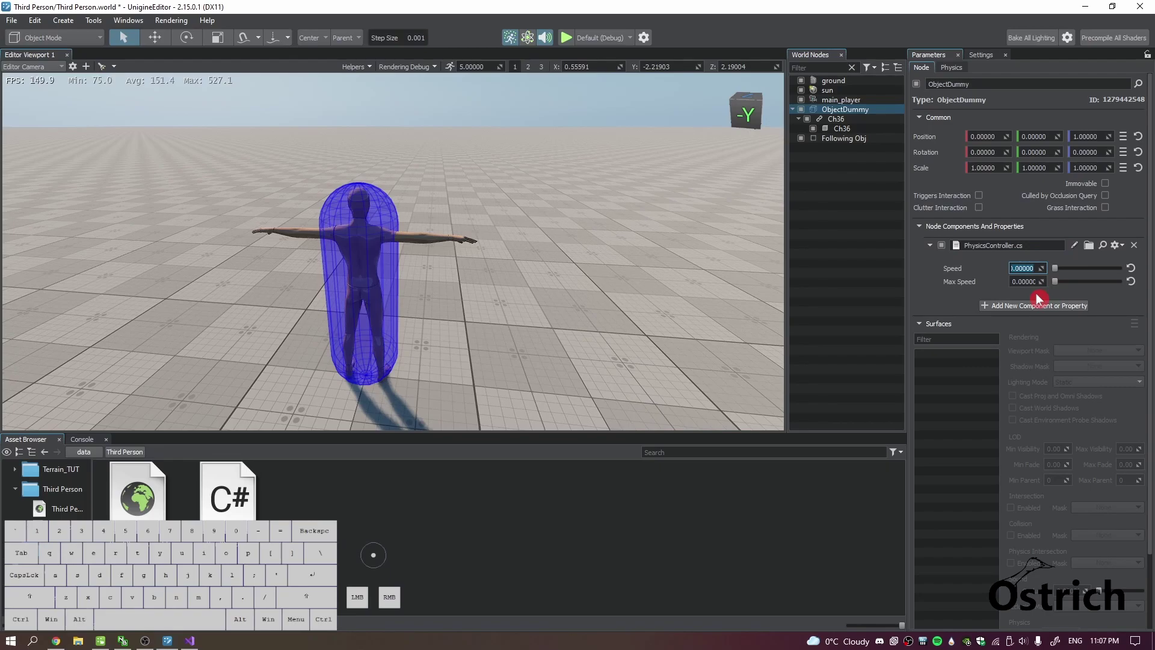
pyautogui.press('Tab')
pyautogui.press('Tab')
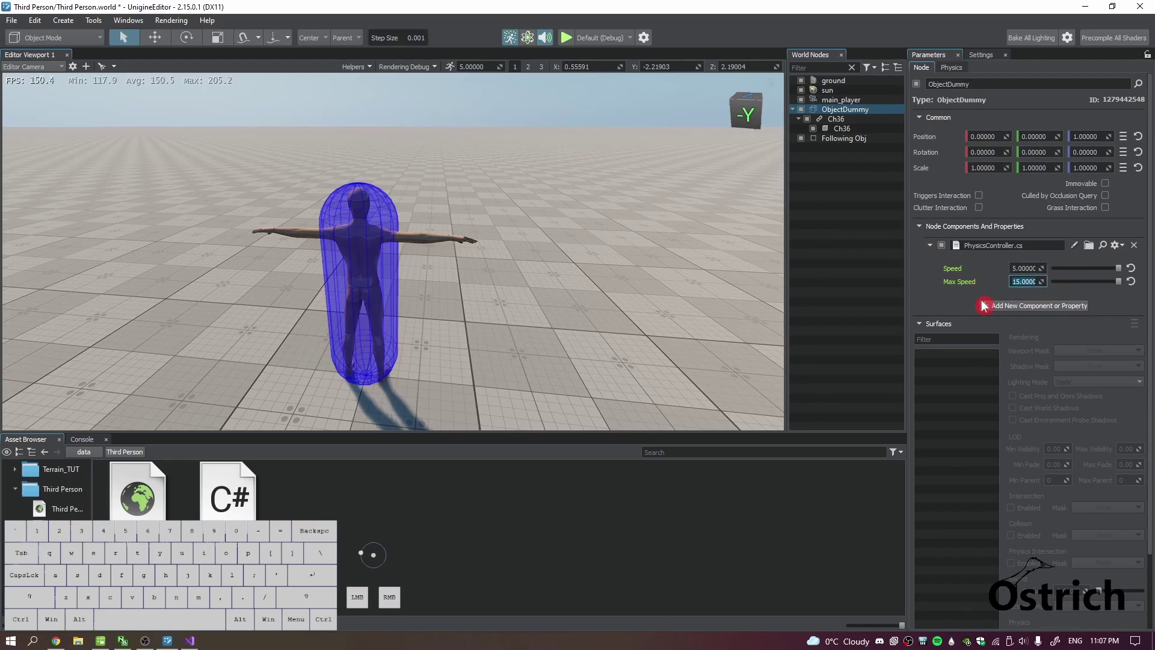
# Add a ThirdPerson.cs component to ObjectDummy and save the world.
pyautogui.click(939, 306)
pyautogui.click(1009, 312)
pyautogui.click(966, 295)
pyautogui.press('Return')
pyautogui.press('ctrl+s')
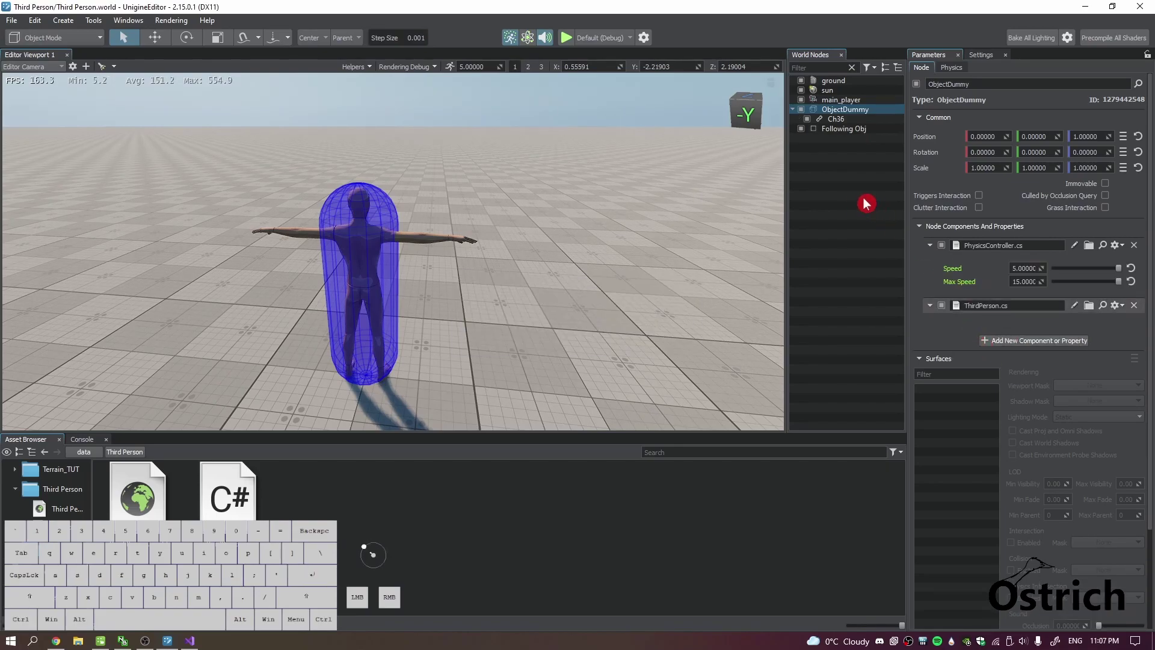
# Switch over to Visual Studio to edit ThirdPerson.cs.
pyautogui.press('alt+Tab')
pyautogui.press('alt+Tab')
pyautogui.press('alt+Tab')
pyautogui.press('alt+Tab')
# Copy CameraController.cs field declarations (lines 9–27) for pasting into the ThirdPerson class.
pyautogui.press('alt+Tab')
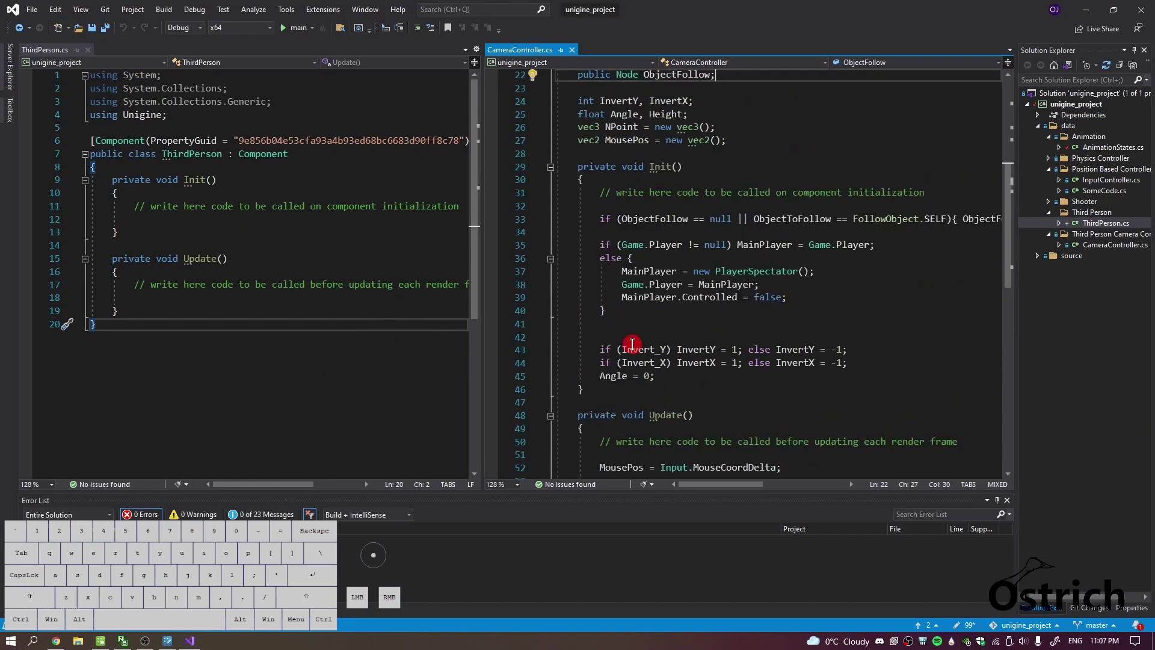
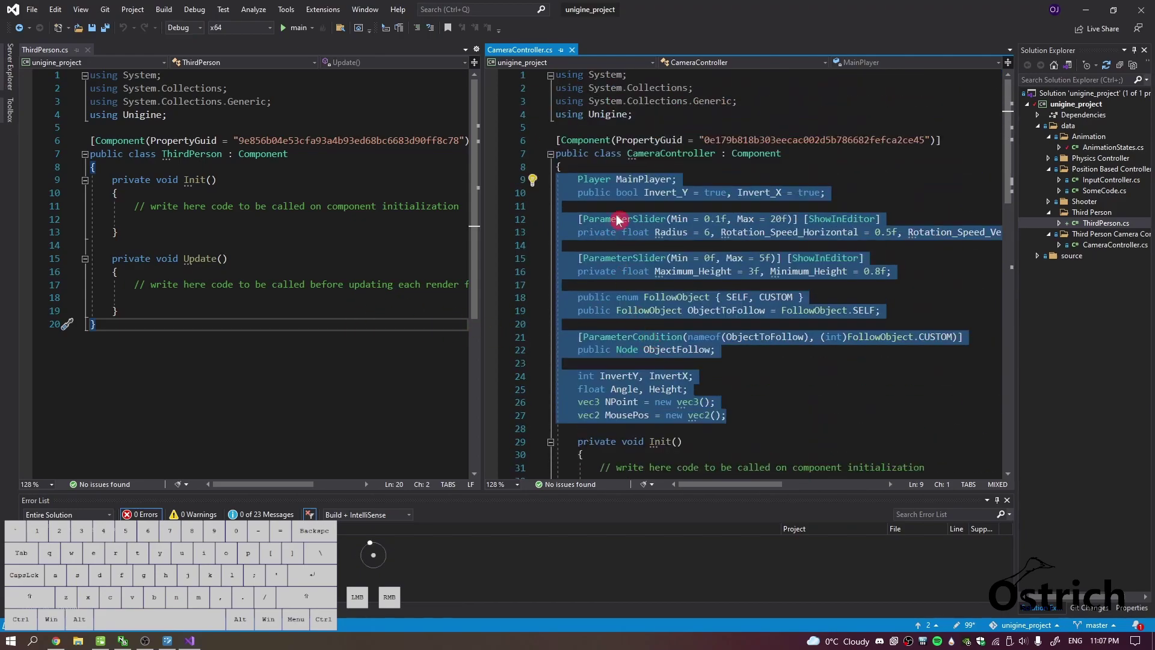
pyautogui.rightClick(620, 238)
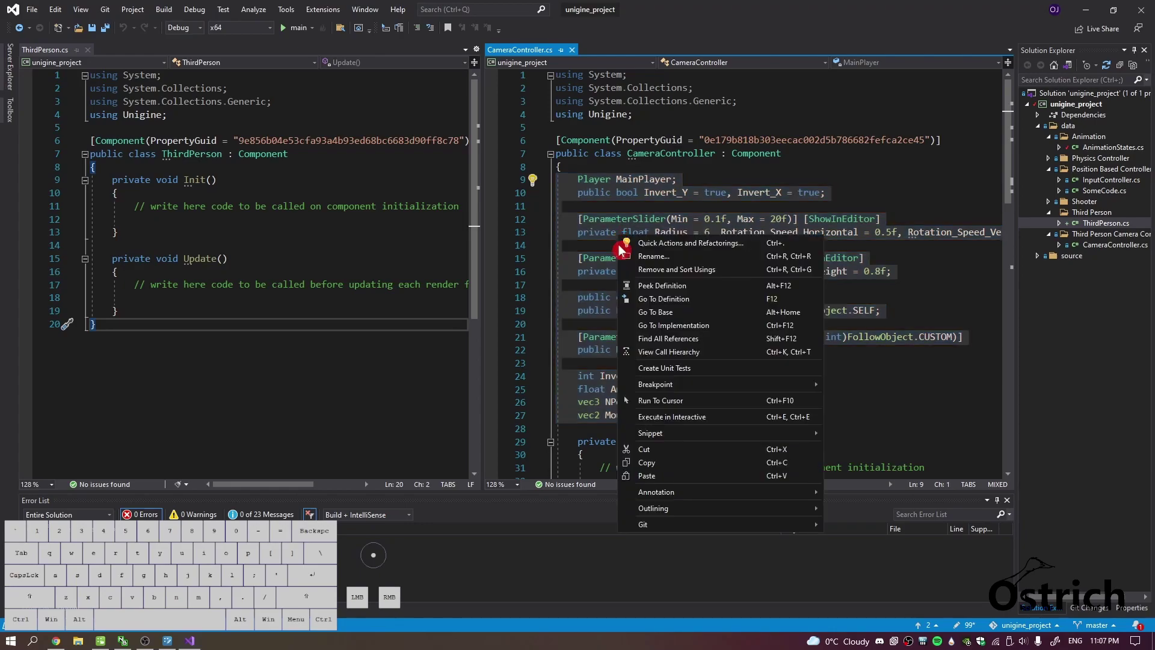
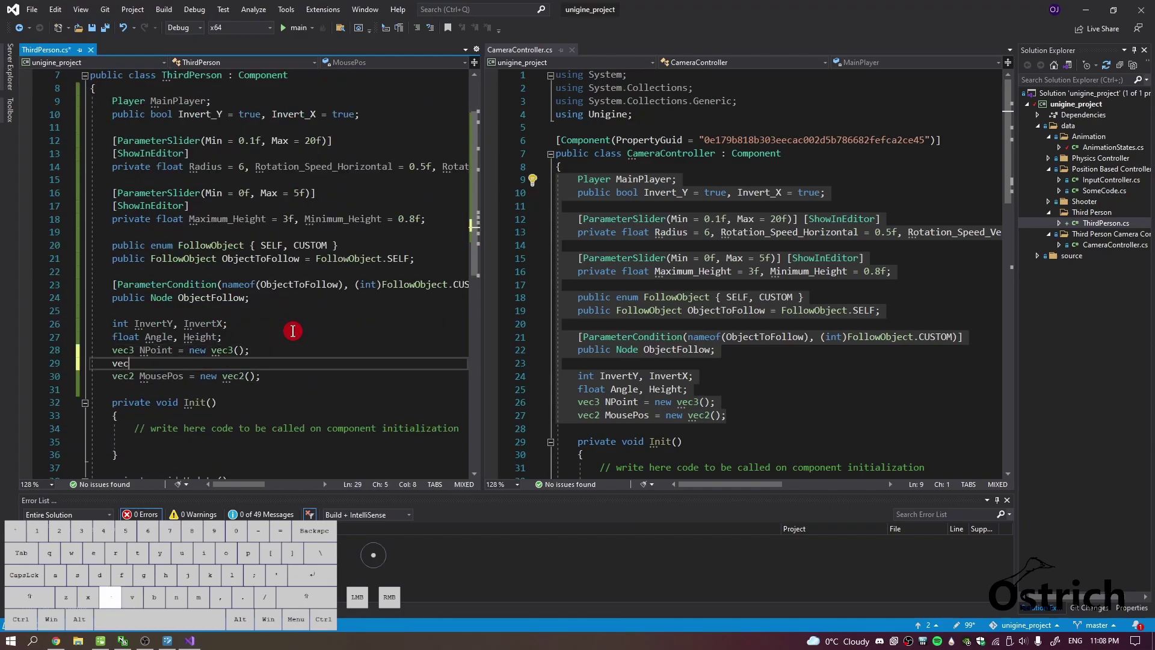
# Declare a vec3 CPoint field initialised to a new vector and save ThirdPerson.cs.
pyautogui.press('space')
pyautogui.press('shift+c')
pyautogui.press('p')
pyautogui.press('BackSpace')
pyautogui.press('shift+p')
pyautogui.press('BackSpace')
pyautogui.press('BackSpace')
pyautogui.press('shift+c')
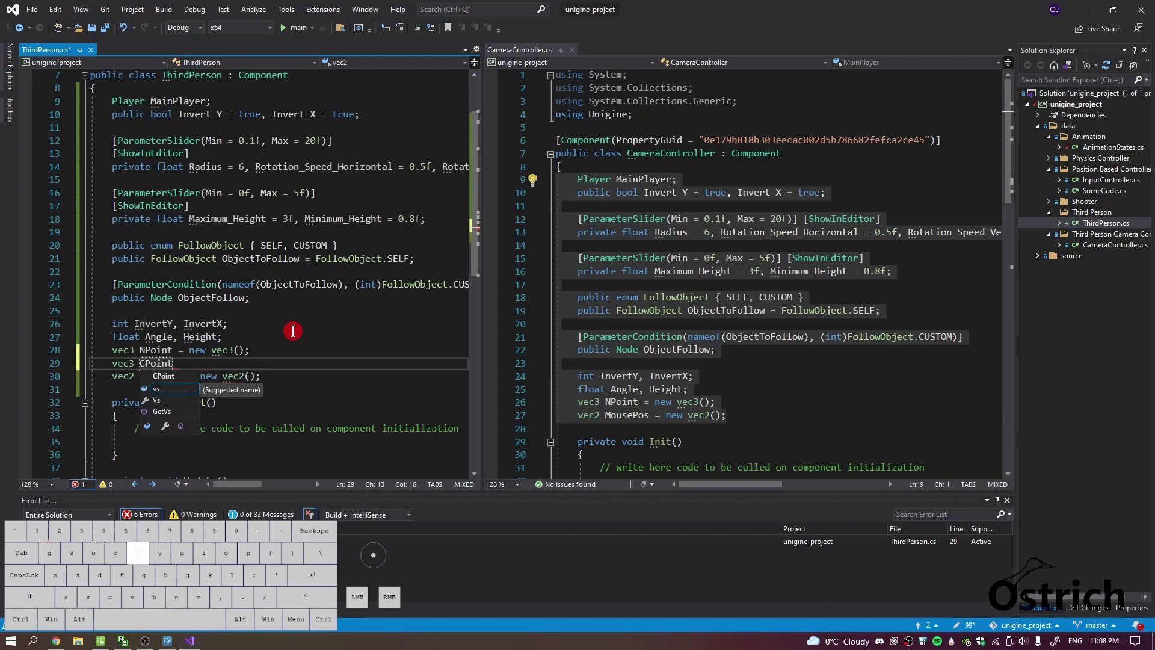
pyautogui.press('space')
pyautogui.press('-')
pyautogui.press('space')
pyautogui.press('BackSpace')
pyautogui.press('=')
pyautogui.press('space')
pyautogui.press('space')
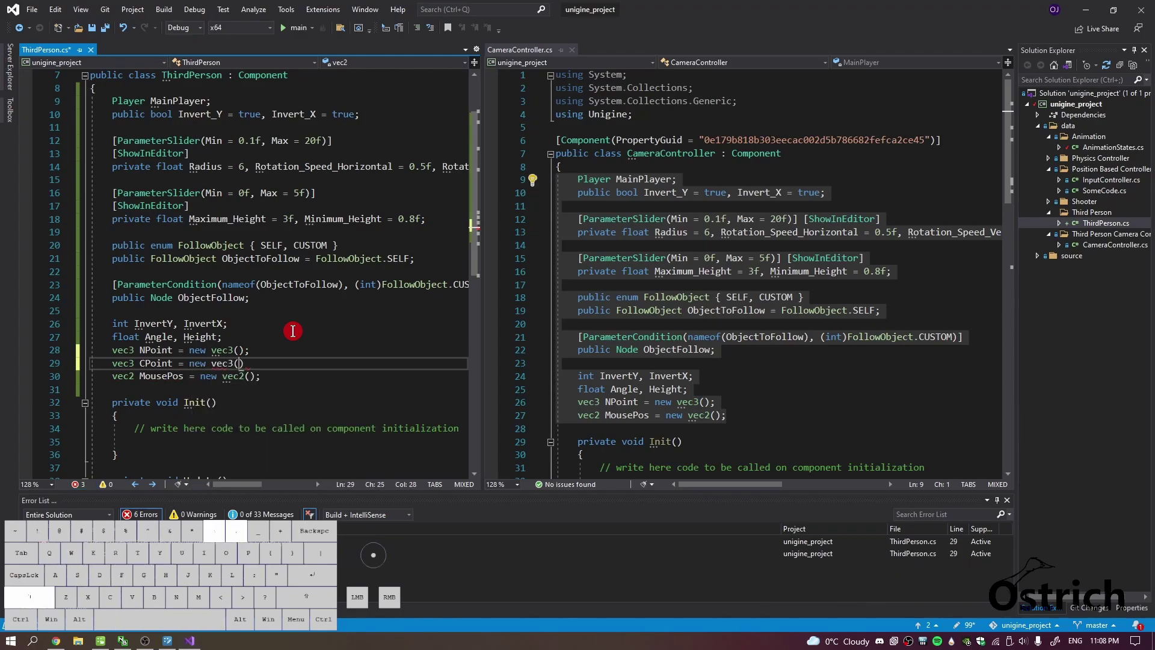
pyautogui.press('ctrl+;')
pyautogui.press('ctrl+s')
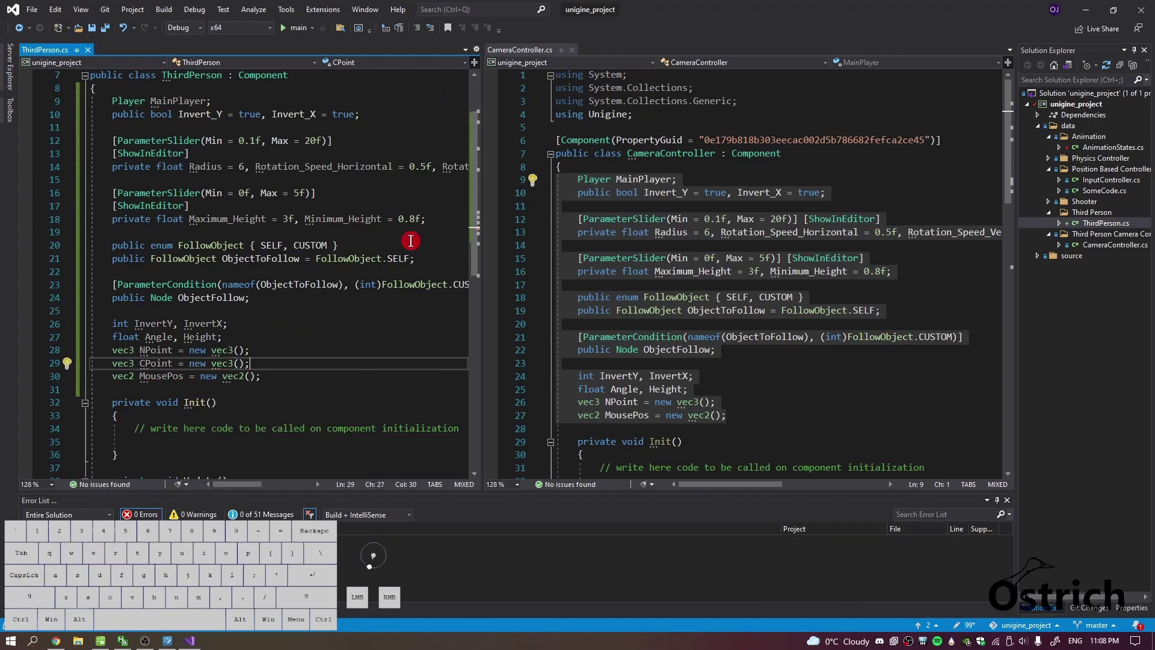
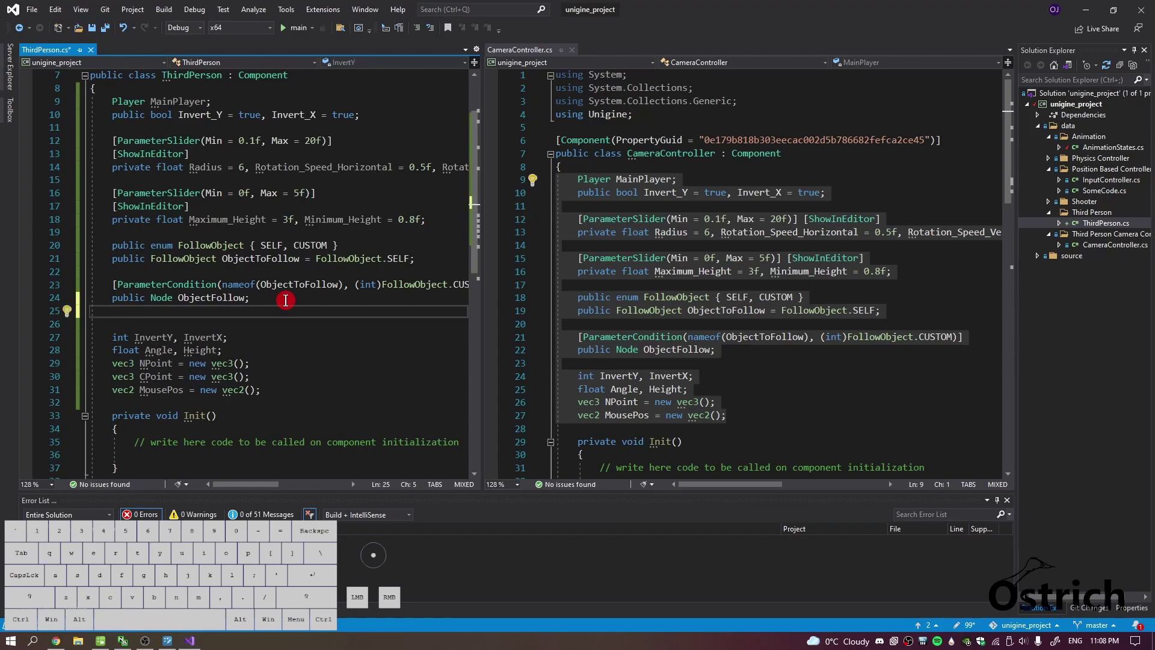
# Declare a public Node ObjectRotate field and save the script.
pyautogui.press('BackSpace')
pyautogui.press('space')
pyautogui.press('space')
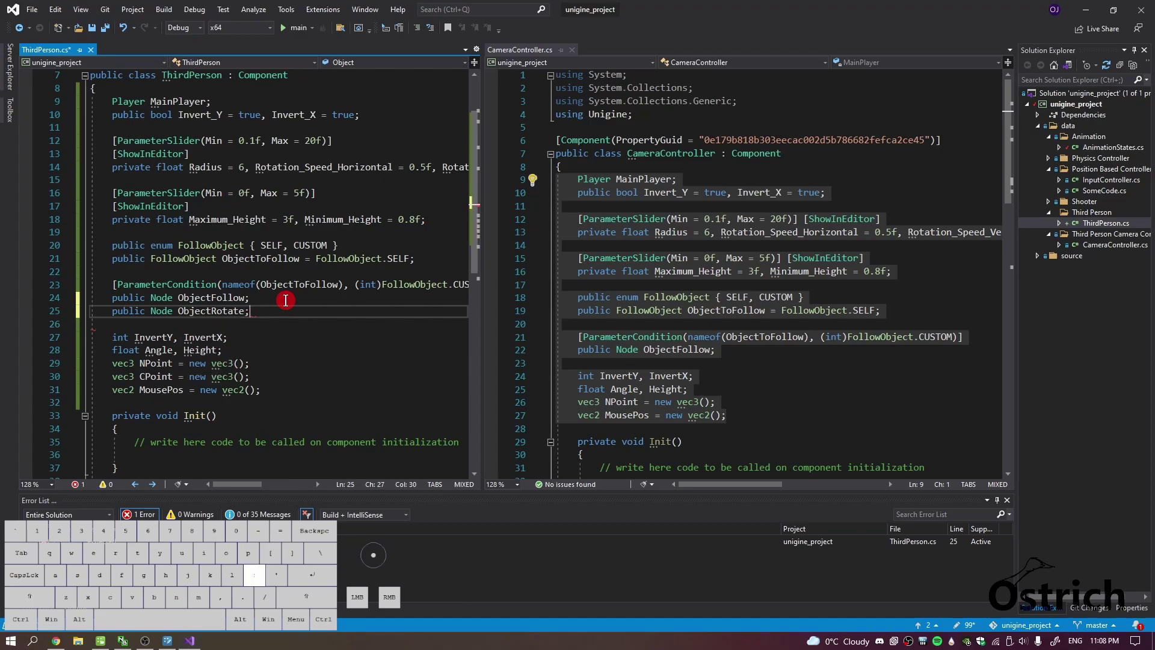
pyautogui.press('ctrl+s')
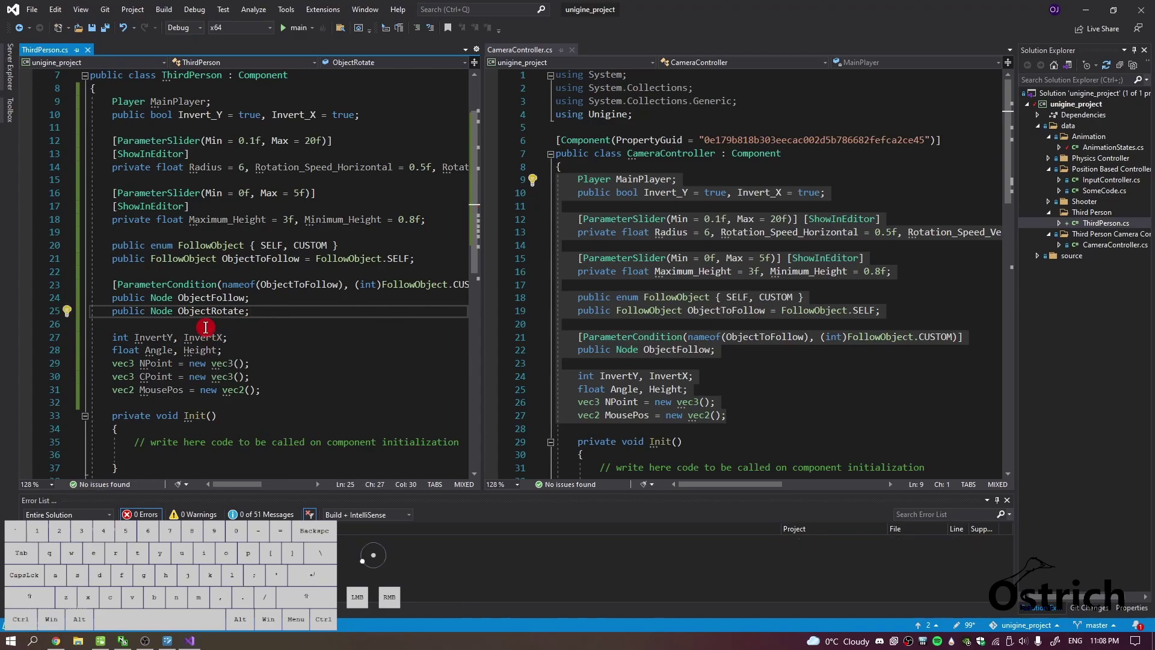
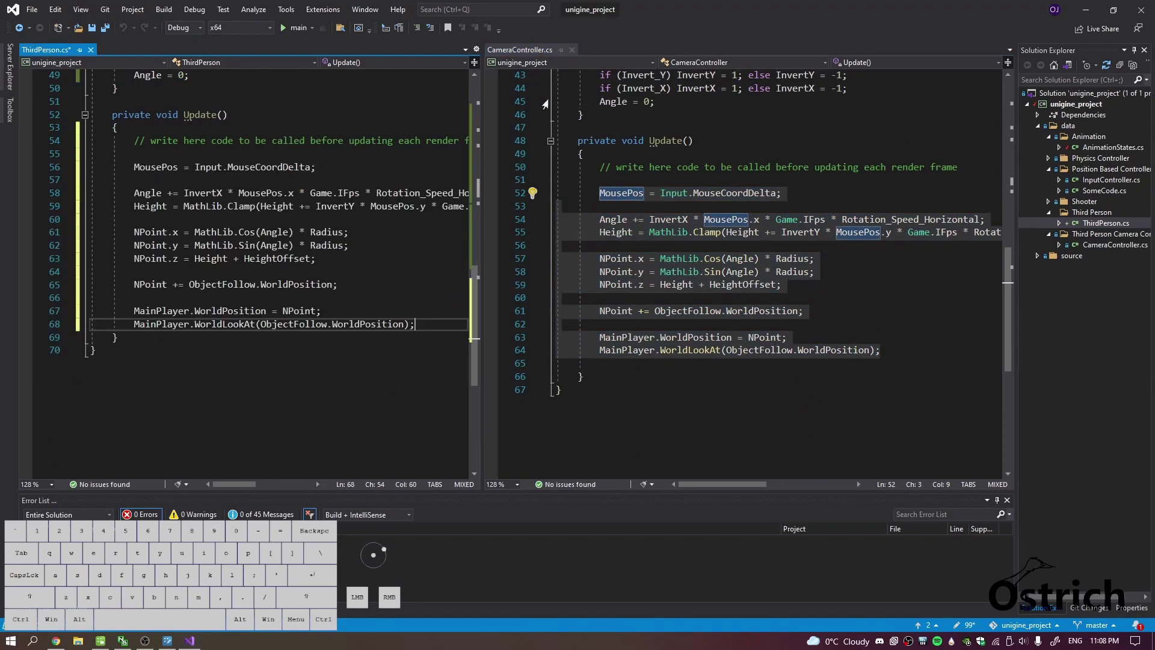
# Close CameraController.cs and save the finished ThirdPerson.cs.
pyautogui.click(577, 56)
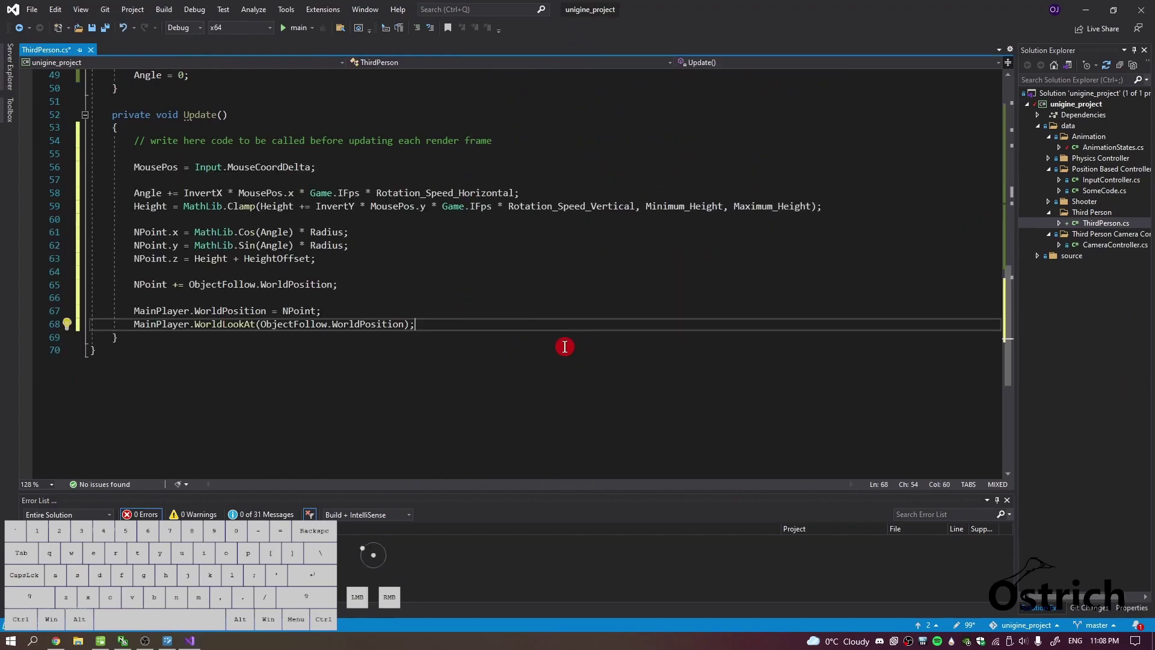
pyautogui.click(510, 345)
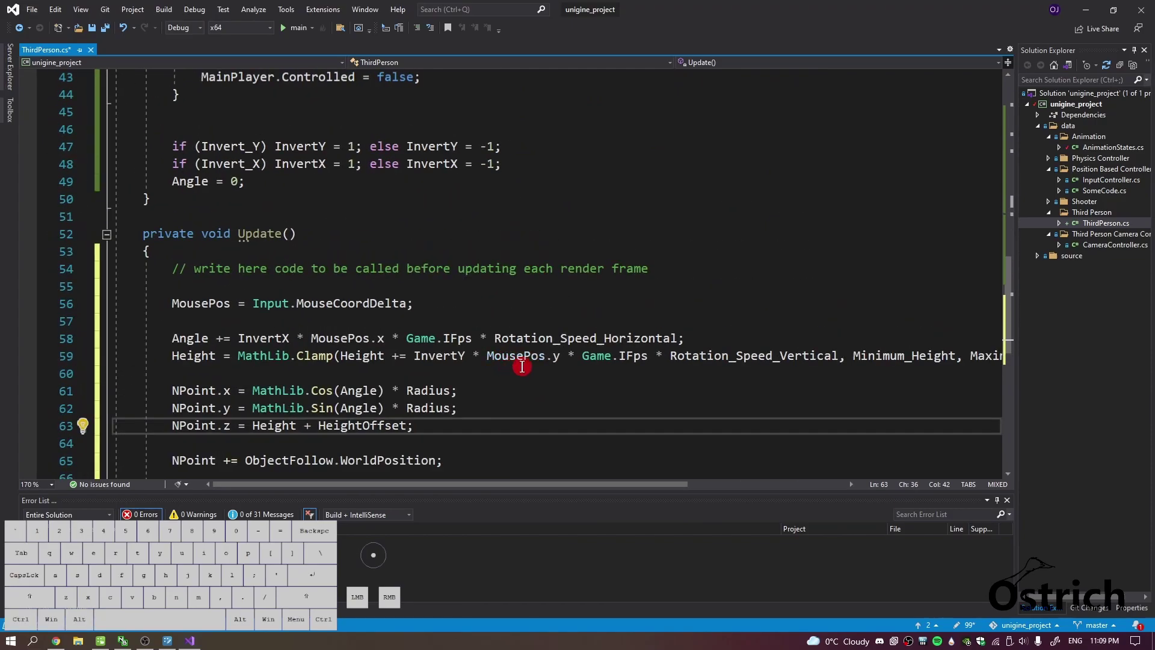
pyautogui.press('ctrl+s')
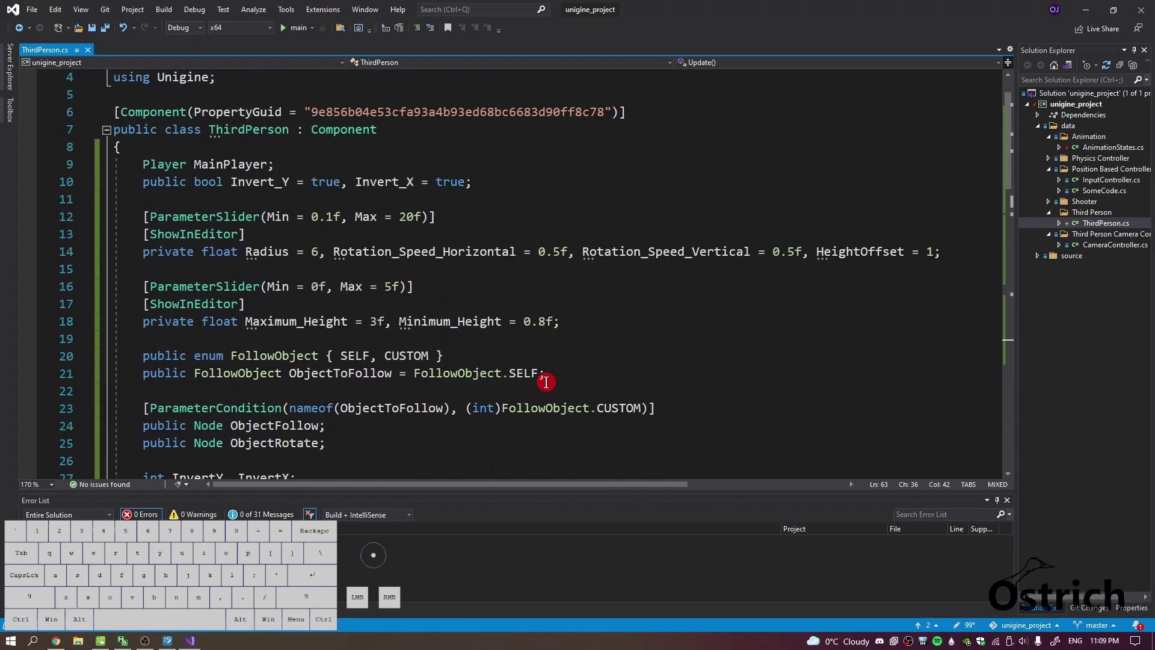
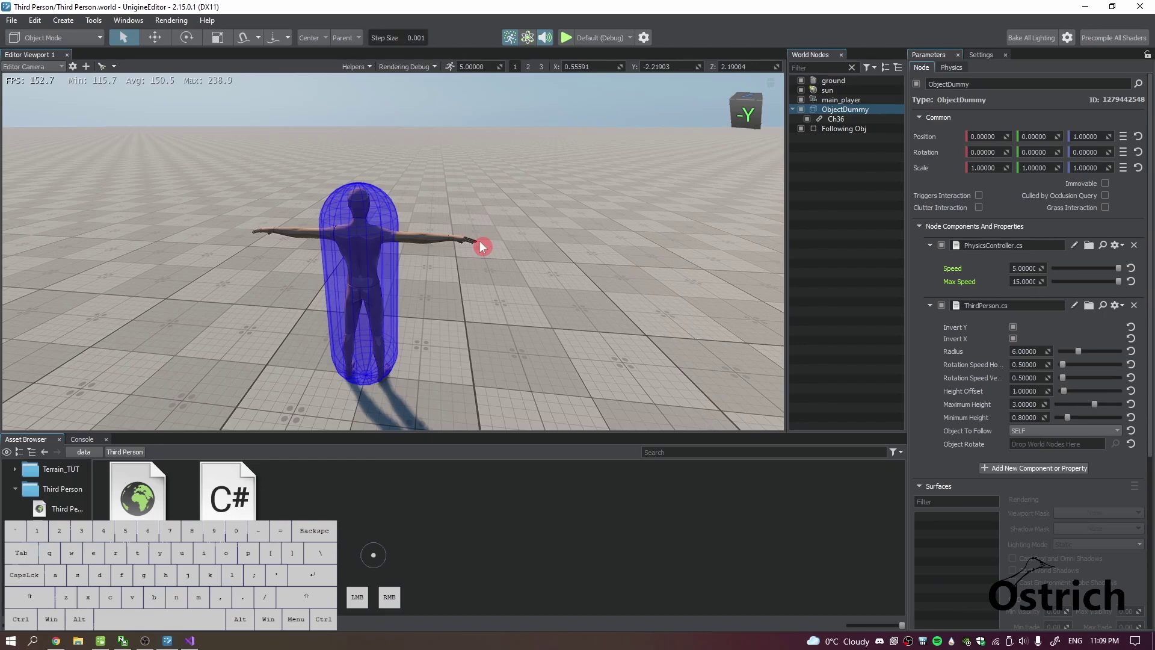
# Set Object To Follow to CUSTOM in the ThirdPerson component parameters.
pyautogui.click(1072, 431)
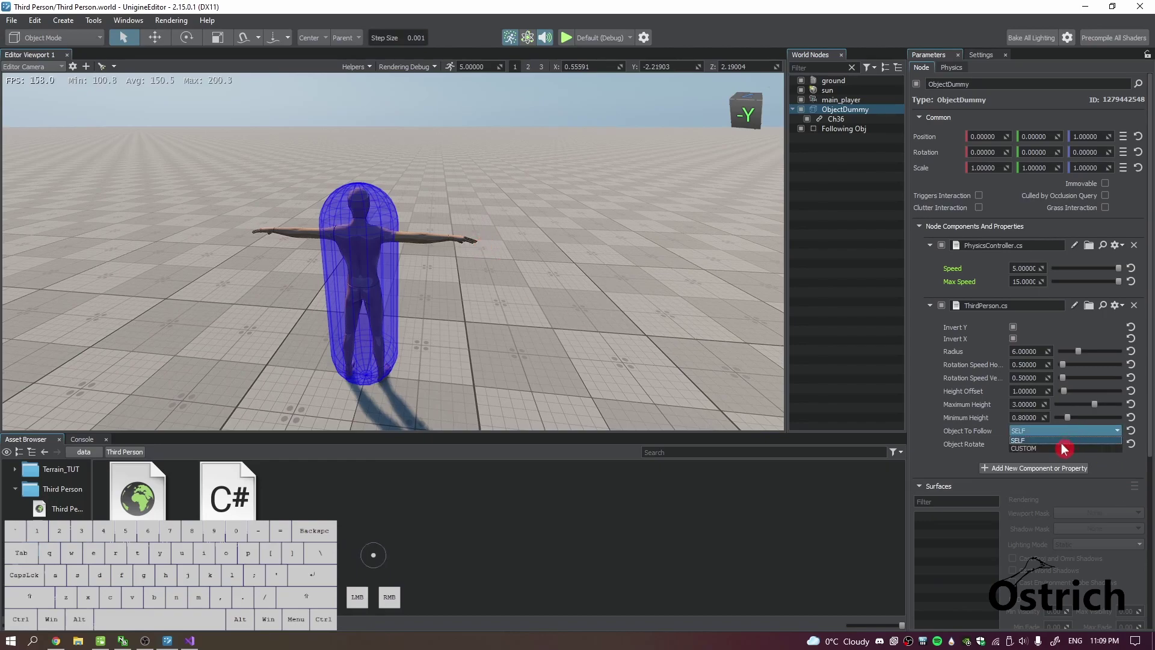
pyautogui.click(1054, 451)
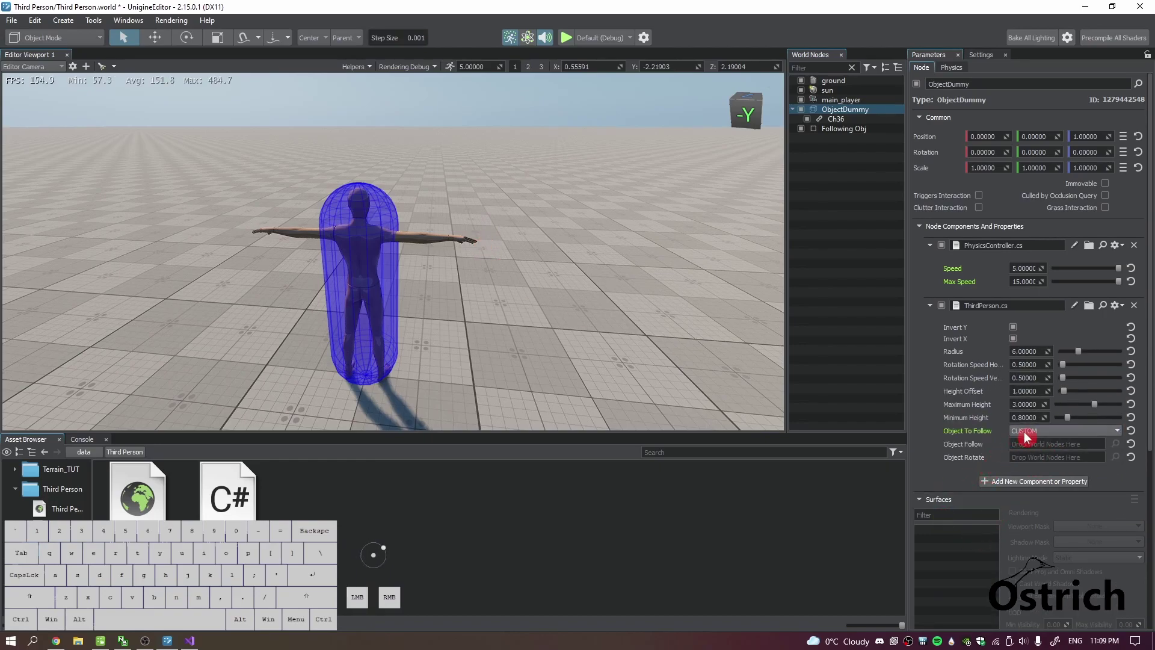
pyautogui.click(1030, 436)
pyautogui.click(1034, 444)
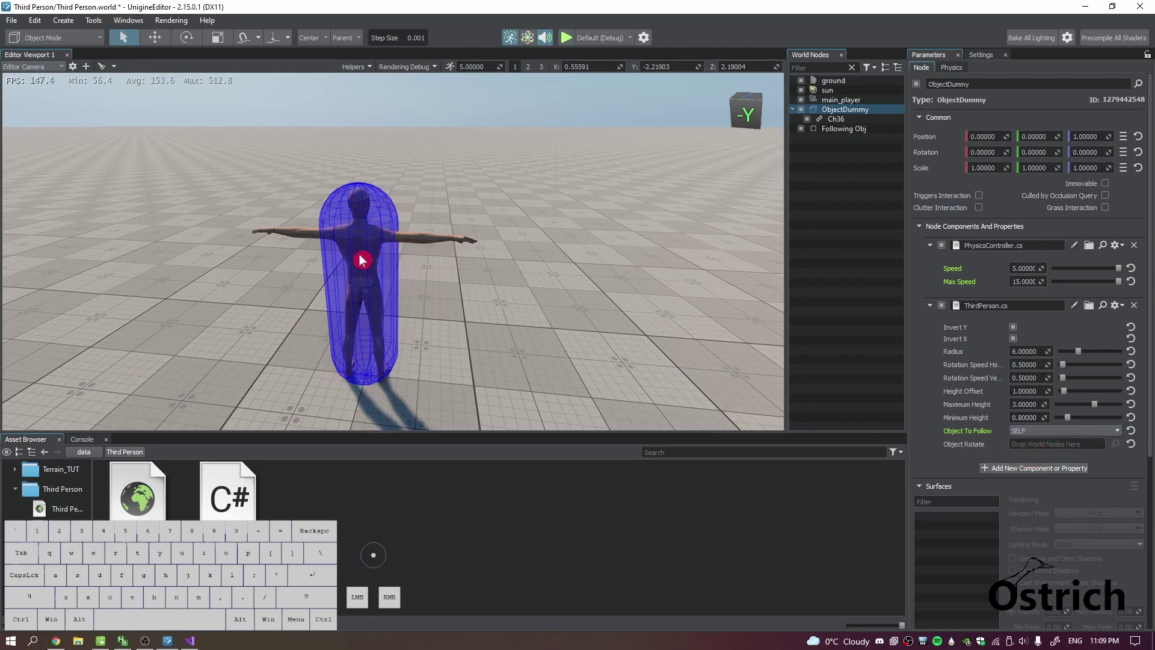
pyautogui.click(1059, 434)
pyautogui.click(1046, 450)
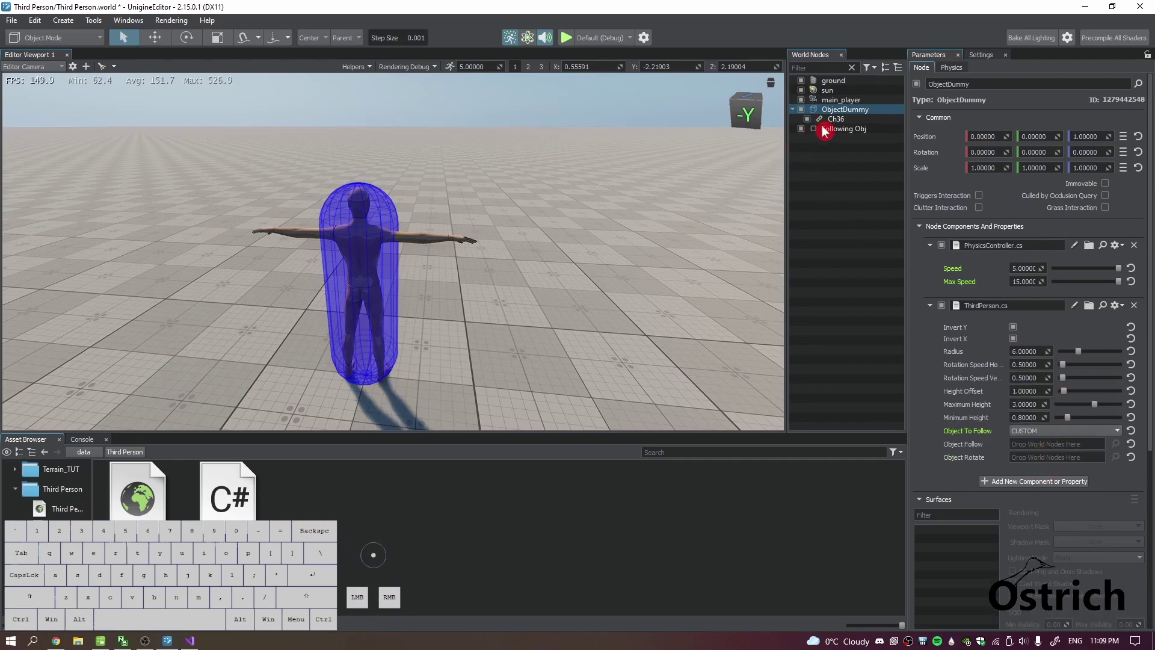
# Assign the Following Obj node to Object Follow by dragging it from World Nodes.
pyautogui.moveTo(834, 133); pyautogui.dragTo(1054, 448)
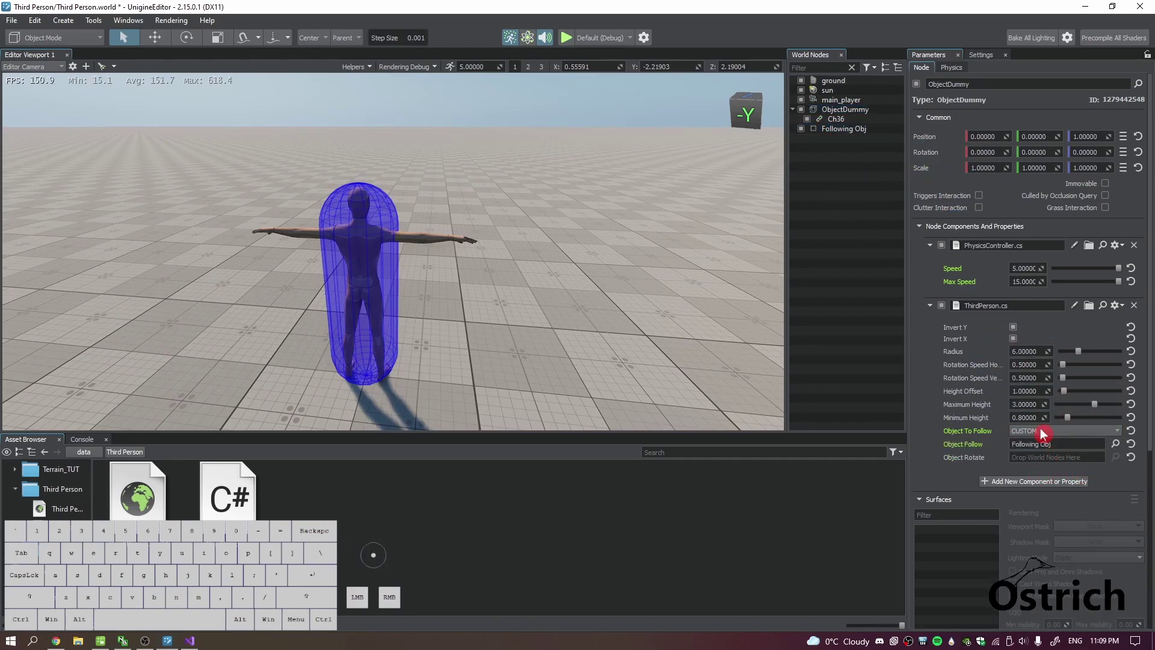
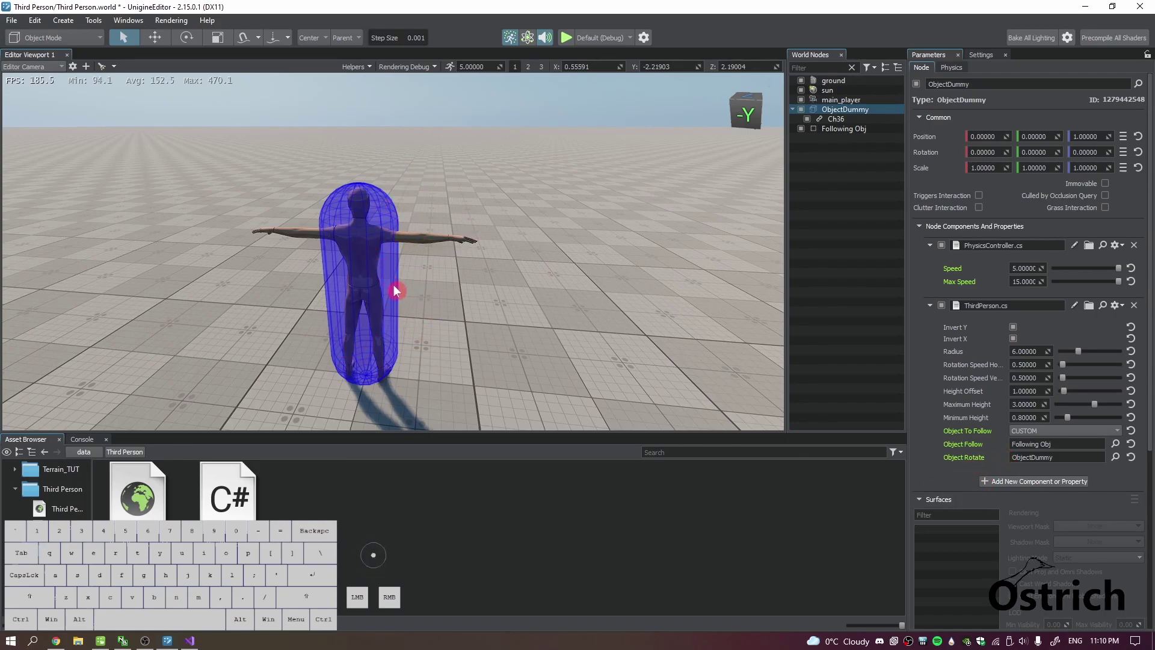
pyautogui.moveTo(505, 273); pyautogui.dragTo(486, 268)
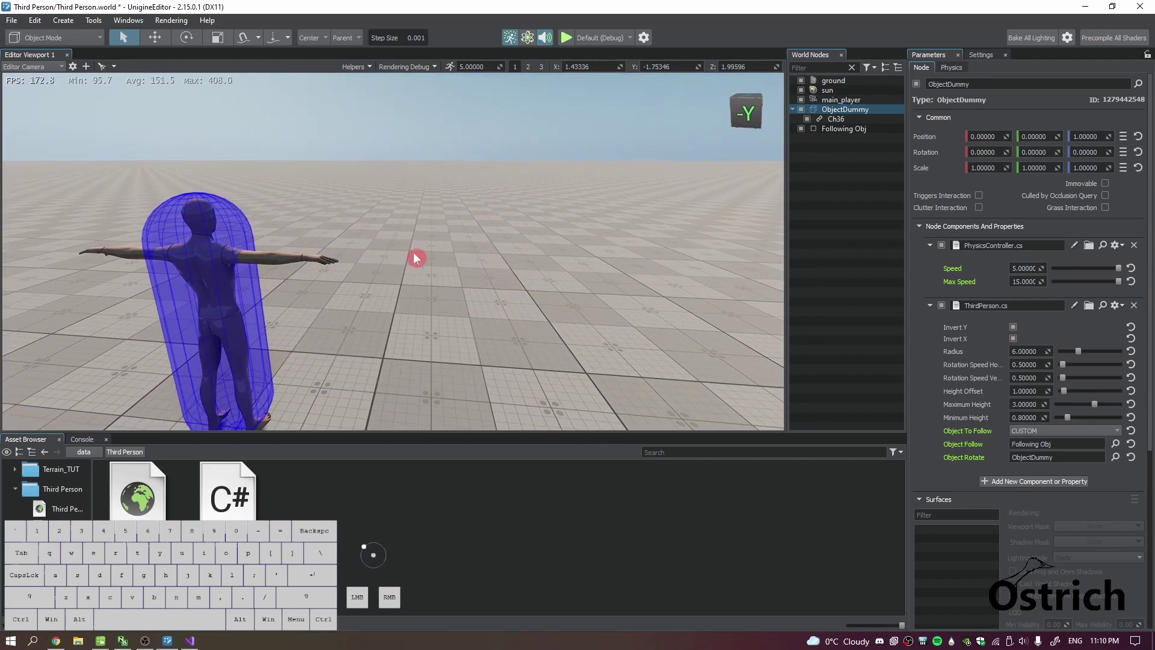
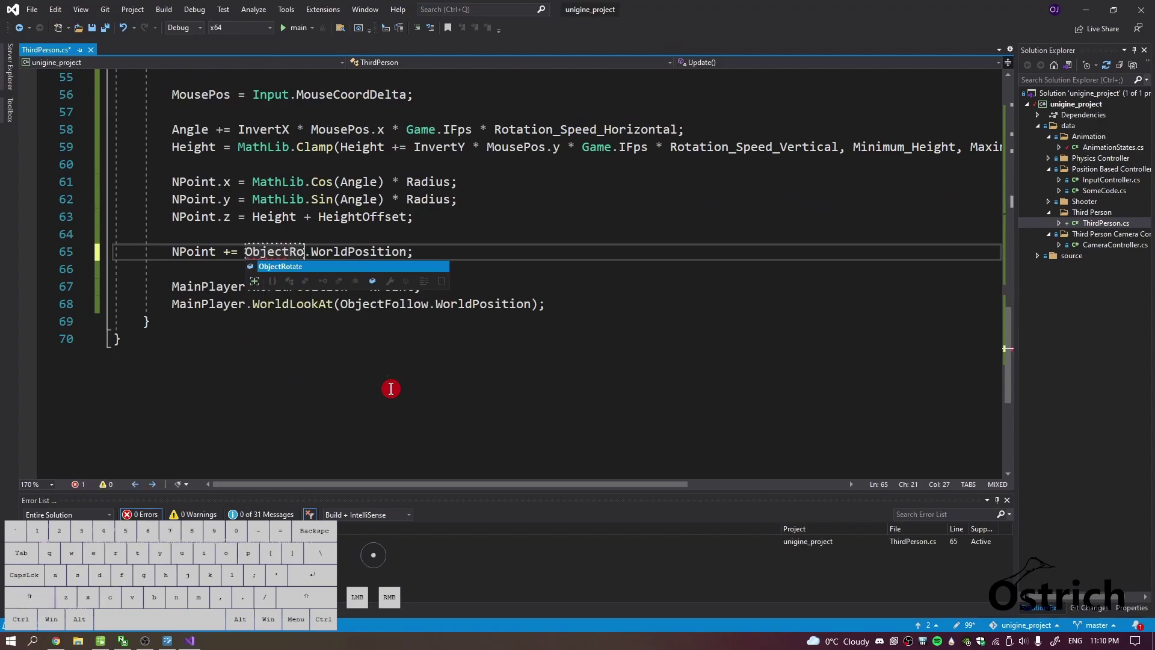
# Orbit NPoint around ObjectRotate with NPoint.z = 1.5f and add CPoint.z = Height + HeightOffset.
pyautogui.press('ctrl+s')
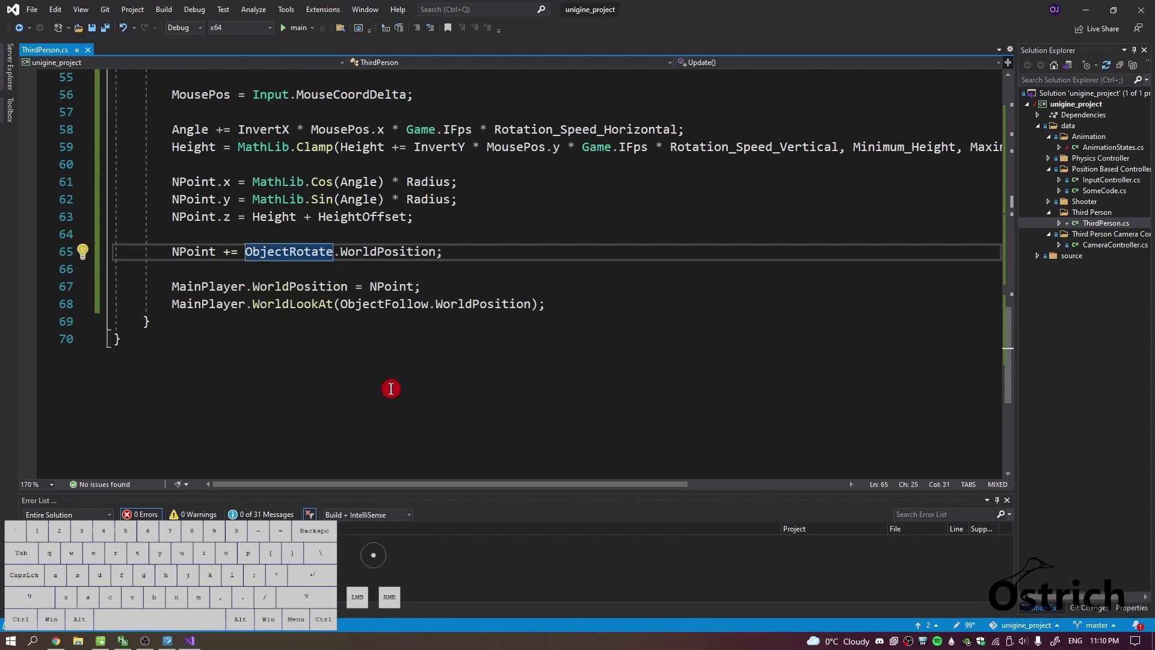
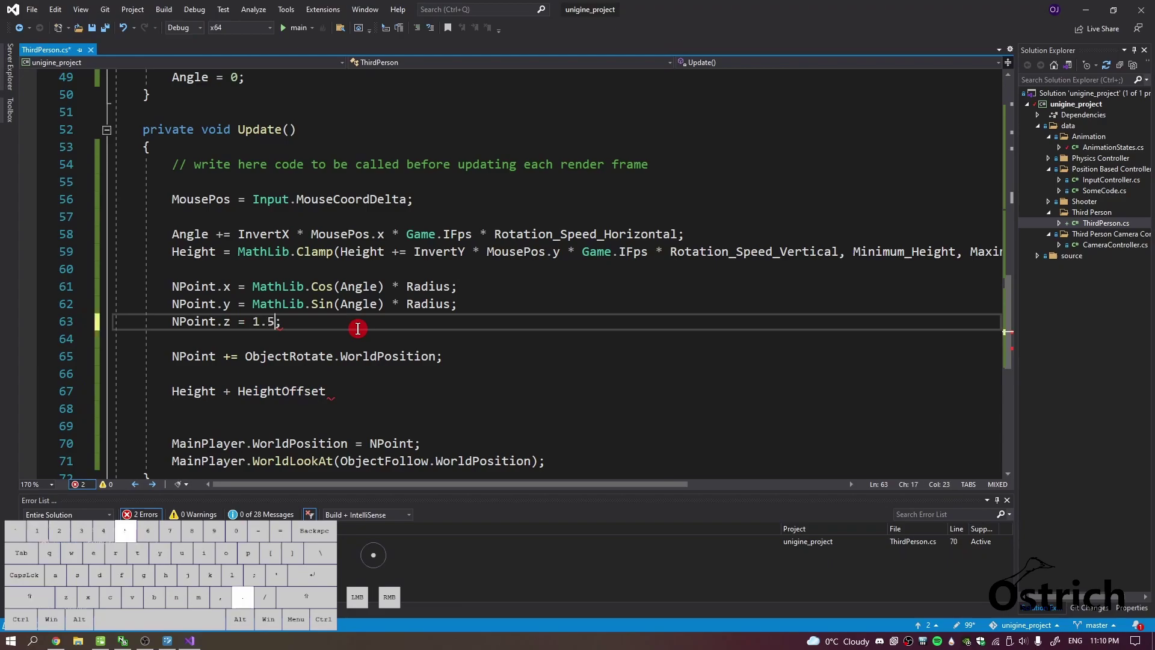
pyautogui.press('ctrl+s')
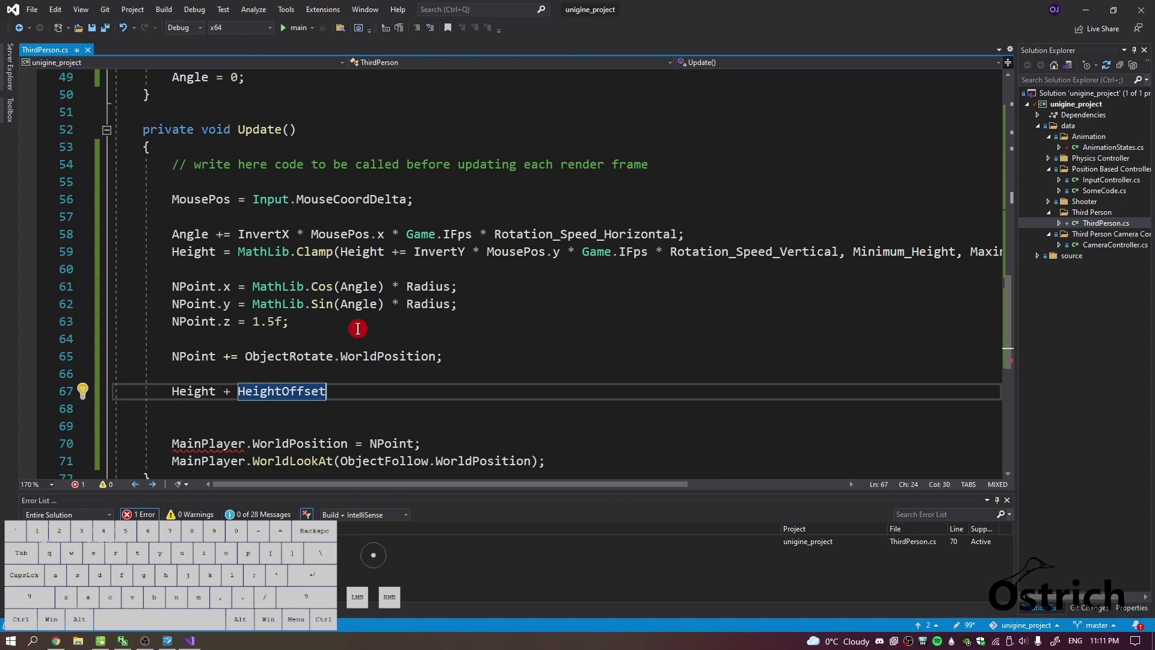
pyautogui.press(';')
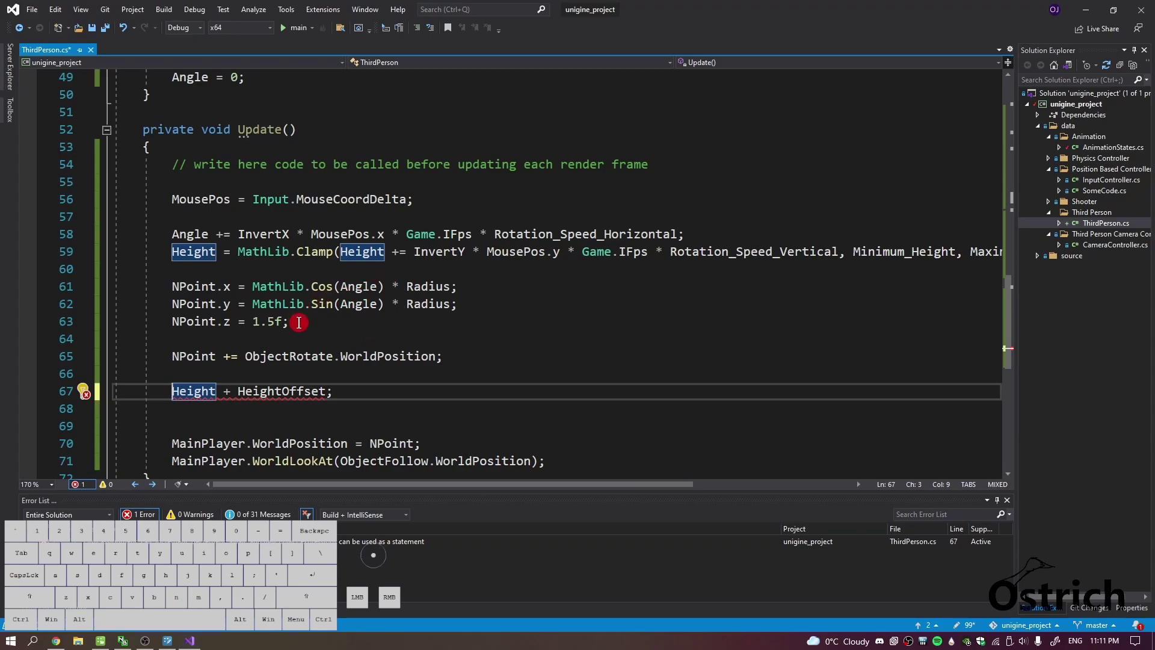
pyautogui.press('shift+c')
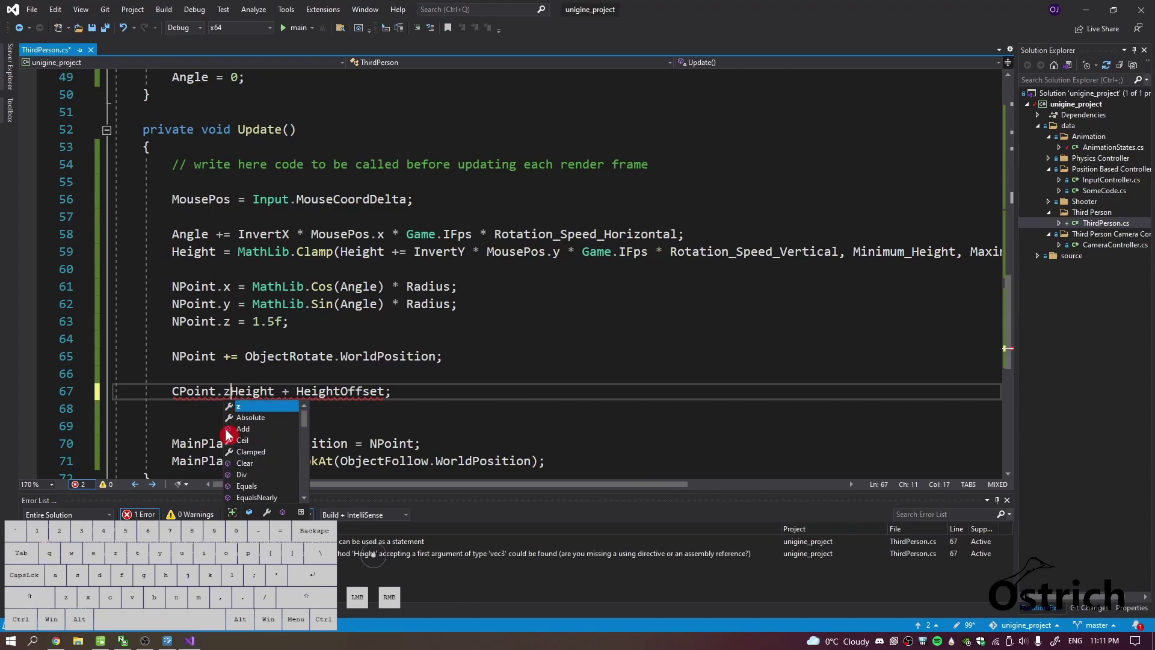
pyautogui.press('space')
pyautogui.press('=')
pyautogui.press('ctrl+s')
pyautogui.press('Return')
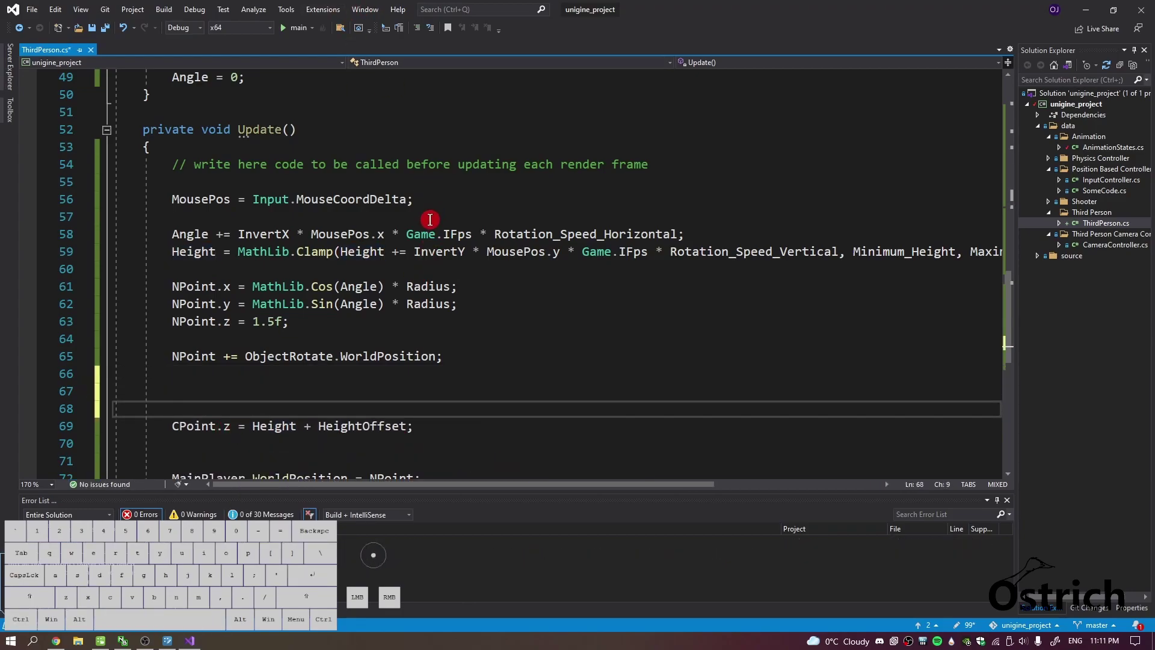
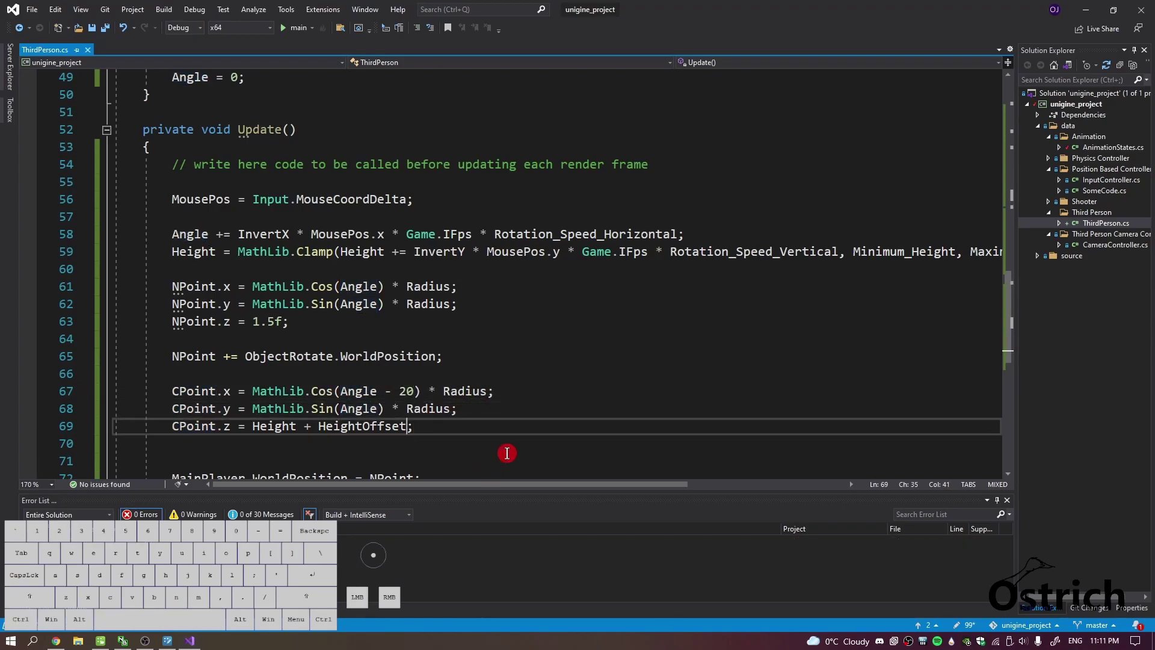
# Add CPoint.x and CPoint.y orbit lines using Angle - 20 and save.
pyautogui.press('space')
pyautogui.press('space')
pyautogui.press('ctrl+s')
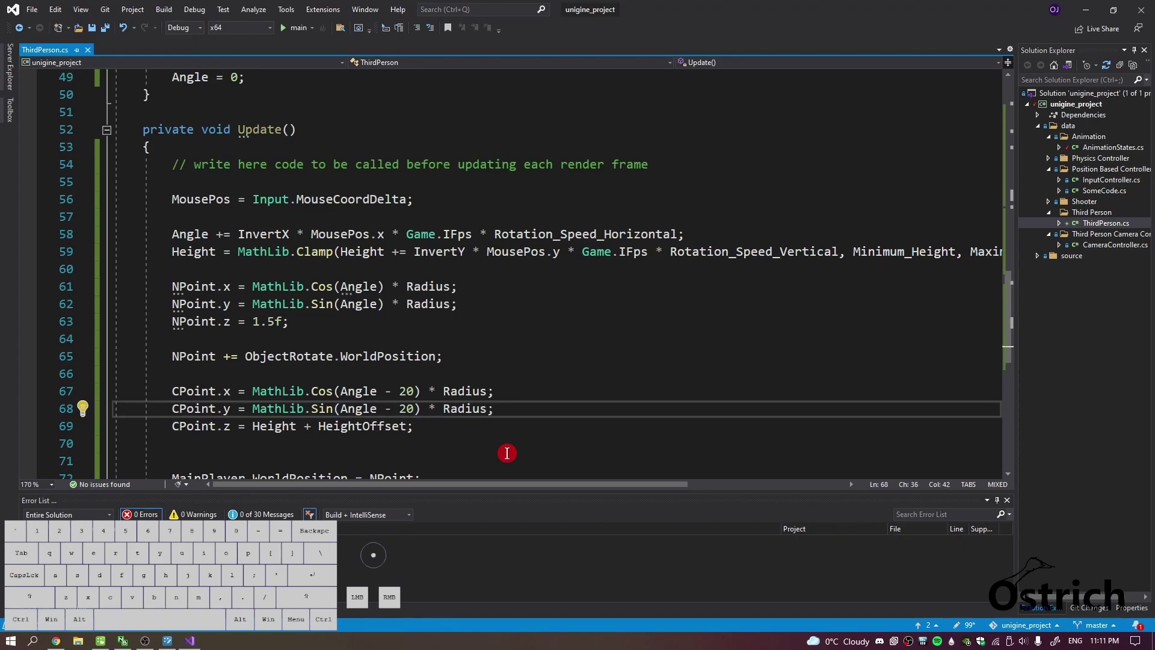
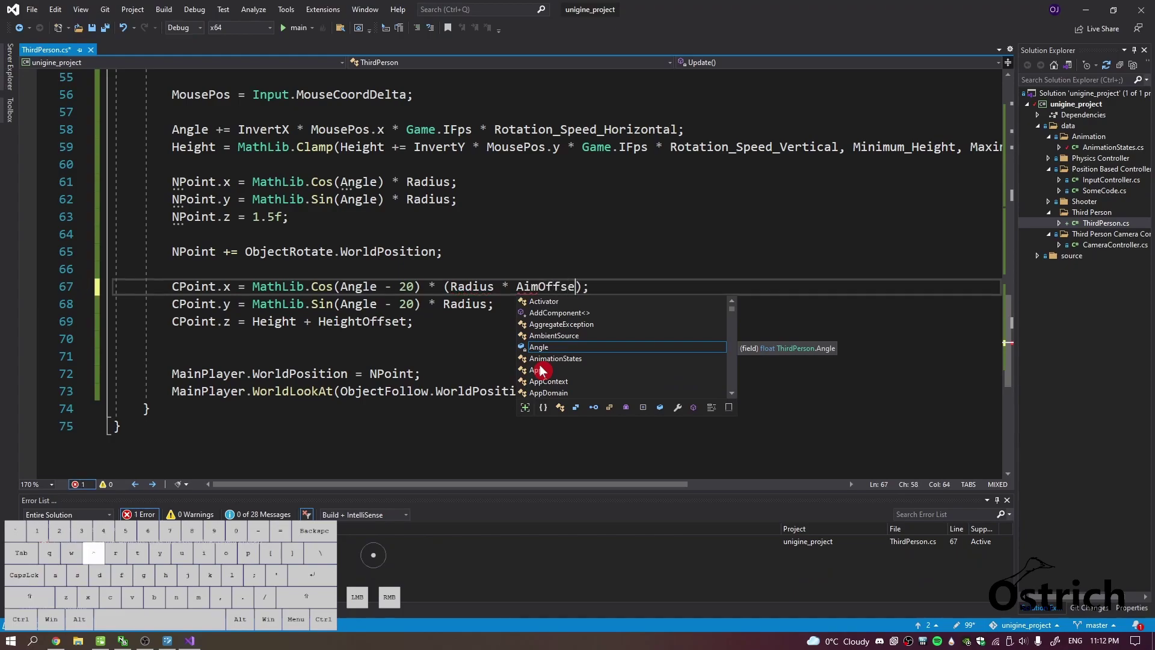
# Undo the AimOffset radius change back to the plain Radius multiplier and save.
pyautogui.press('BackSpace')
pyautogui.press('BackSpace')
pyautogui.press('ctrl+s')
pyautogui.press('ctrl+s')
pyautogui.press('ctrl+s')
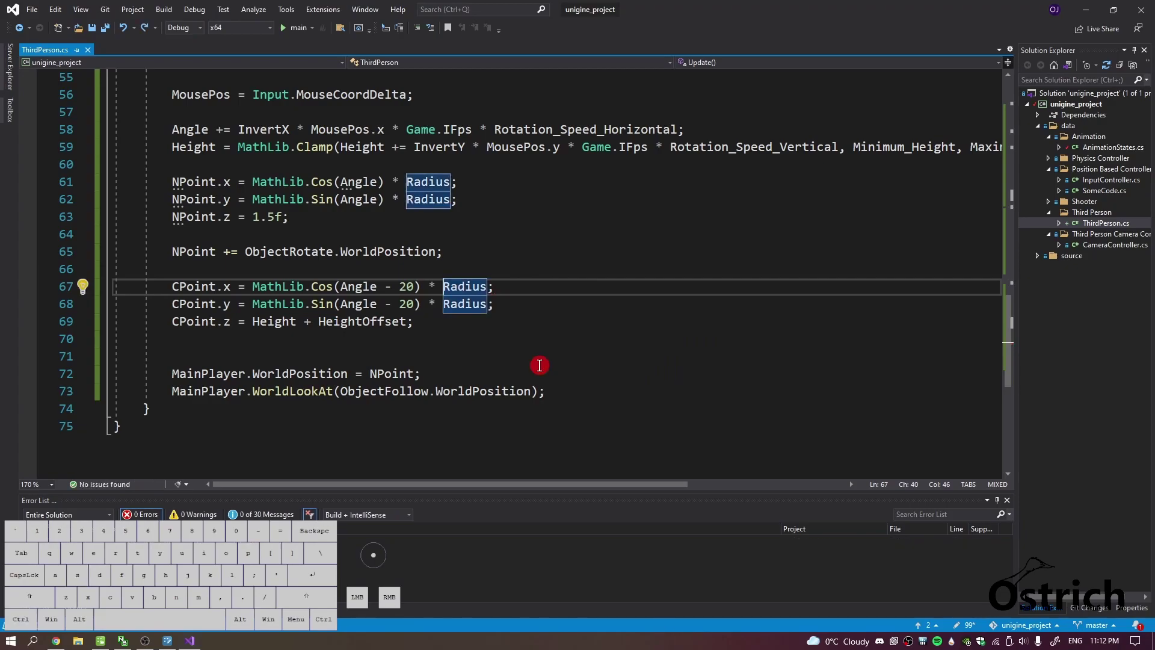
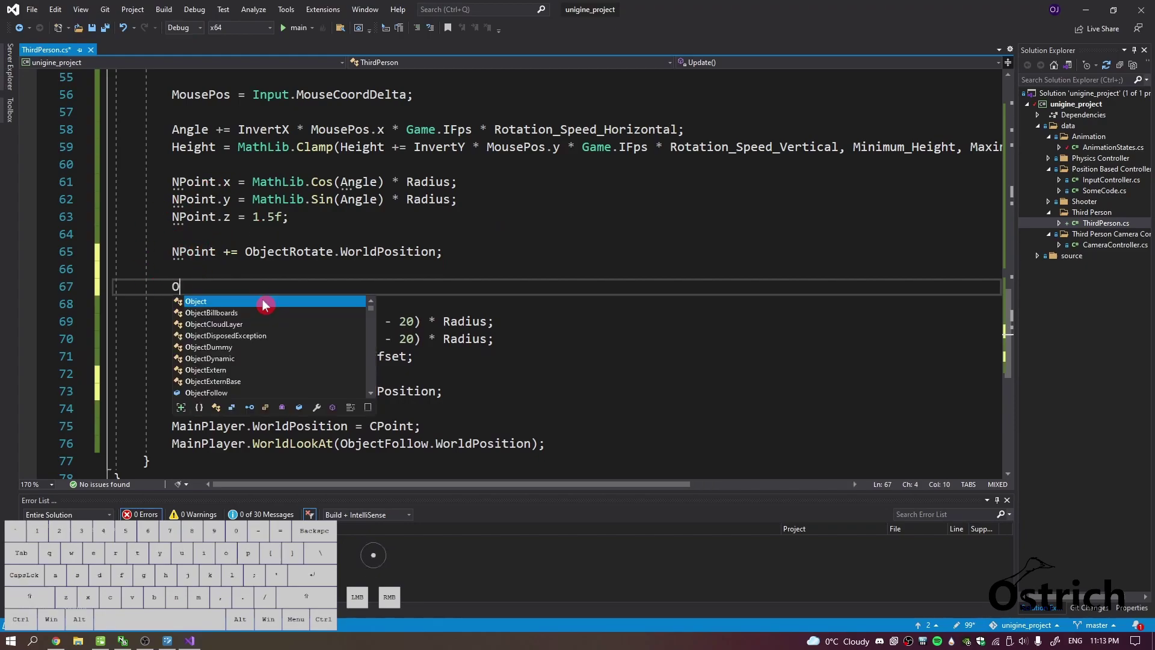
# Write ObjectFollow.WorldPosition with NPoint as the new position and save.
pyautogui.press('Return')
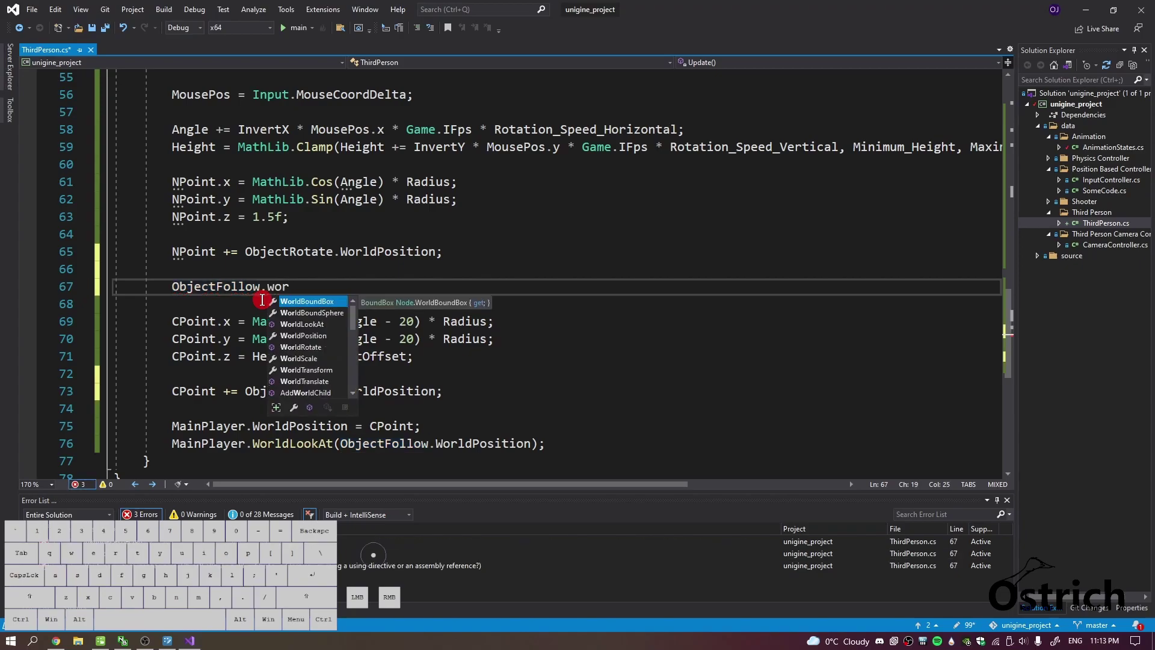
pyautogui.press('o')
pyautogui.press('Return')
pyautogui.press('shift+9')
pyautogui.press('shift+c')
pyautogui.press('shift+BackSpace')
pyautogui.press('BackSpace')
pyautogui.press('shift+n')
pyautogui.press('Return')
pyautogui.press(';')
pyautogui.press('ctrl+s')
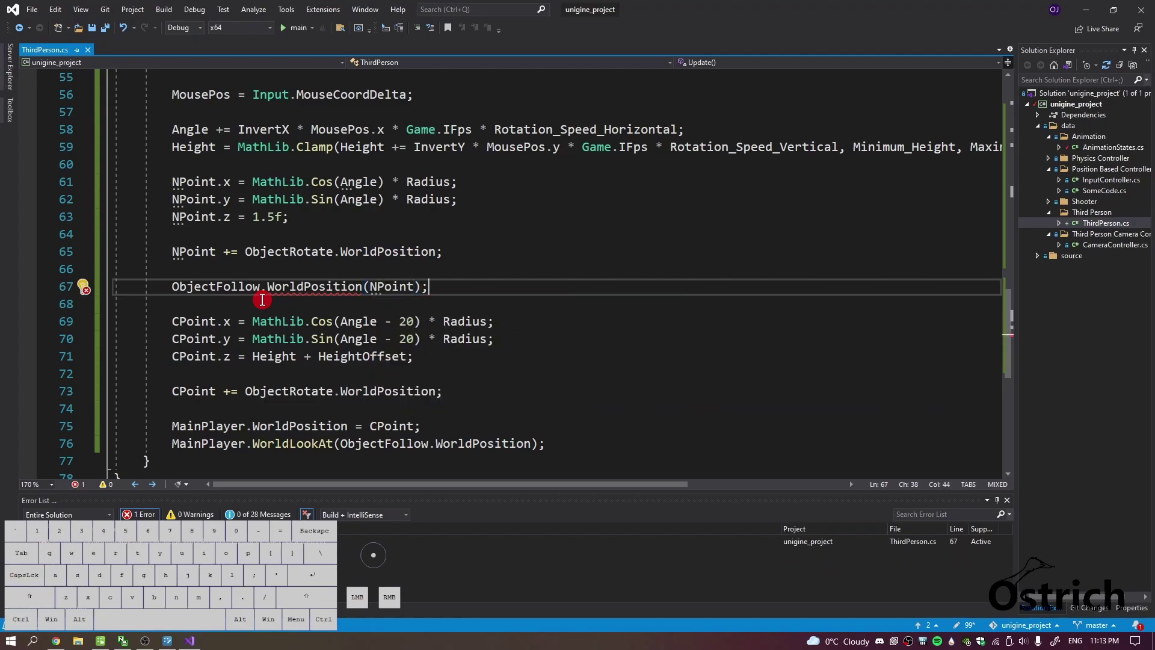
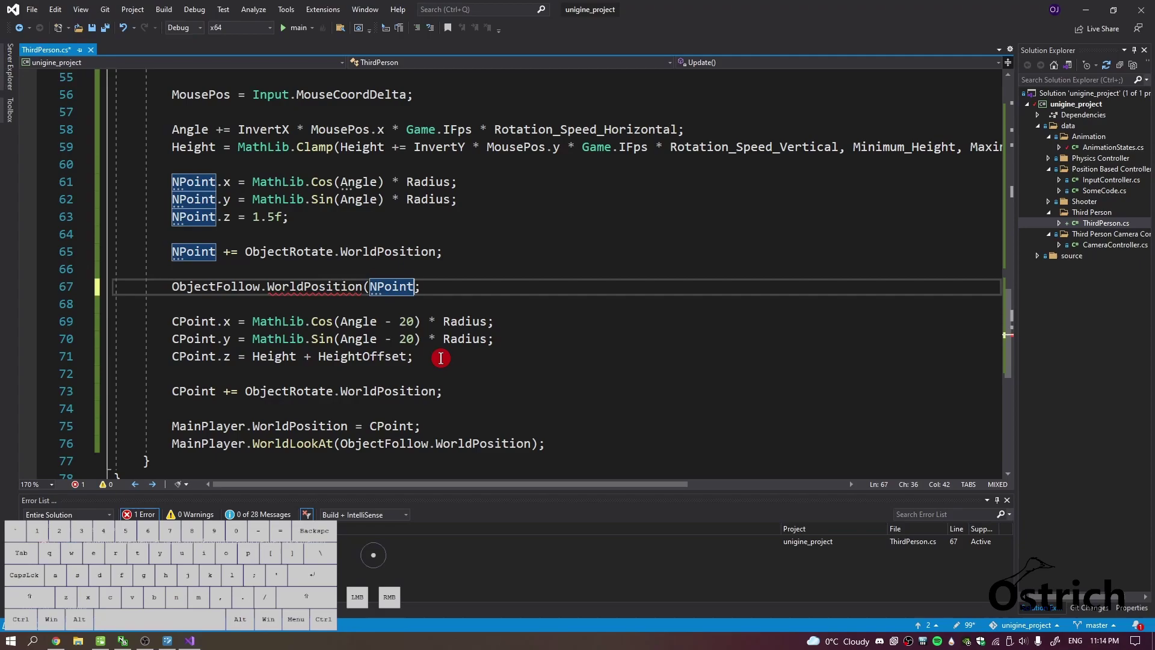
# Fix the line into an assignment ObjectFollow.WorldPosition = NPoint; and save.
pyautogui.press('BackSpace')
pyautogui.press('space')
pyautogui.press('=')
pyautogui.press('space')
pyautogui.press('ctrl+s')
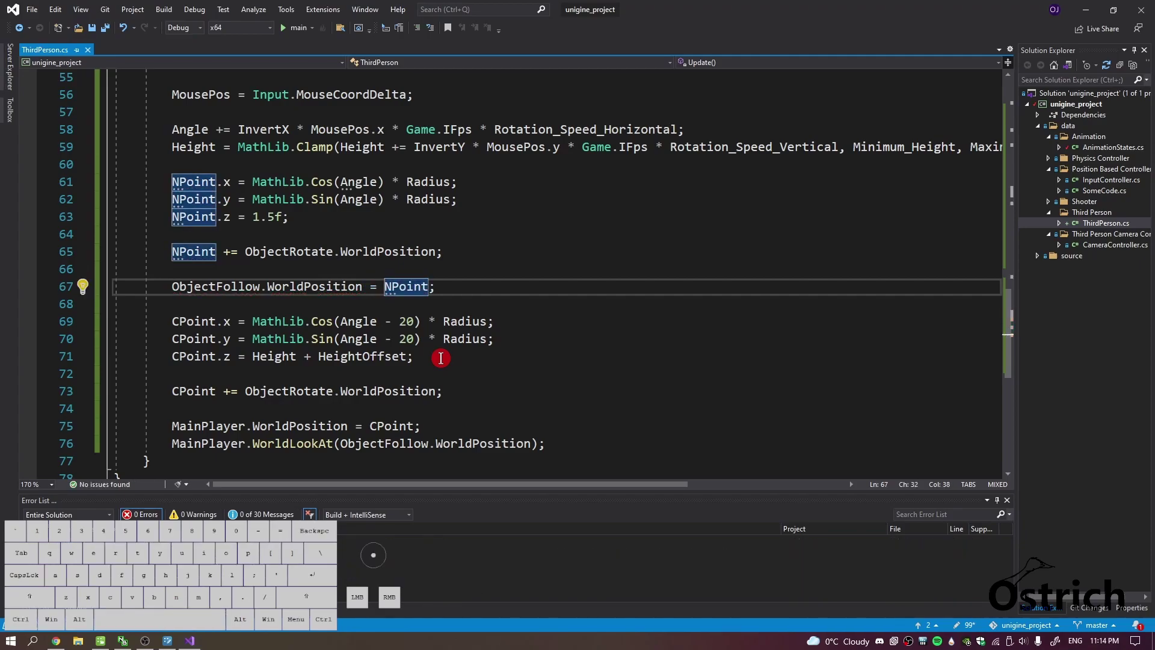
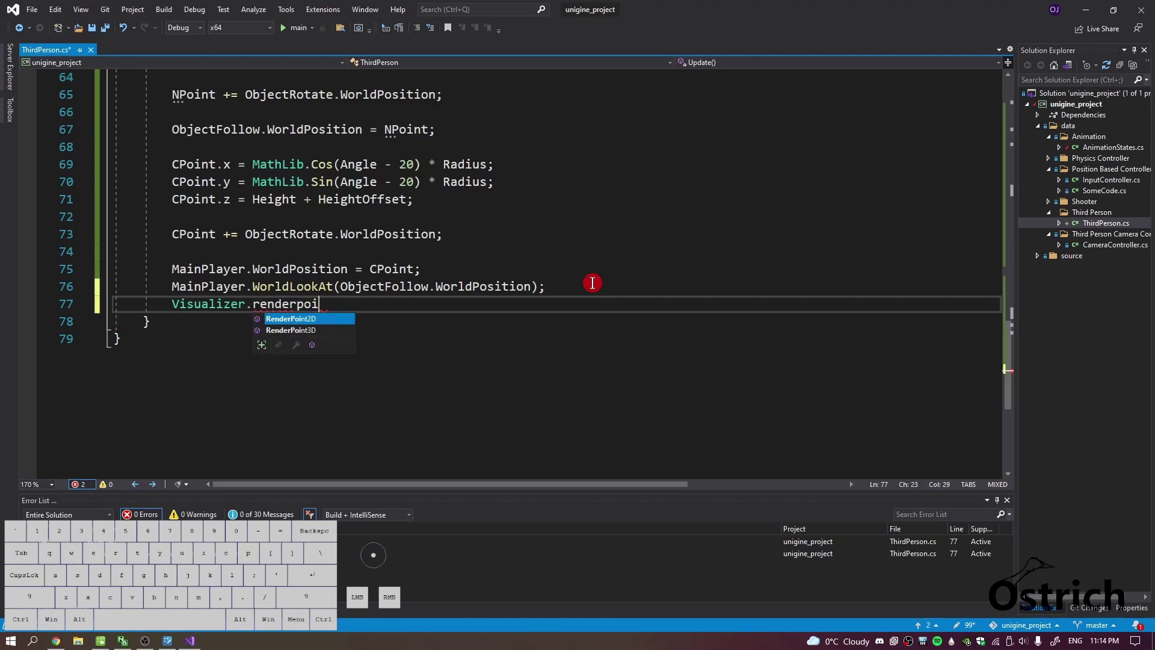
# Start a Visualizer.RenderPoint3D call on ObjectFollow.GetChild(0) at the end of Update.
pyautogui.press('Return')
pyautogui.press('shift+9')
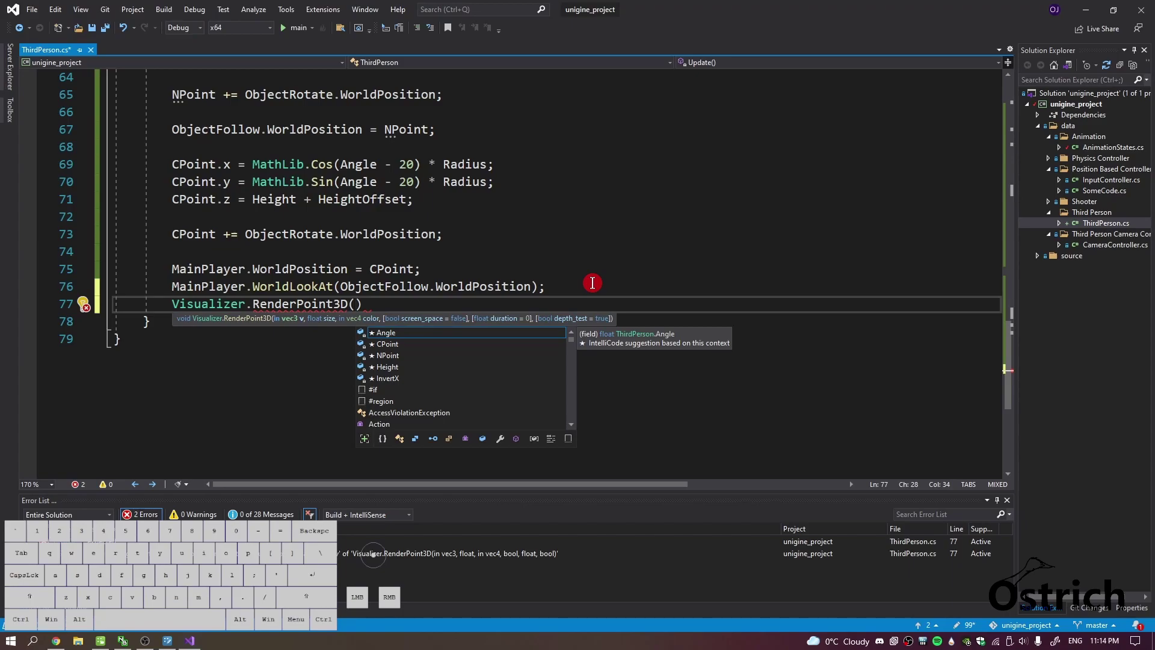
pyautogui.press('o')
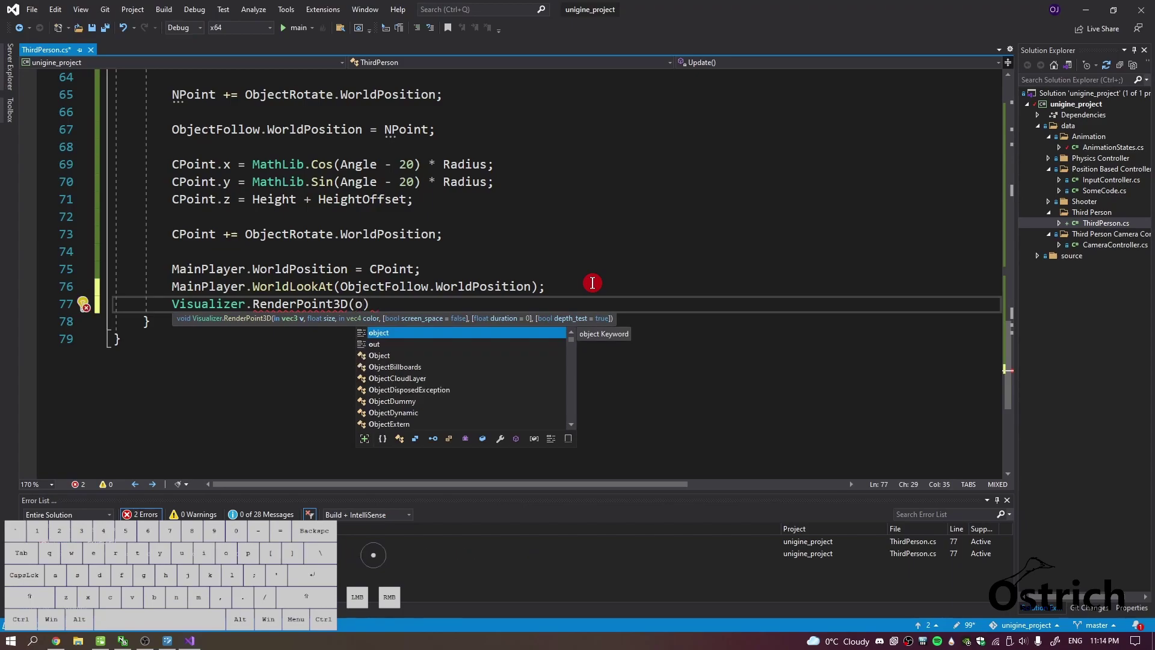
pyautogui.press('Return')
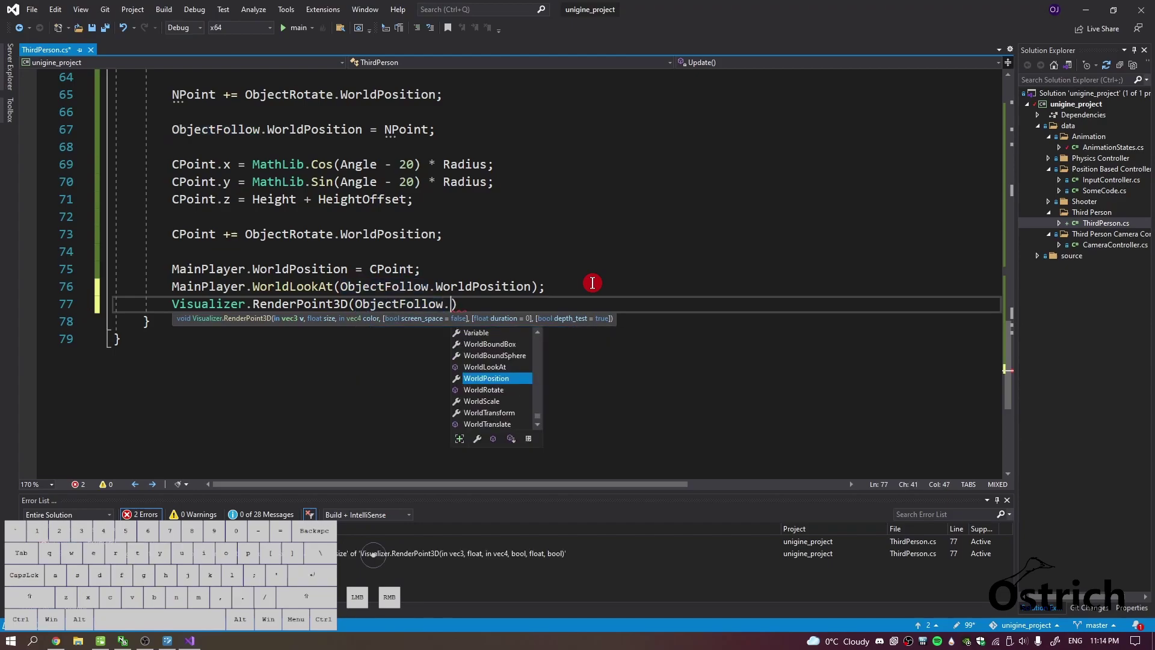
pyautogui.press('c')
pyautogui.press('Return')
pyautogui.press('shift+9')
pyautogui.press('0')
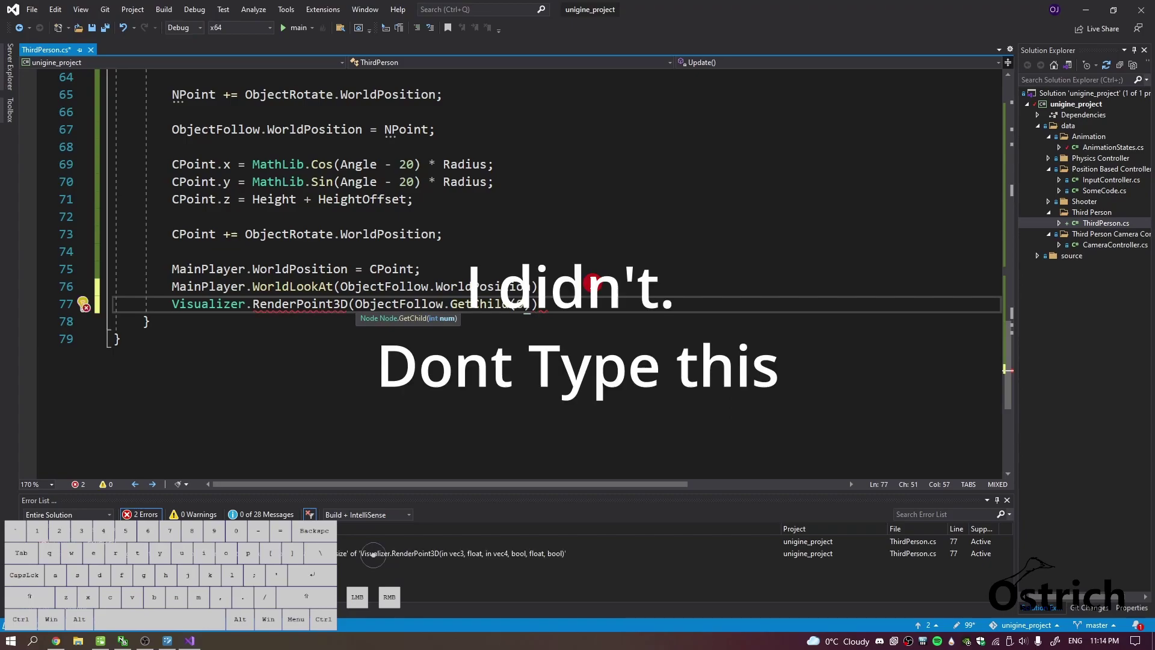
# Pass the child's WorldPosition and a point size of 0.01f to the debug call.
pyautogui.press('.')
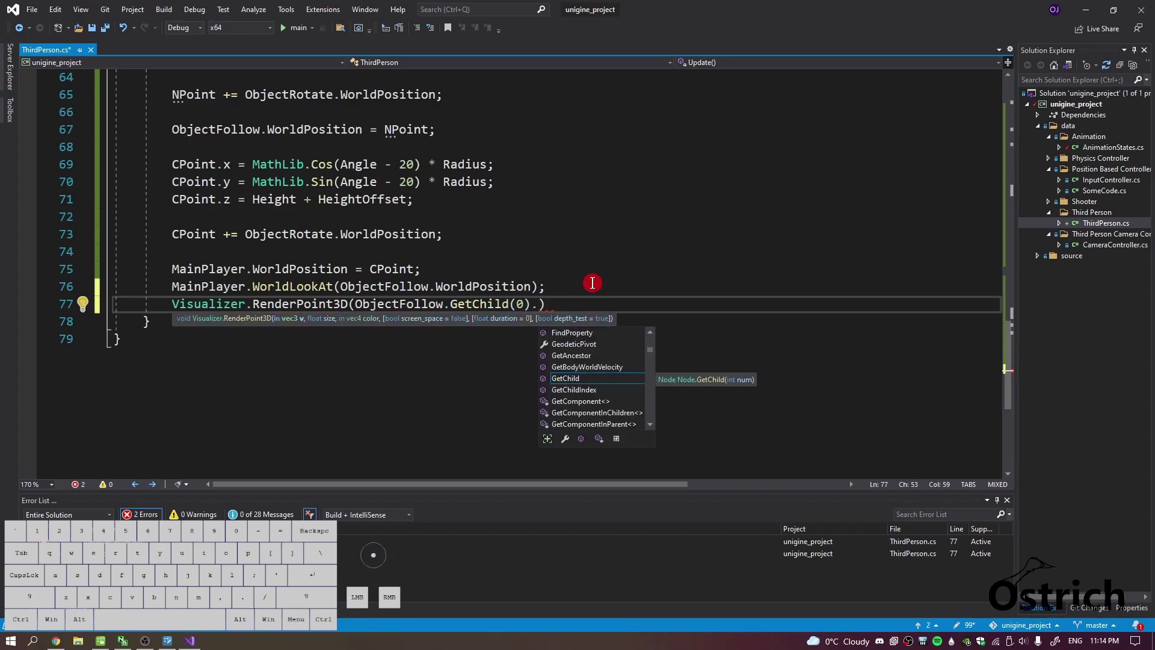
pyautogui.press('Return')
pyautogui.press(',')
pyautogui.press('0')
pyautogui.press('1')
pyautogui.press('BackSpace')
pyautogui.press(',')
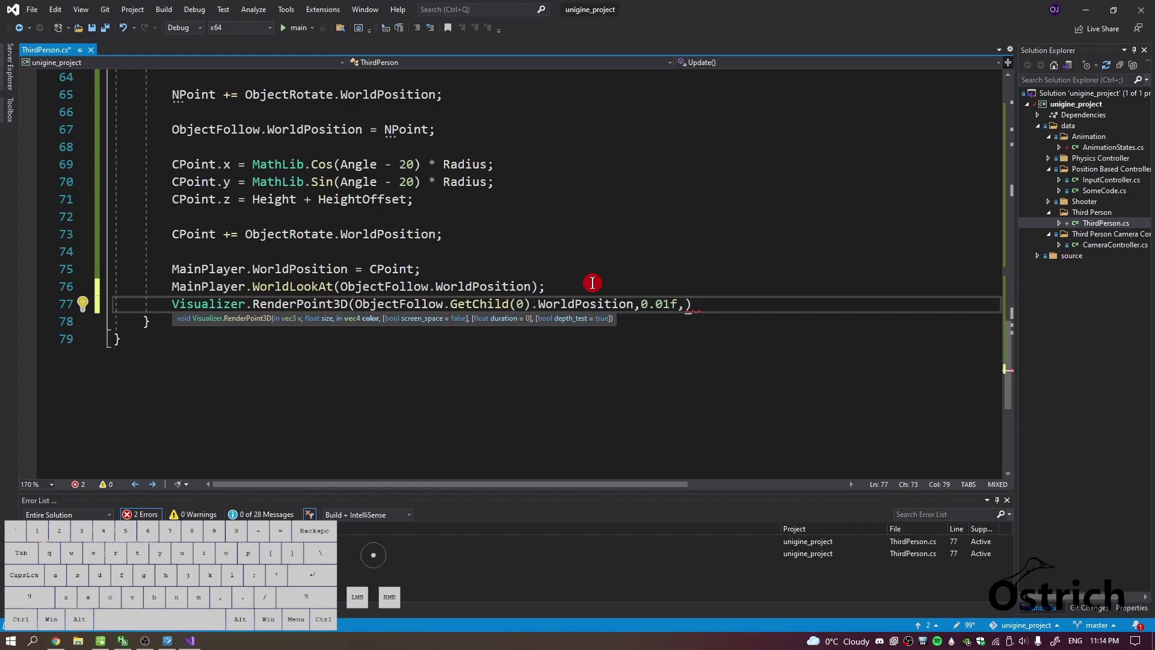
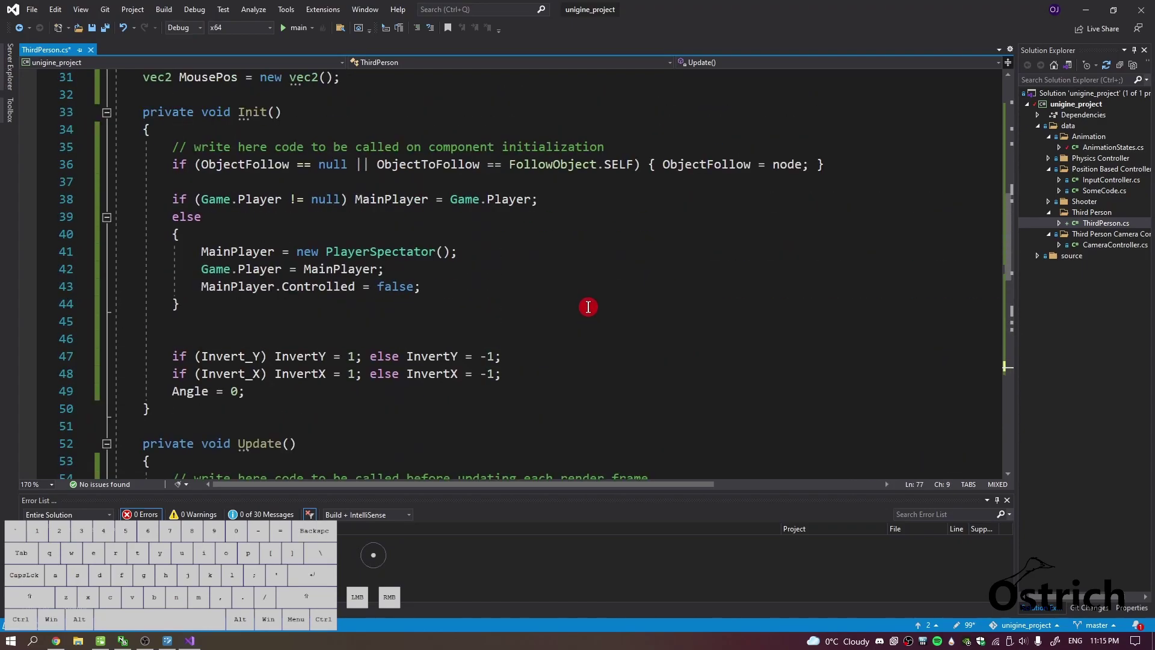
# Set CPoint's orbit multipliers to (Radius + 2) and comment out the RenderPoint3D line.
pyautogui.press('alt+Tab')
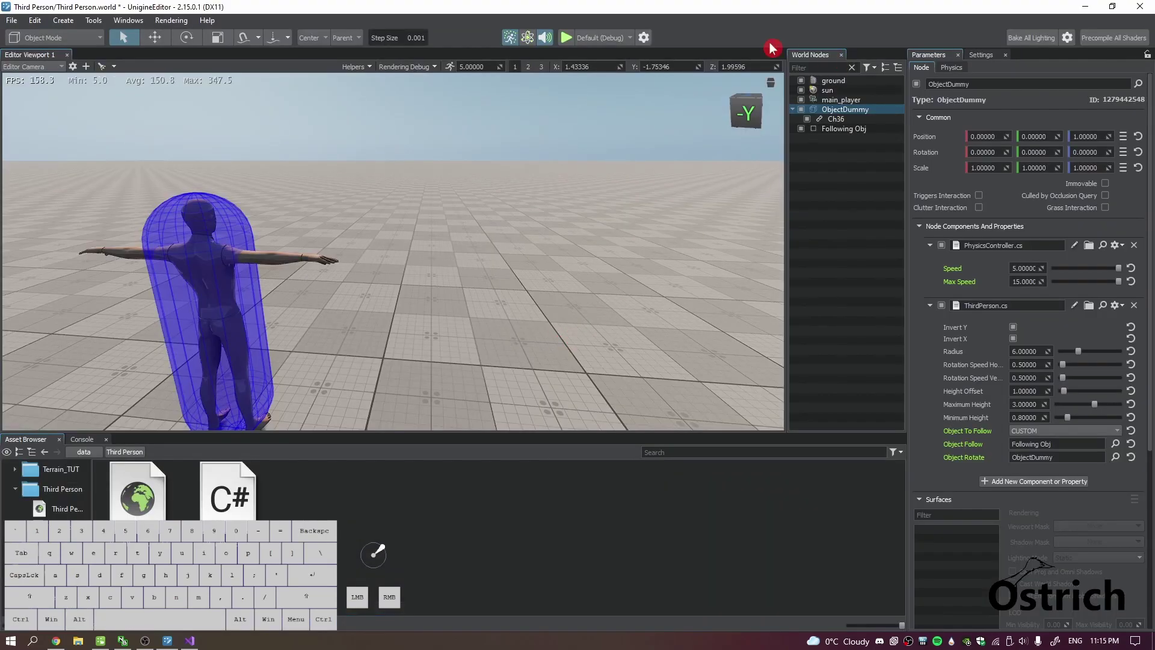
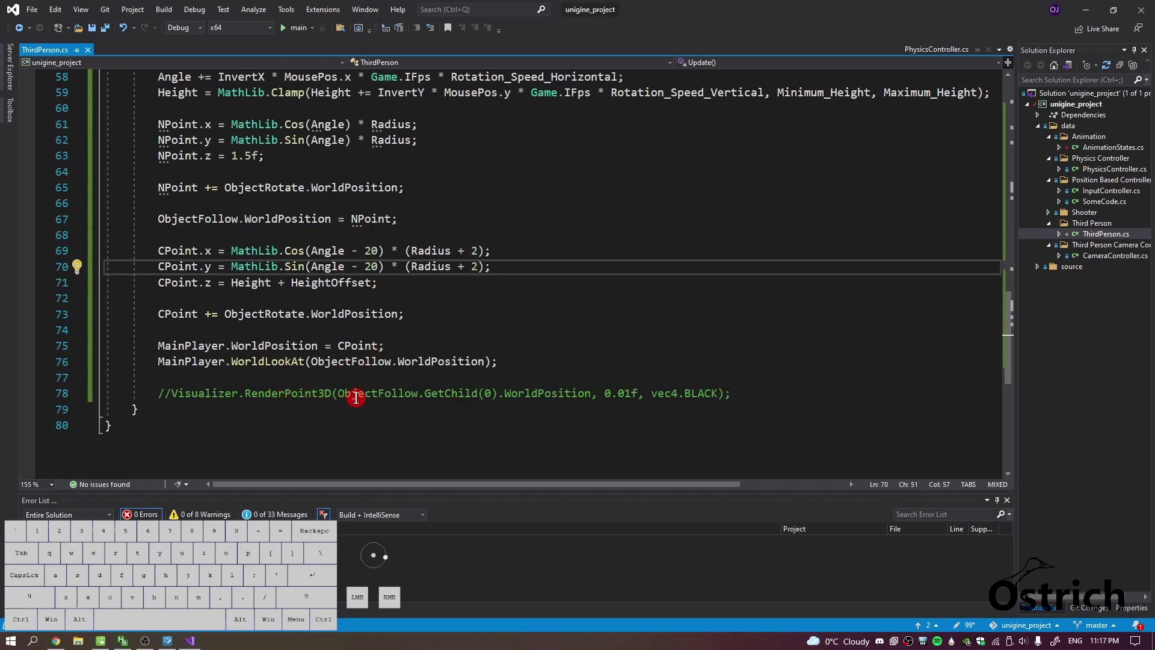
pyautogui.doubleClick(381, 401)
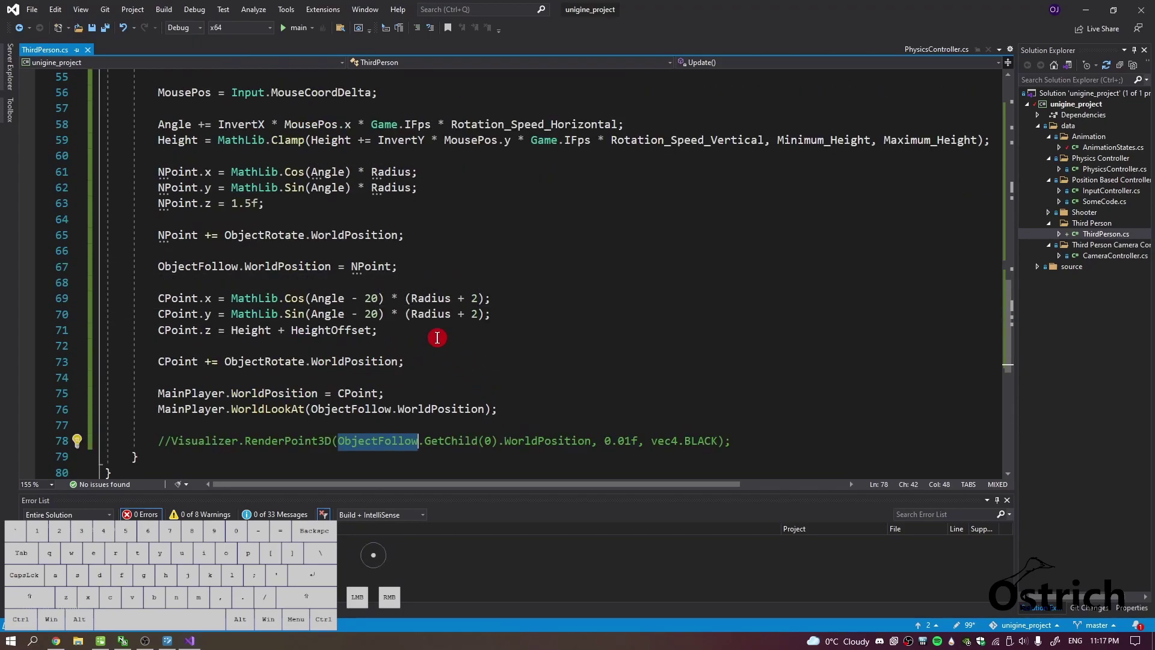
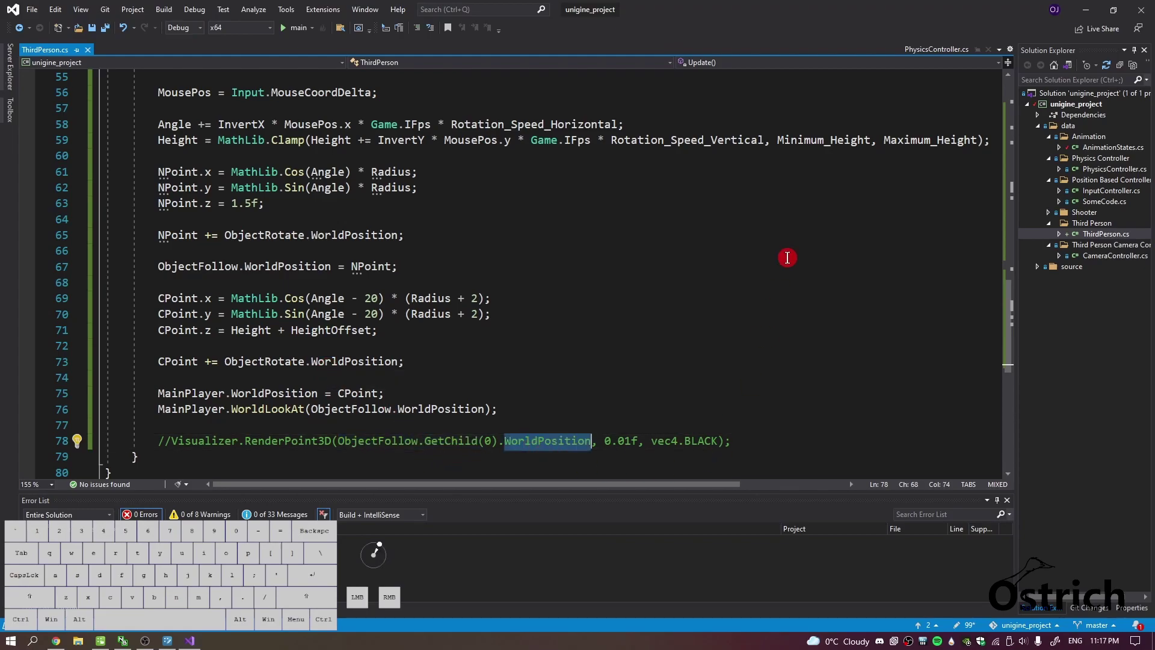
# Uncomment the Visualizer line without GetChild(0), save, and let the editor rebuild.
pyautogui.click(1088, 4)
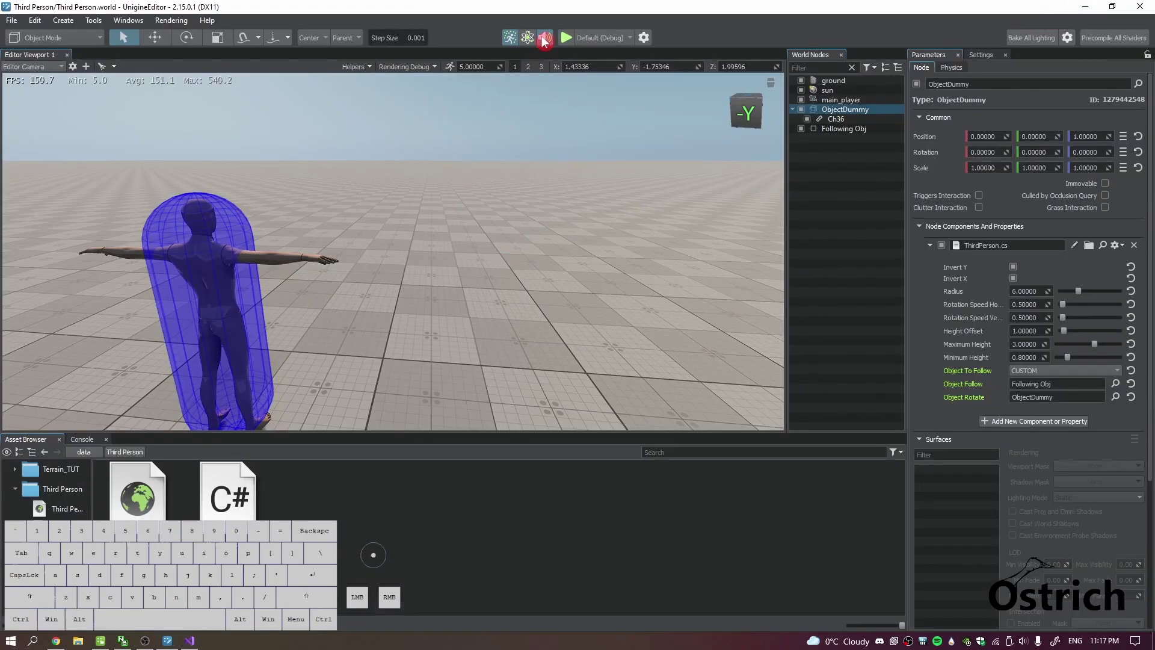
pyautogui.click(827, 133)
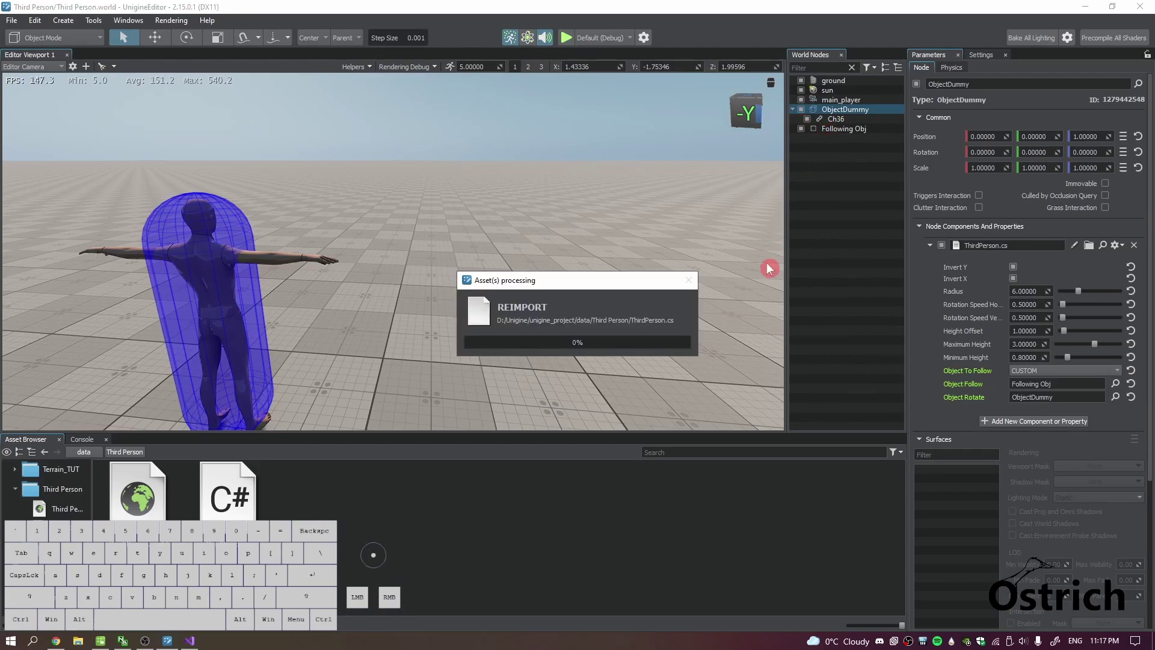
pyautogui.press('alt+Tab')
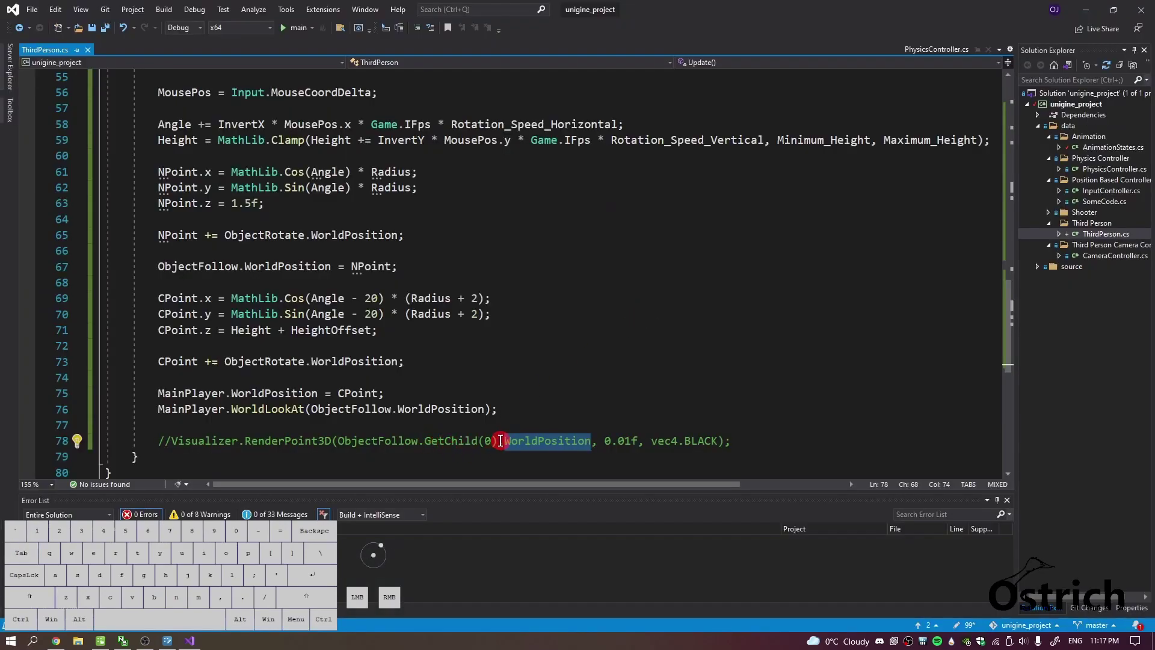
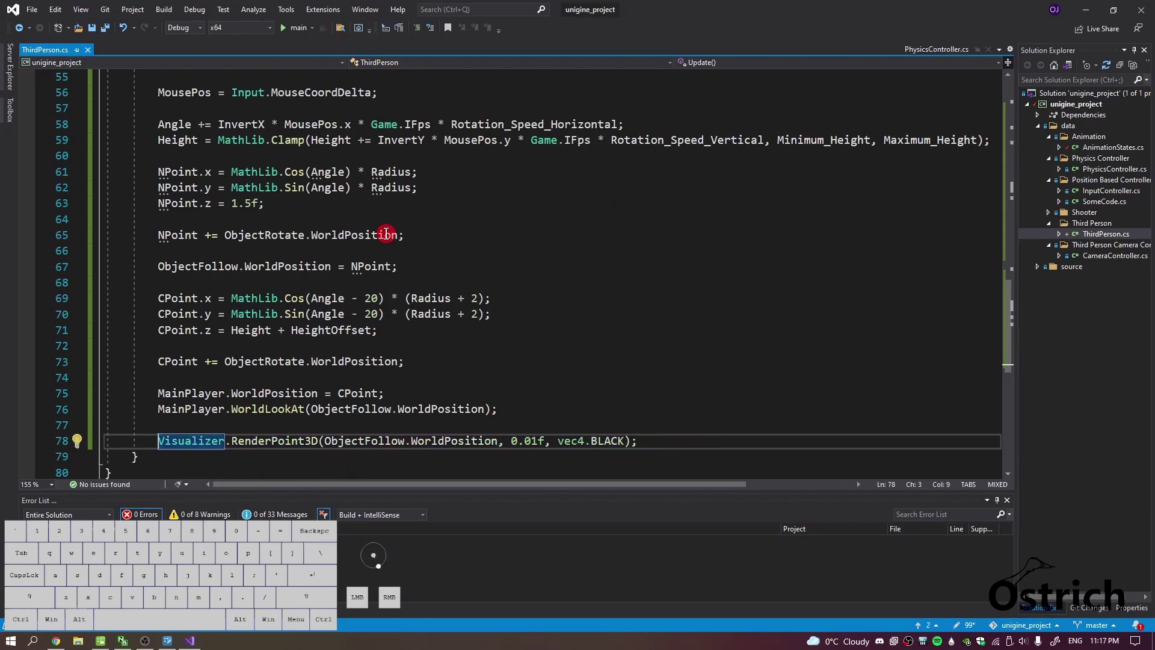
pyautogui.press('alt+Tab')
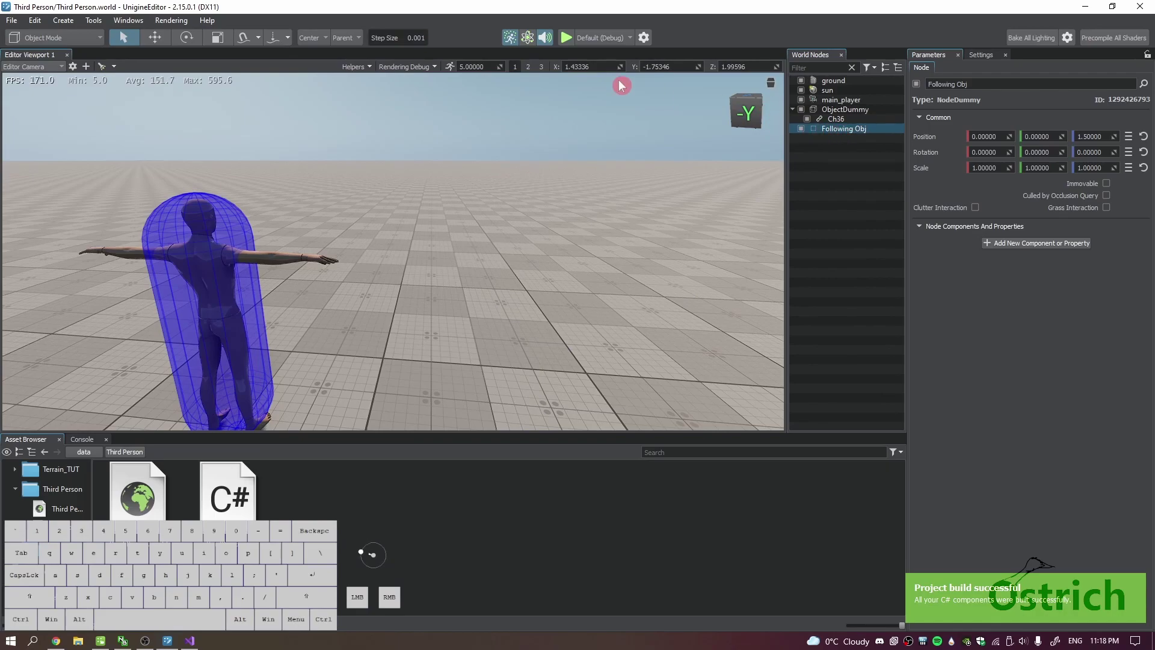
# Run the scene in play mode, move the character with A, W, S, then stop the test.
pyautogui.click(571, 42)
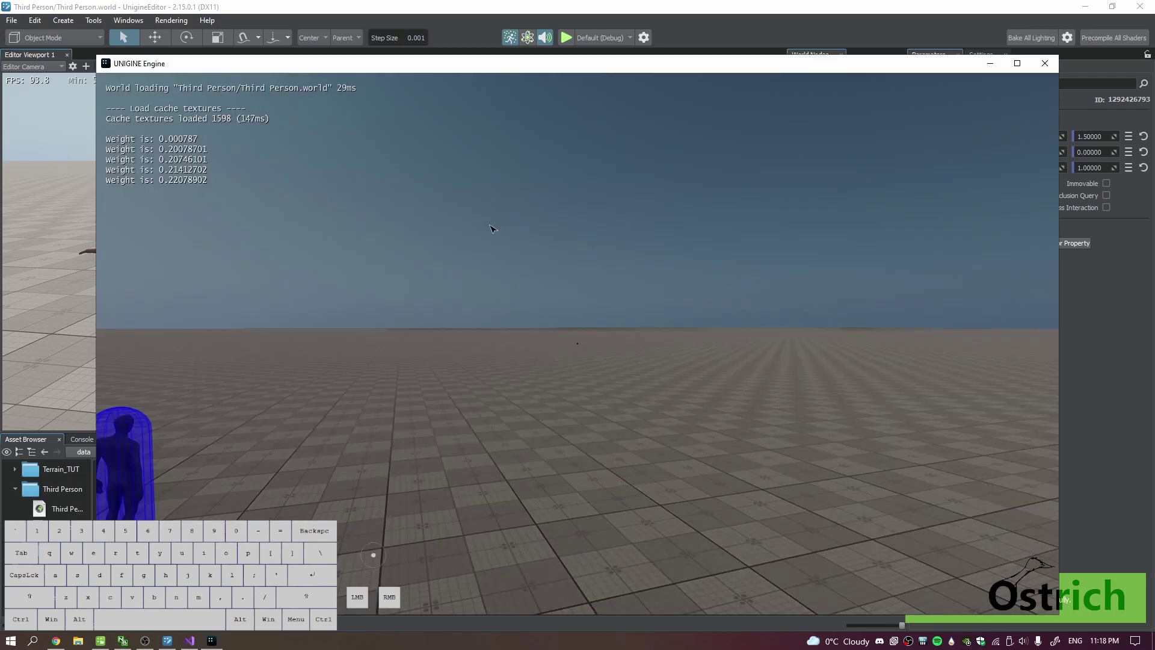
pyautogui.click(463, 315)
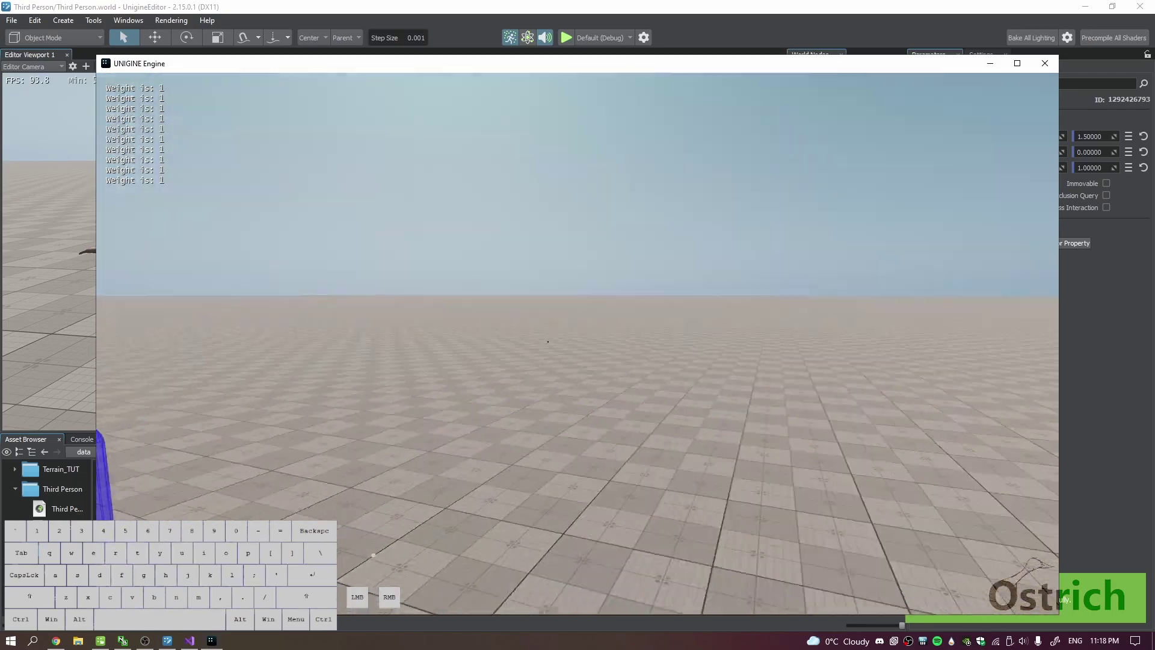
pyautogui.press('a')
pyautogui.press('w')
pyautogui.press('s')
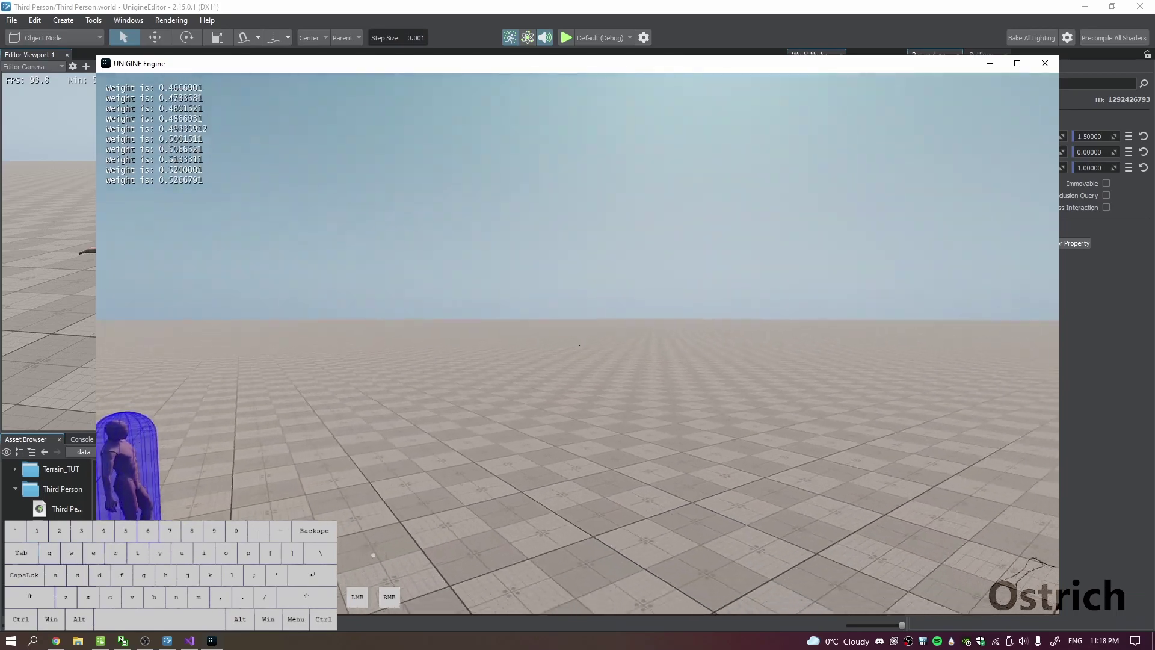
pyautogui.click(1044, 70)
pyautogui.press('alt+Tab')
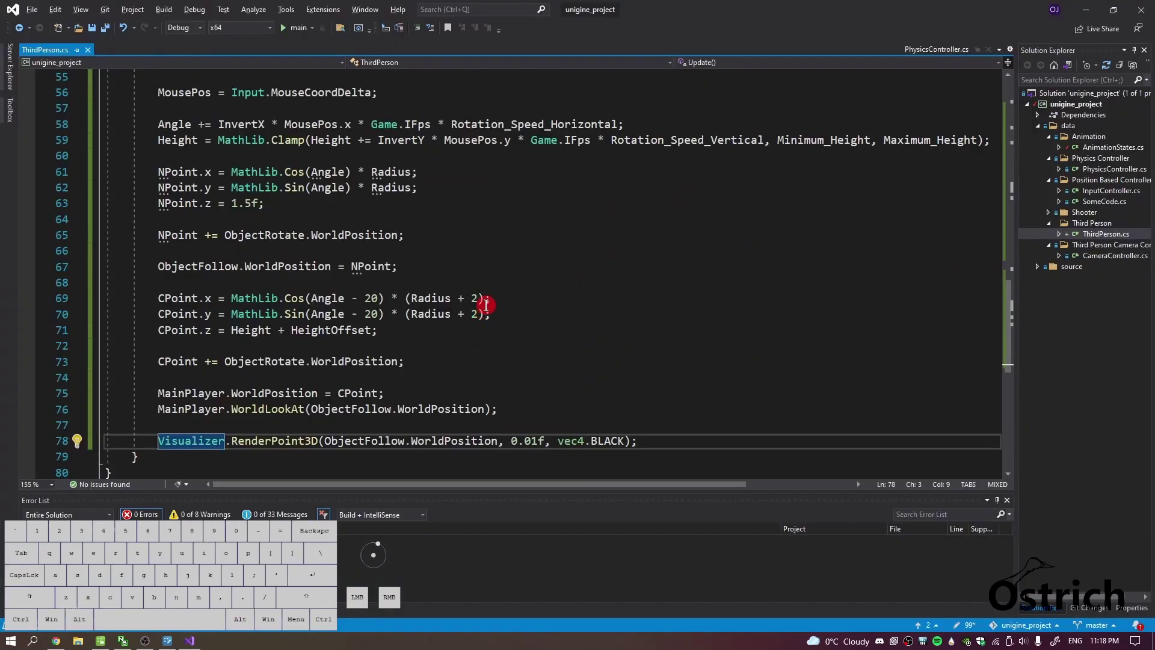
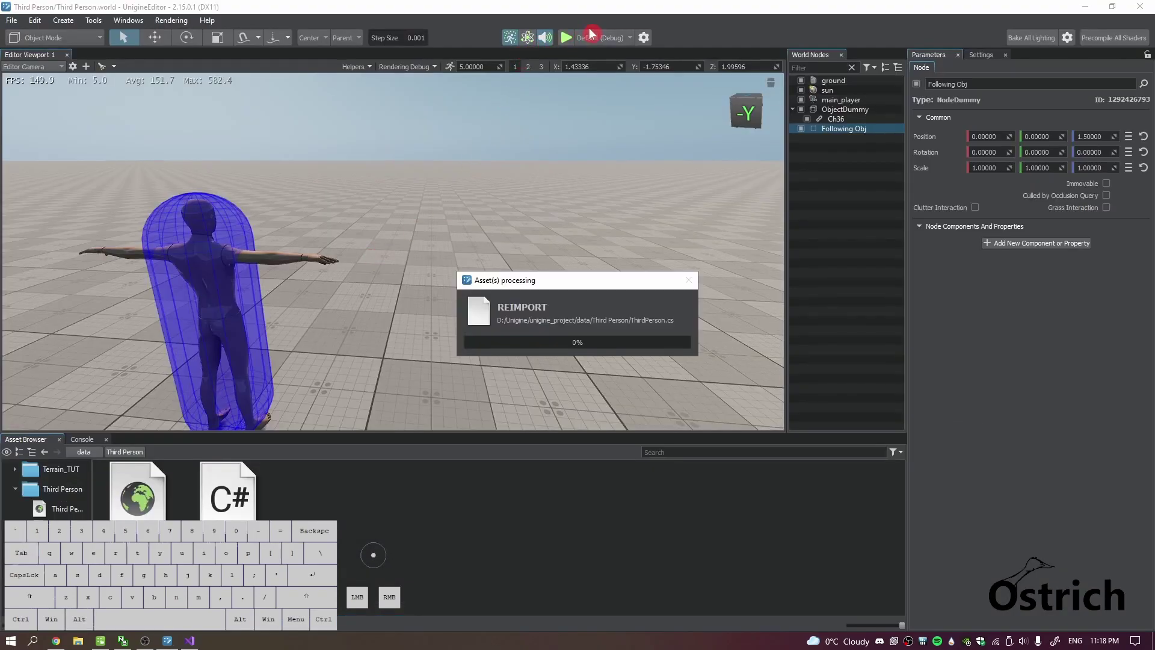
# Change CPoint's orbit offset to (Radius + 0.5f), save, and return to the editor.
pyautogui.click(516, 395)
pyautogui.press('alt+Tab')
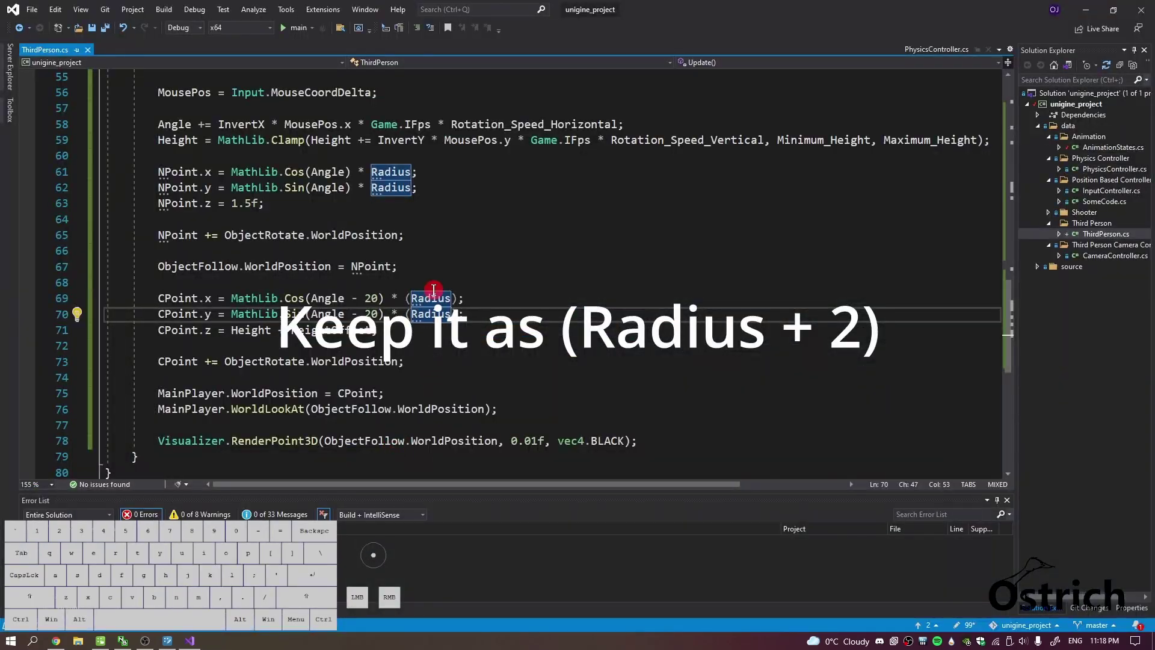
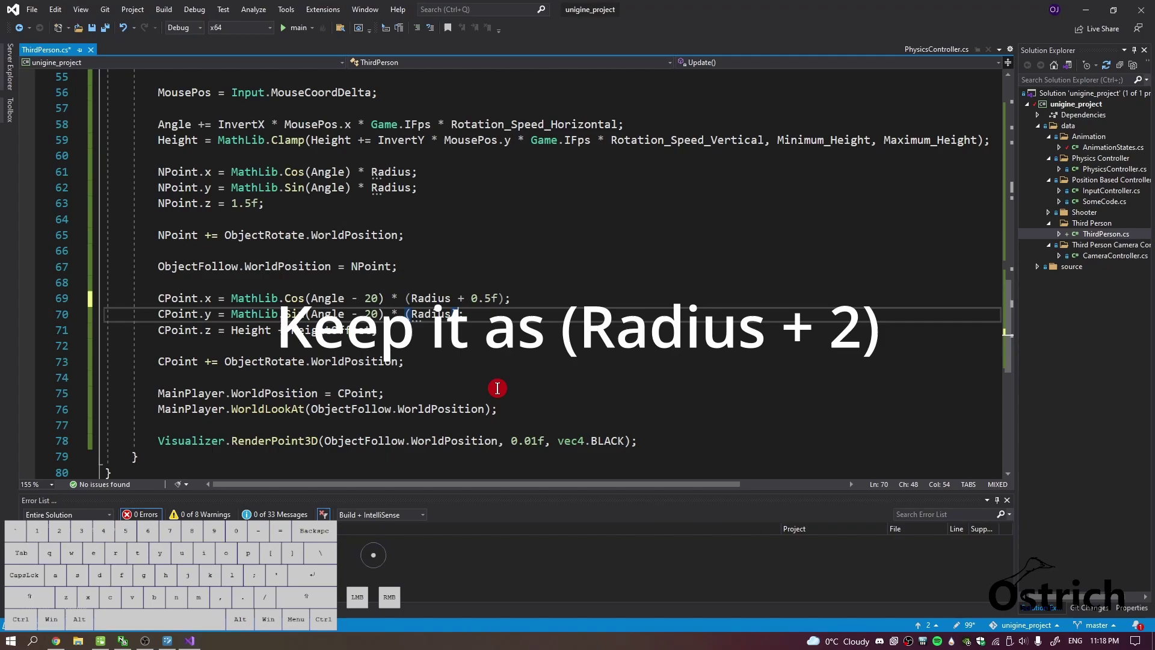
pyautogui.press('space')
pyautogui.press('shift+=')
pyautogui.press('space')
pyautogui.press('ctrl+s')
pyautogui.press('alt+Tab')
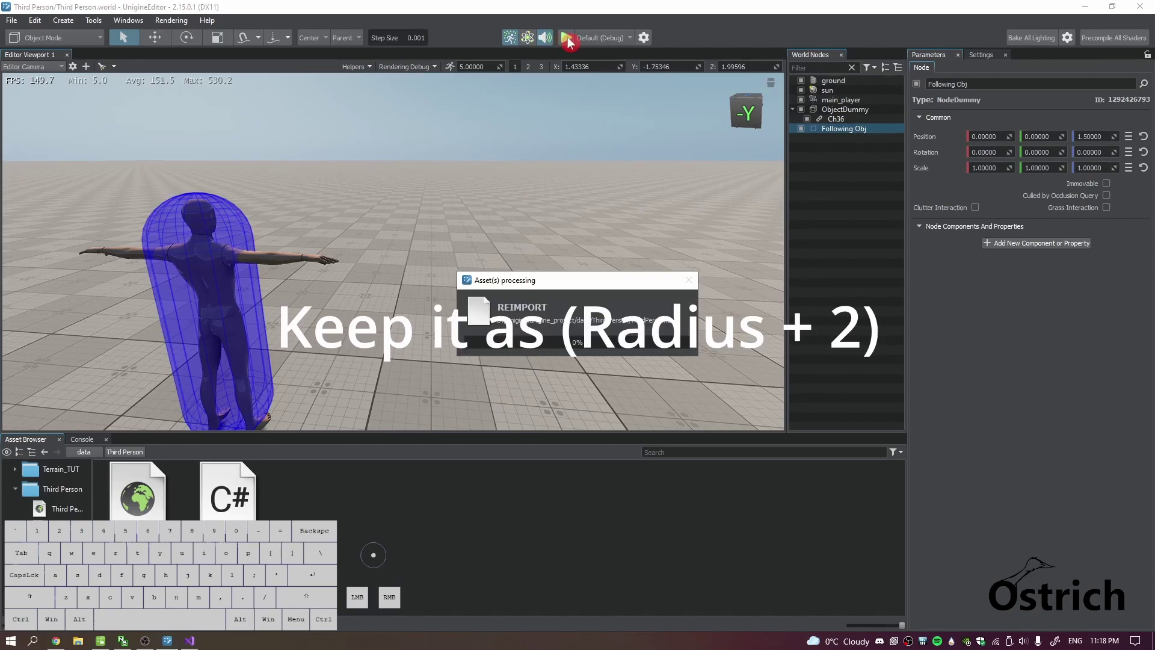
# Inspect World Nodes and select main_player to check its ThirdPerson settings (Radius 2, Object Rotate Ch36).
pyautogui.click(571, 43)
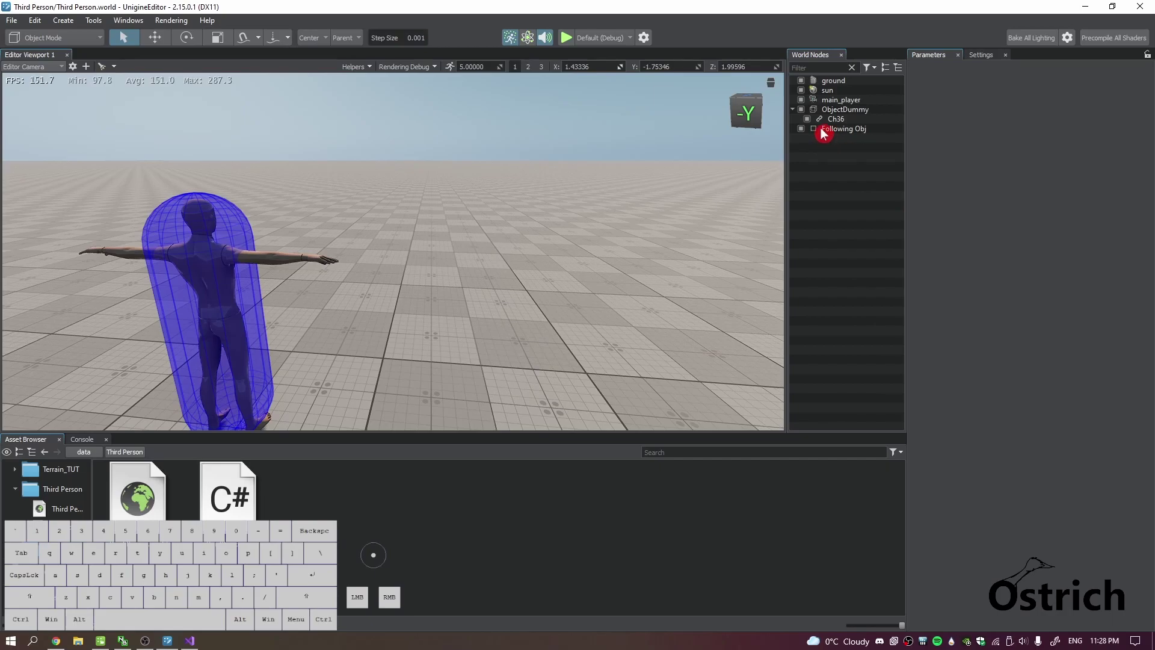
pyautogui.click(825, 132)
pyautogui.click(841, 115)
pyautogui.click(837, 125)
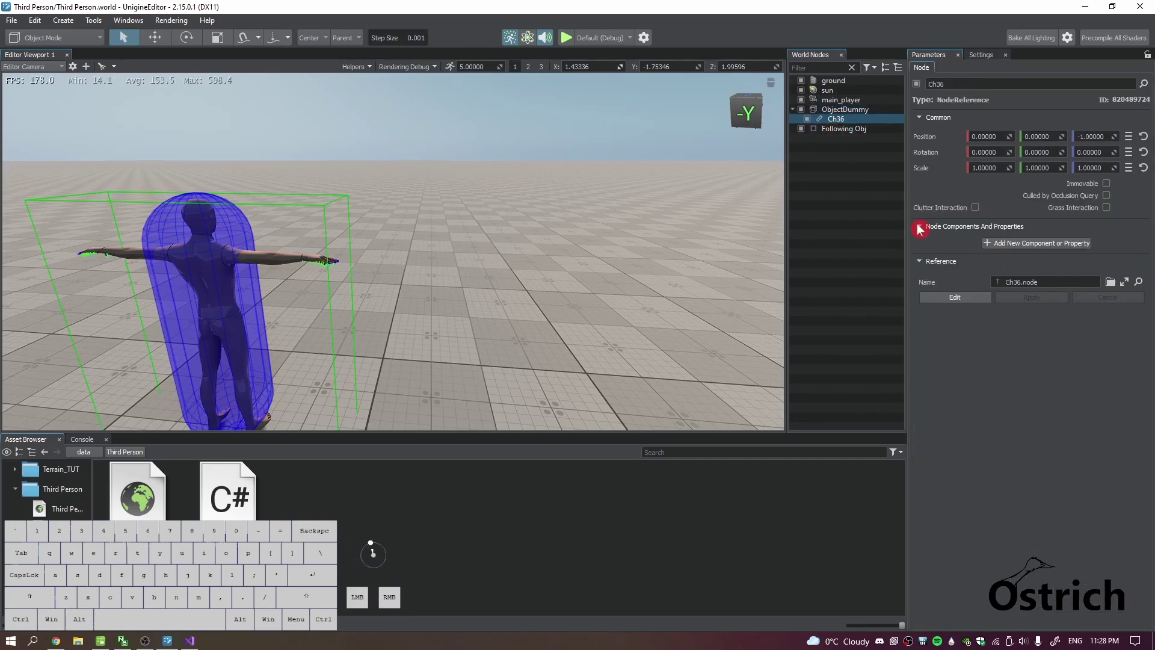
pyautogui.click(864, 115)
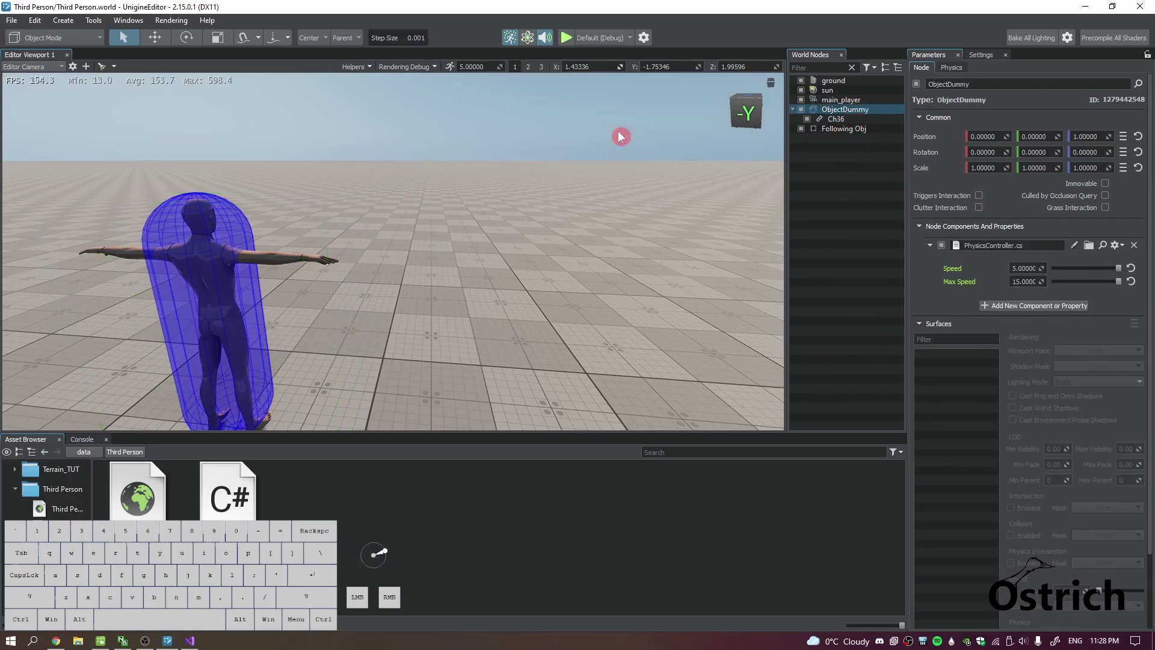
pyautogui.click(839, 125)
pyautogui.click(839, 131)
pyautogui.click(839, 114)
pyautogui.click(837, 106)
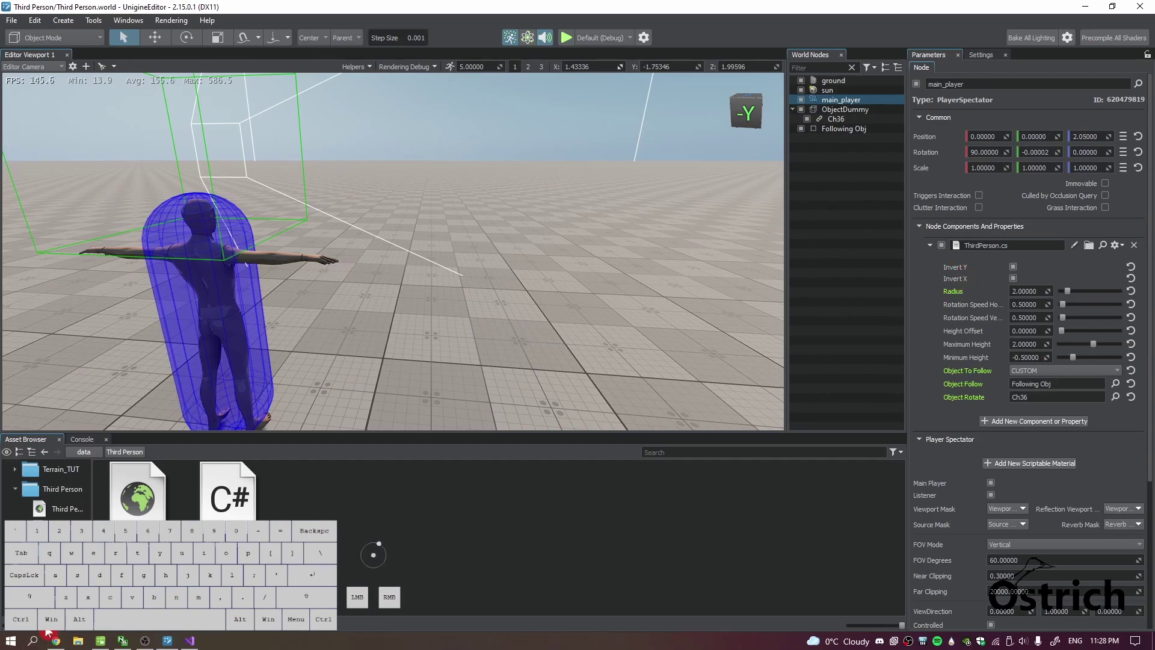
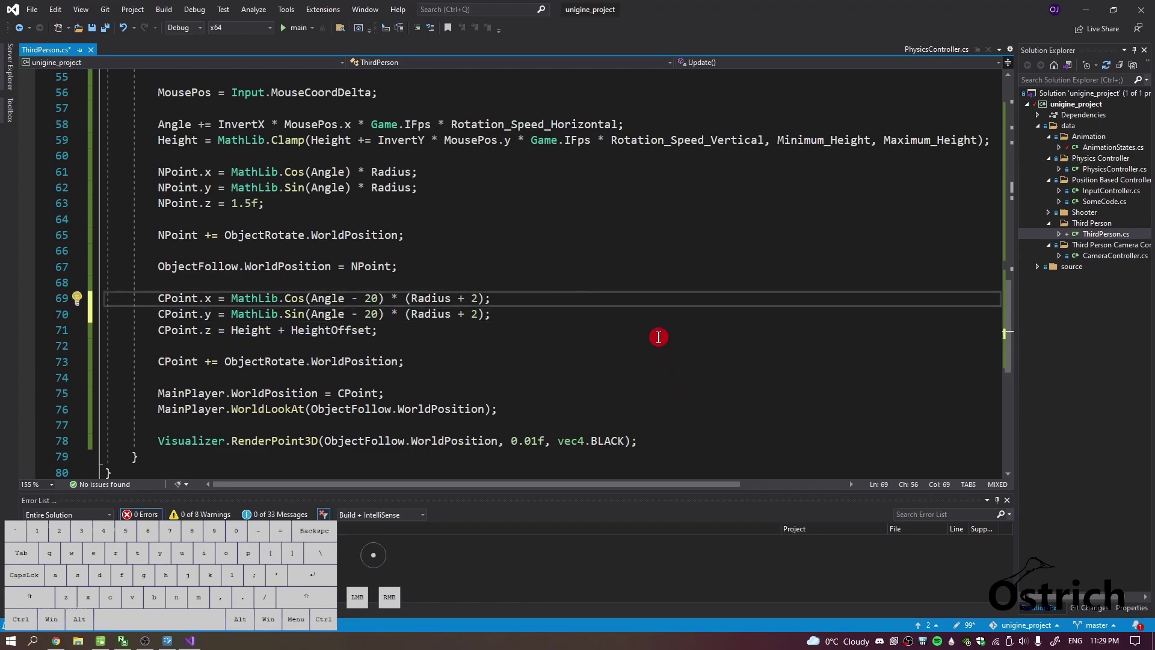
# Revert CPoint's offset to (Radius + 2), save, and return to UNIGINE Editor.
pyautogui.press('ctrl+s')
pyautogui.press('alt+Tab')
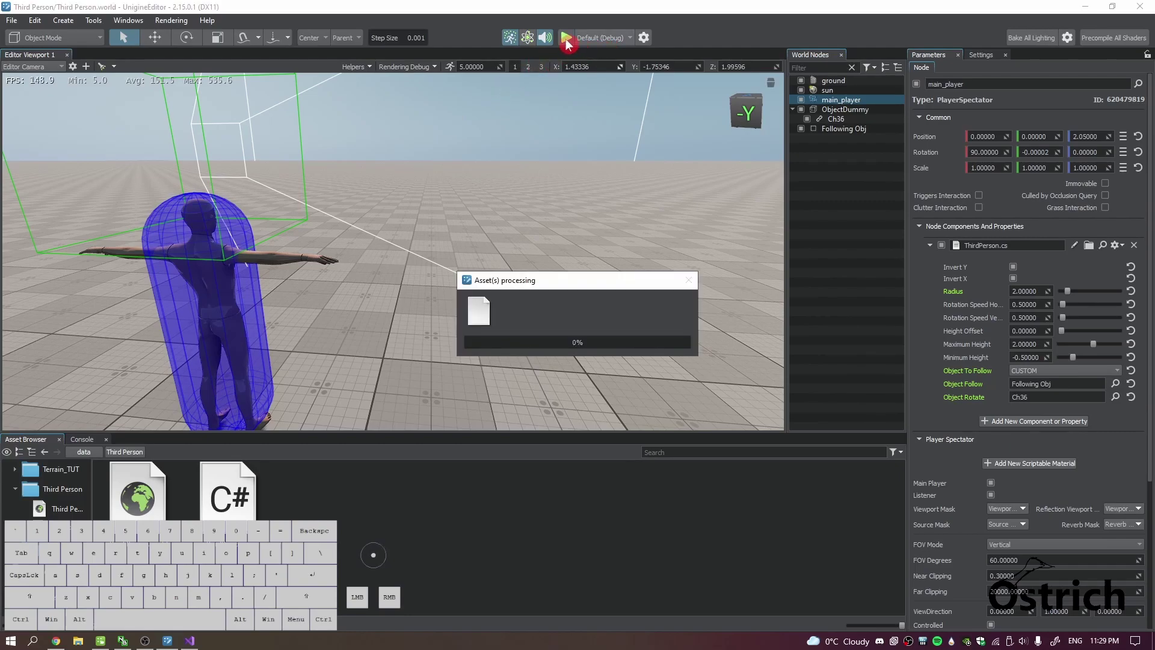
# Set ObjectDummy's capsule rigid body to linear damping about 6.81 and angular damping about 3.68, and save.
pyautogui.click(852, 112)
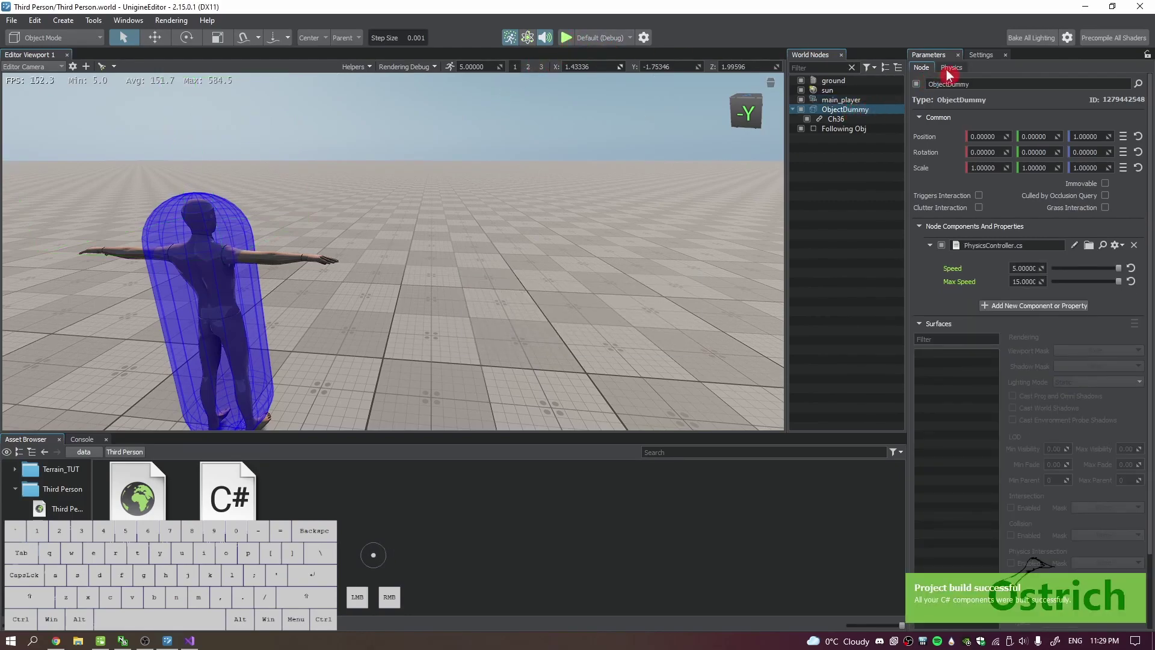
pyautogui.click(949, 74)
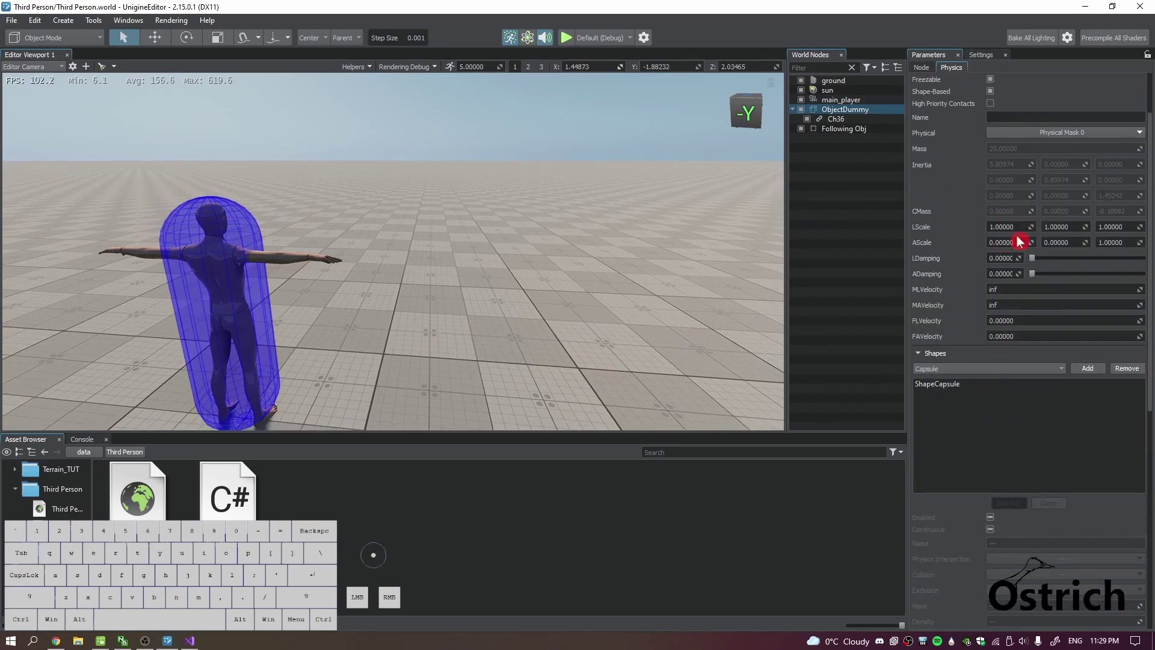
pyautogui.click(945, 249)
pyautogui.click(944, 246)
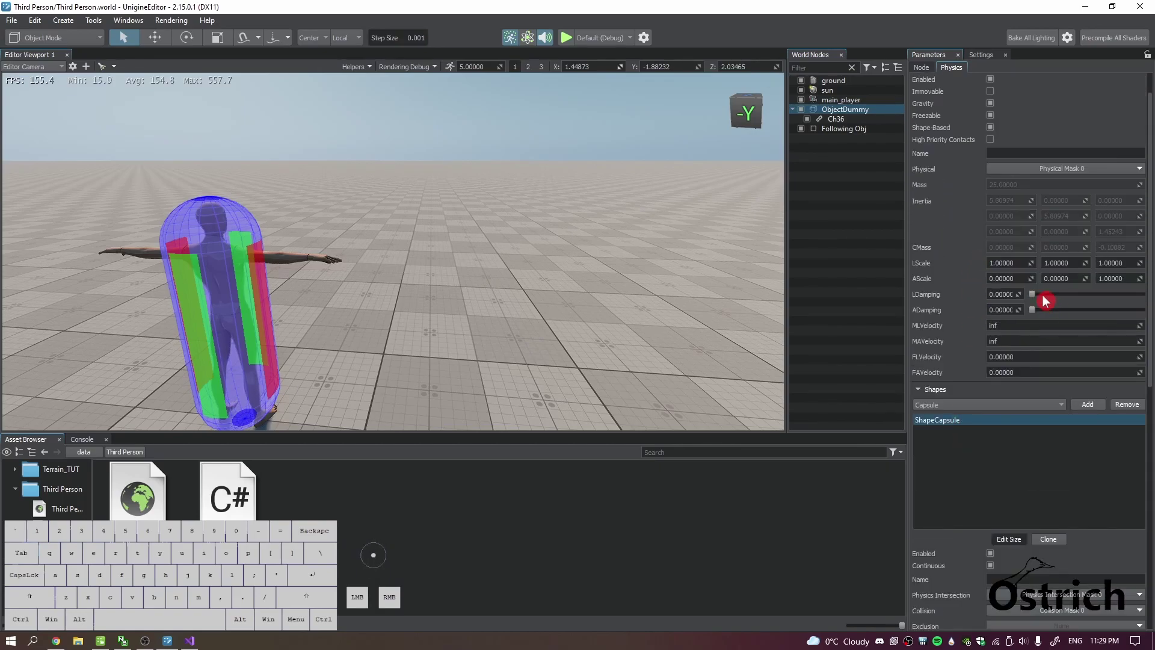
pyautogui.moveTo(1036, 298); pyautogui.dragTo(1110, 297)
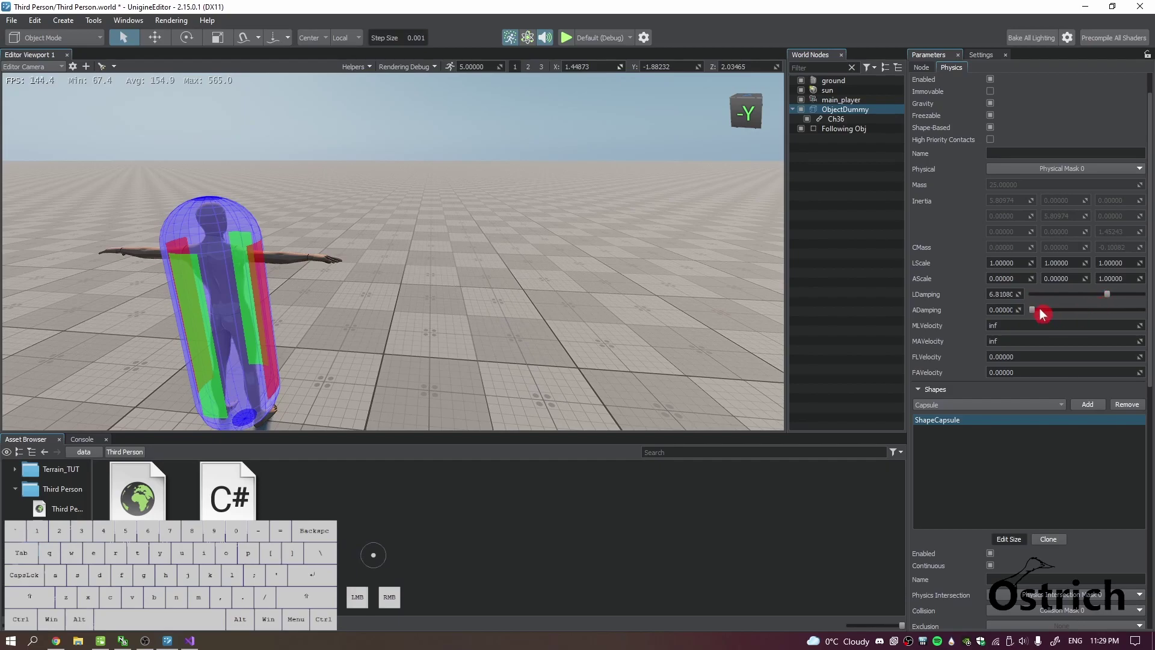
pyautogui.moveTo(1034, 312); pyautogui.dragTo(1074, 310)
pyautogui.click(428, 252)
pyautogui.press('ctrl+s')
# Show ObjectDummy's node components with the PhysicsController Speed and Max Speed settings.
pyautogui.click(841, 112)
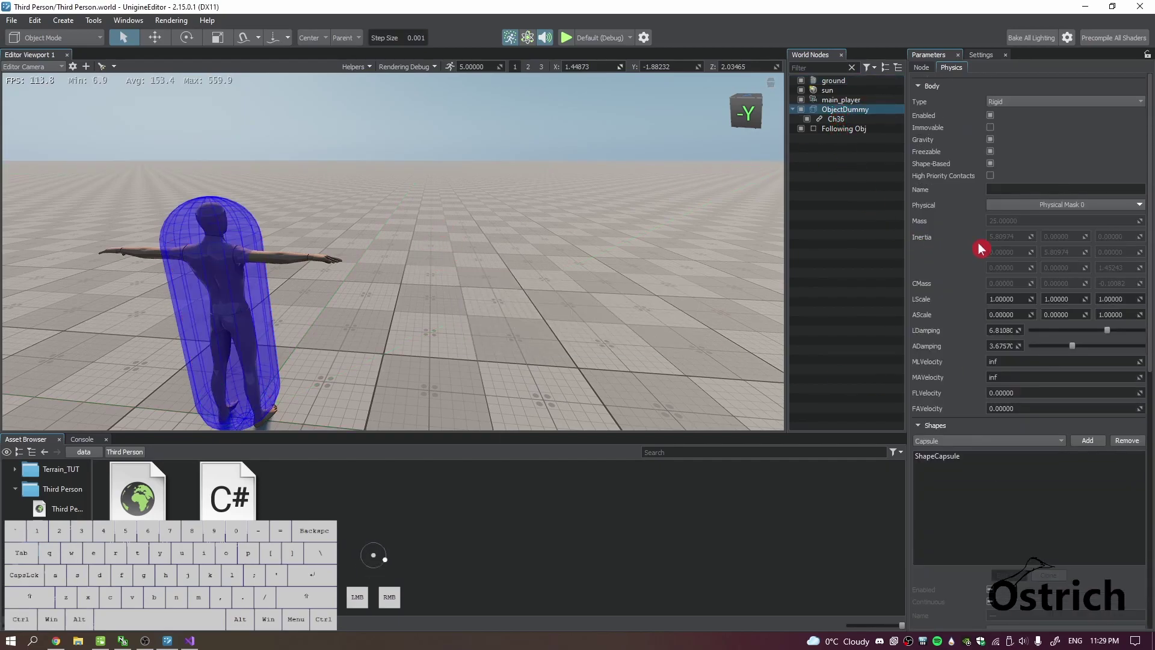
pyautogui.click(927, 71)
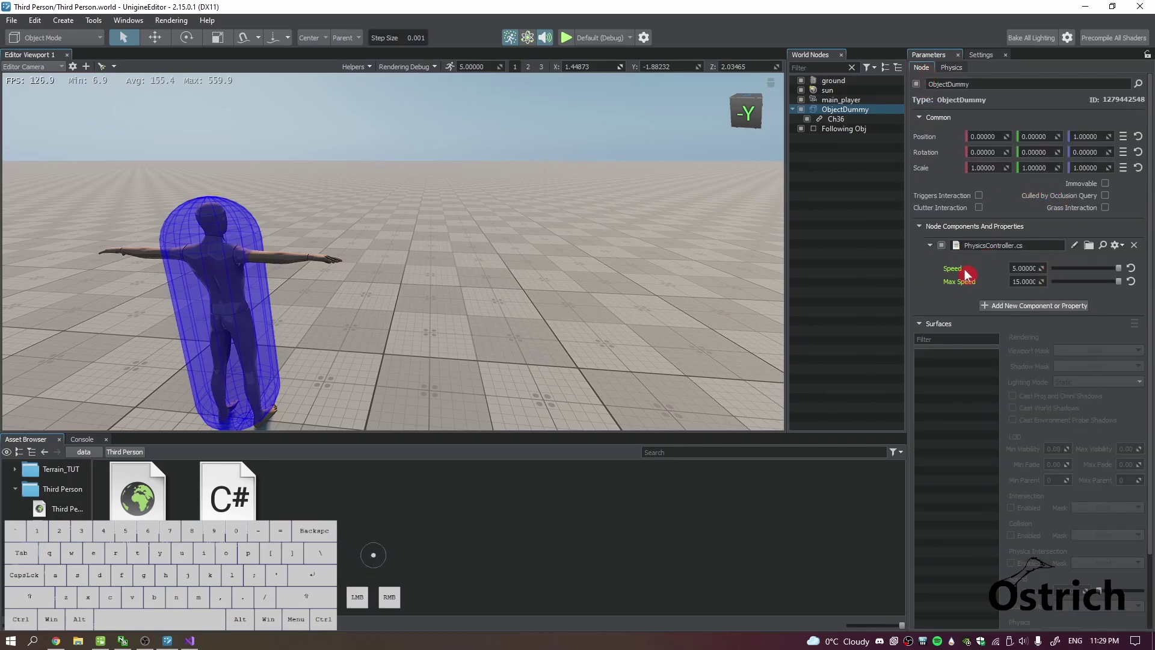
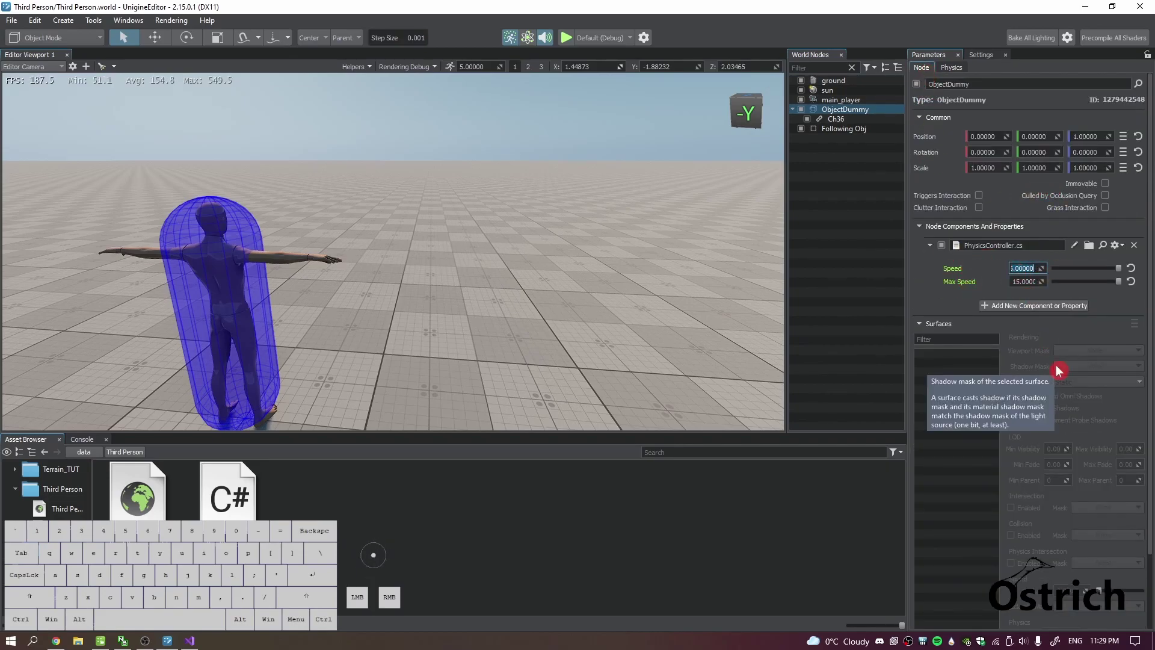
# Lower PhysicsController Speed from 5 to 3 (Max Speed 15), save, and start the world running.
pyautogui.press('ctrl+s')
pyautogui.click(949, 309)
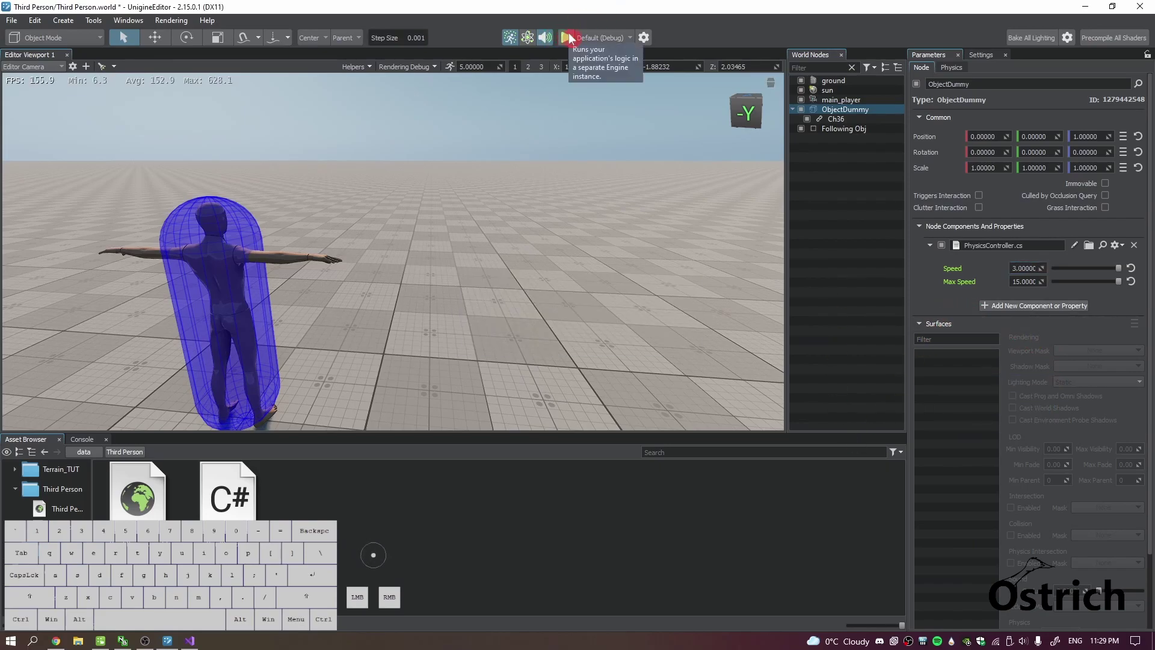
pyautogui.click(426, 118)
pyautogui.press('ctrl+s')
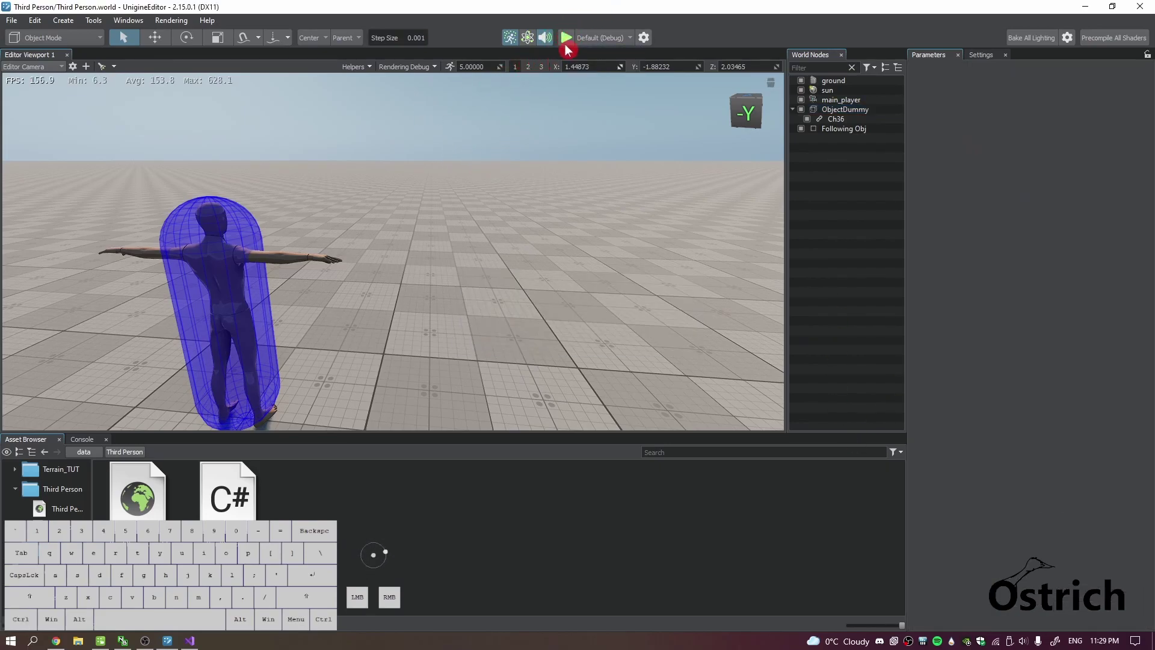
# Run the character across the ground with WASD and Shift in the engine window.
pyautogui.click(571, 47)
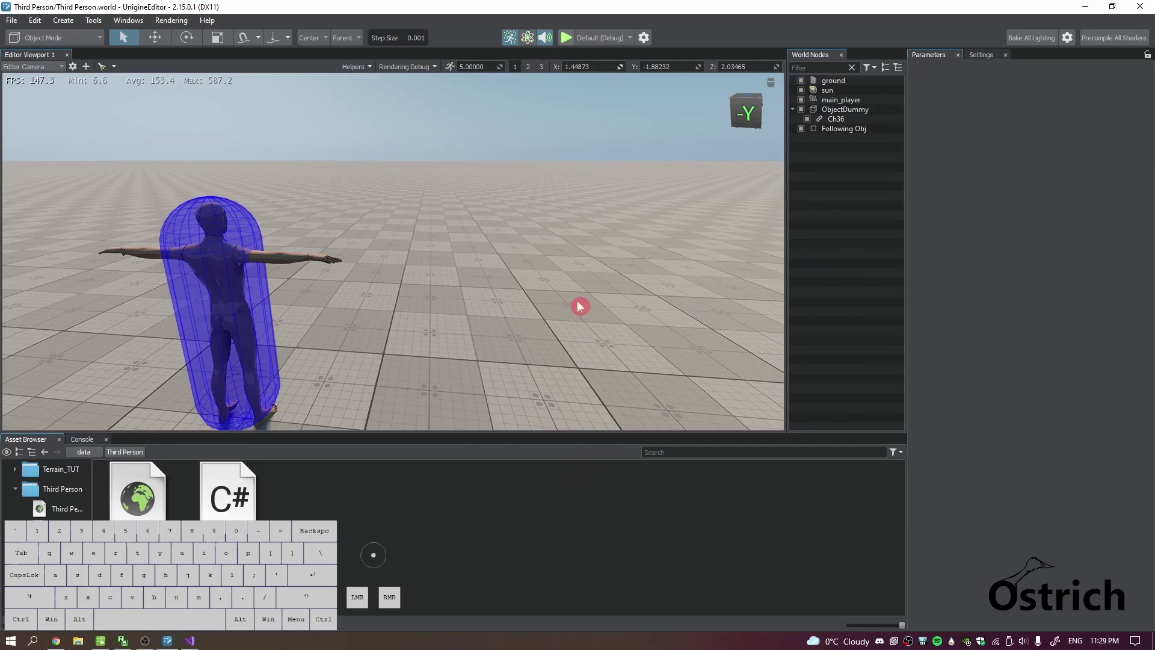
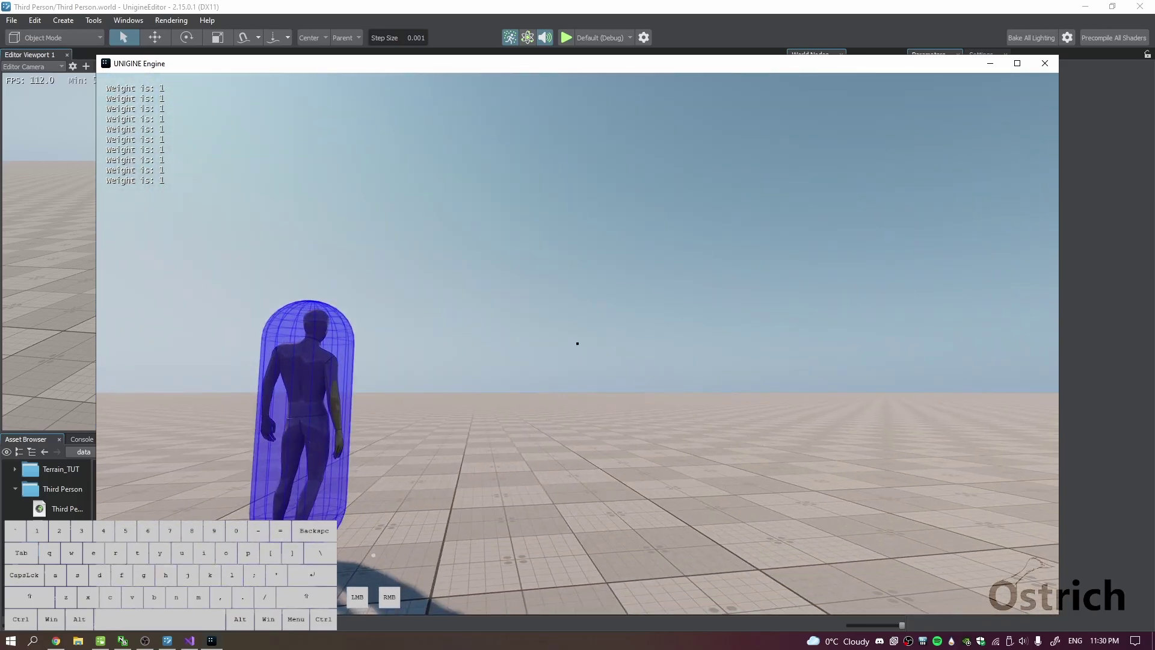
pyautogui.press('w')
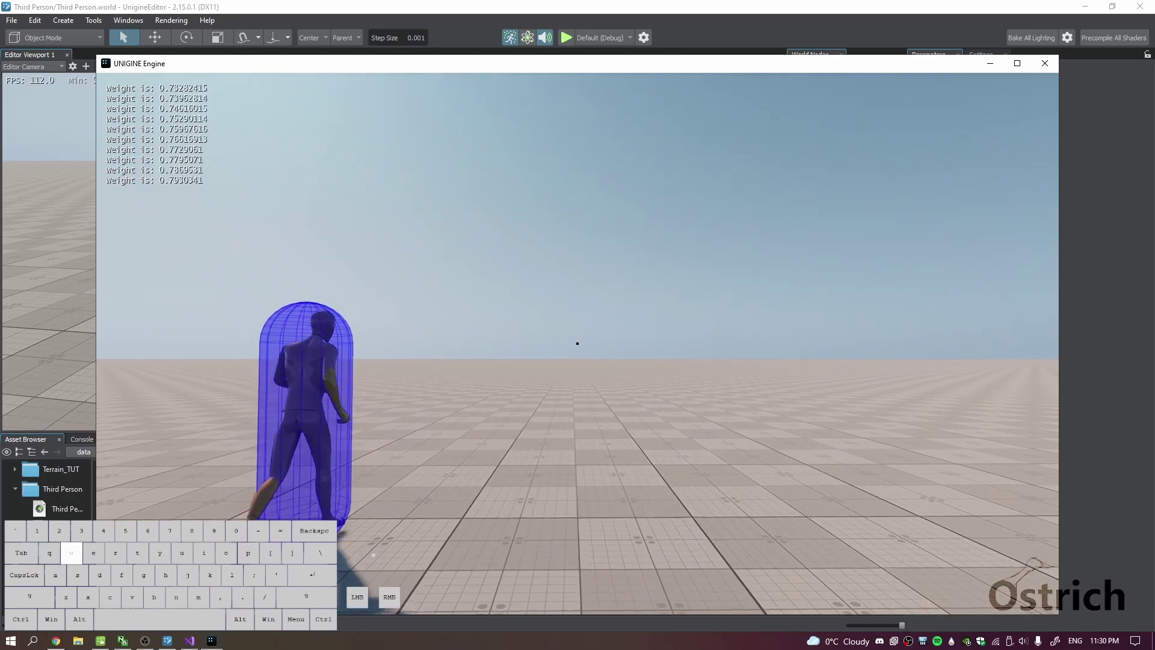
pyautogui.press('shift+w')
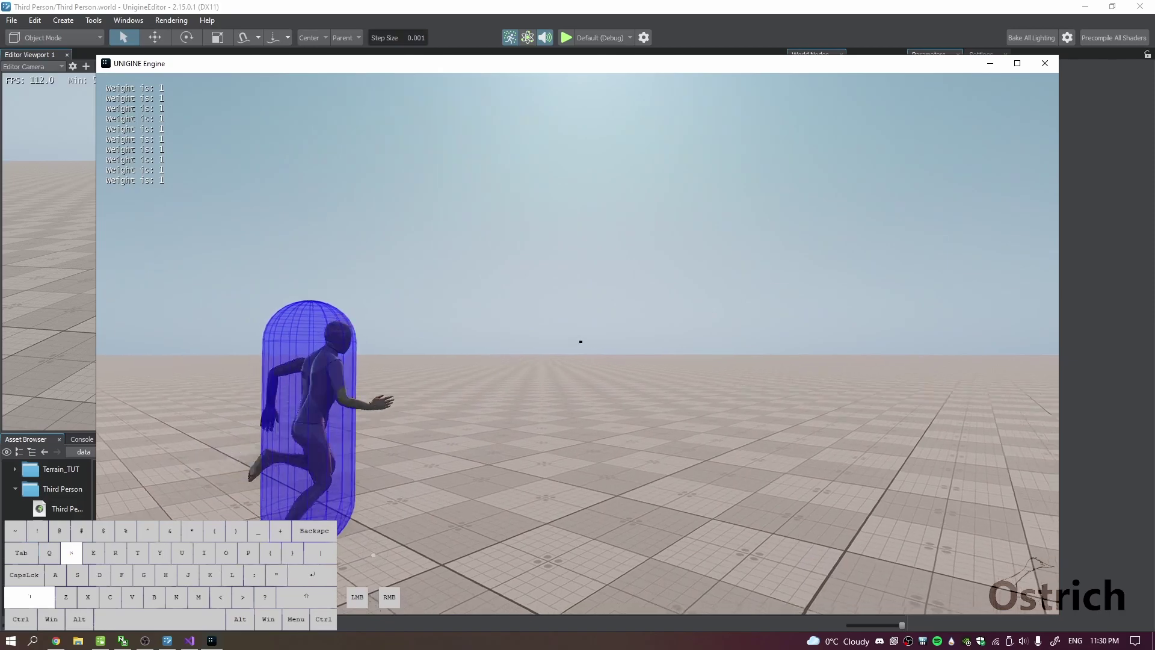
pyautogui.press('s')
pyautogui.press('d')
pyautogui.press('w')
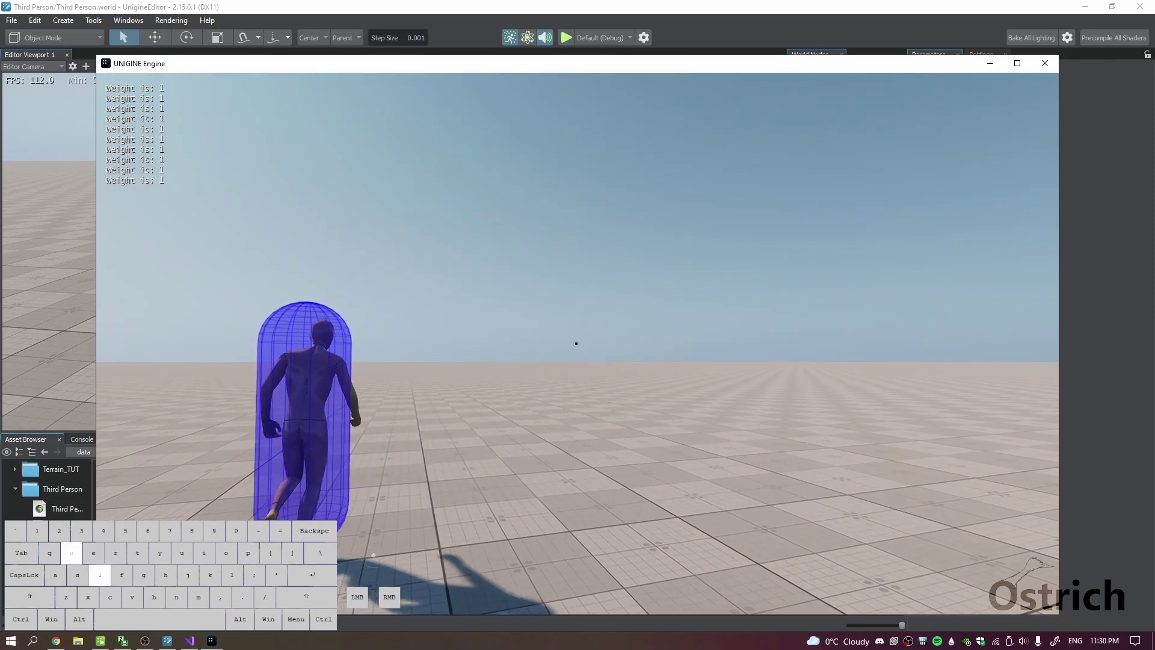
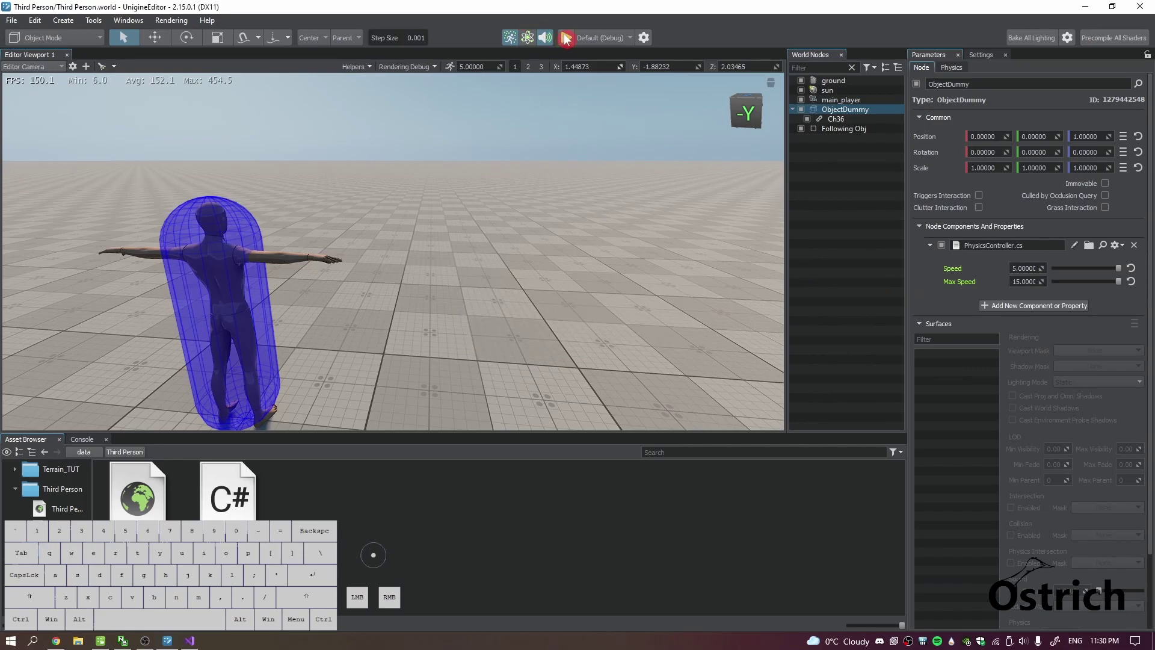
# Run and steer the character with W, D and A while the camera orbits it.
pyautogui.click(567, 39)
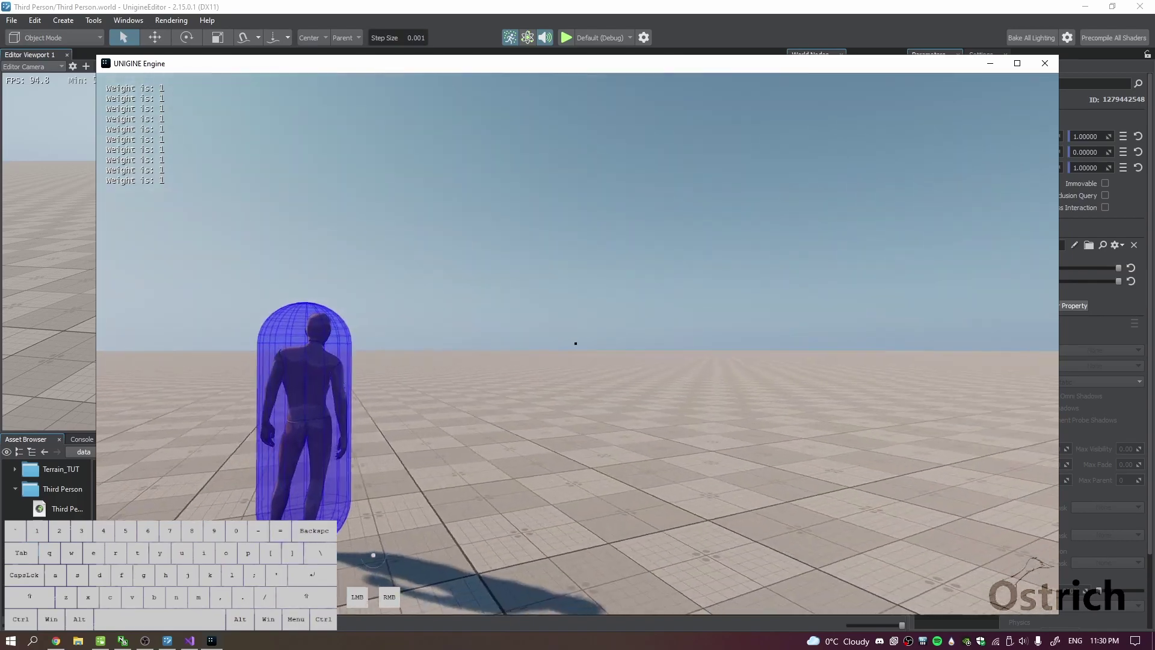
pyautogui.press('w')
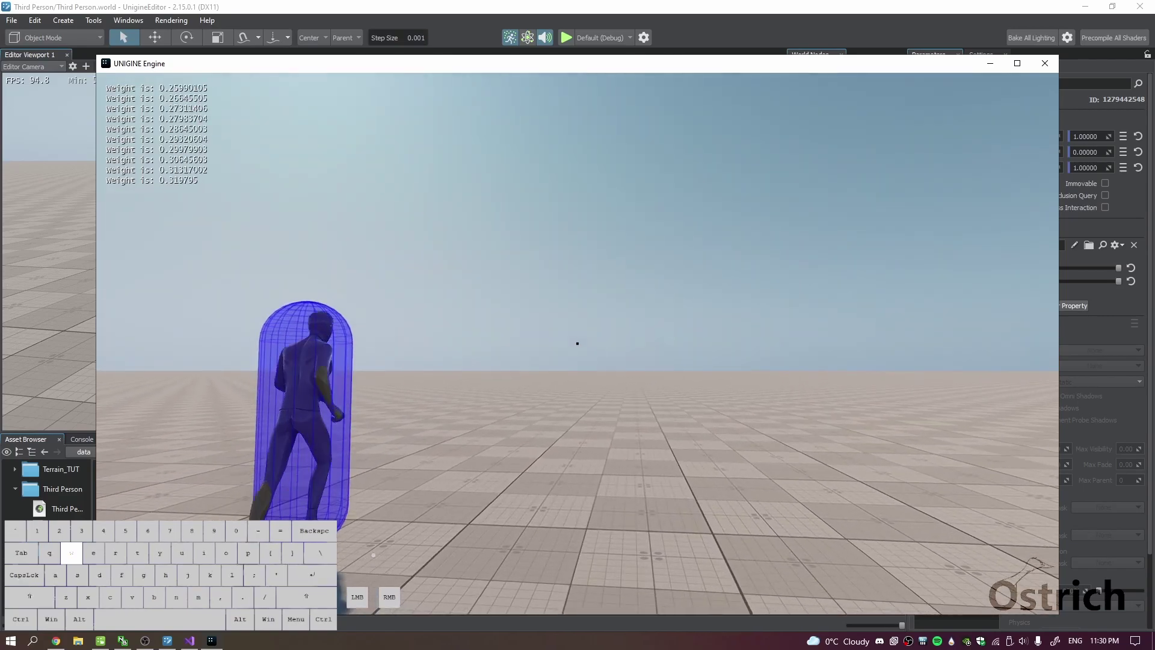
pyautogui.press('d')
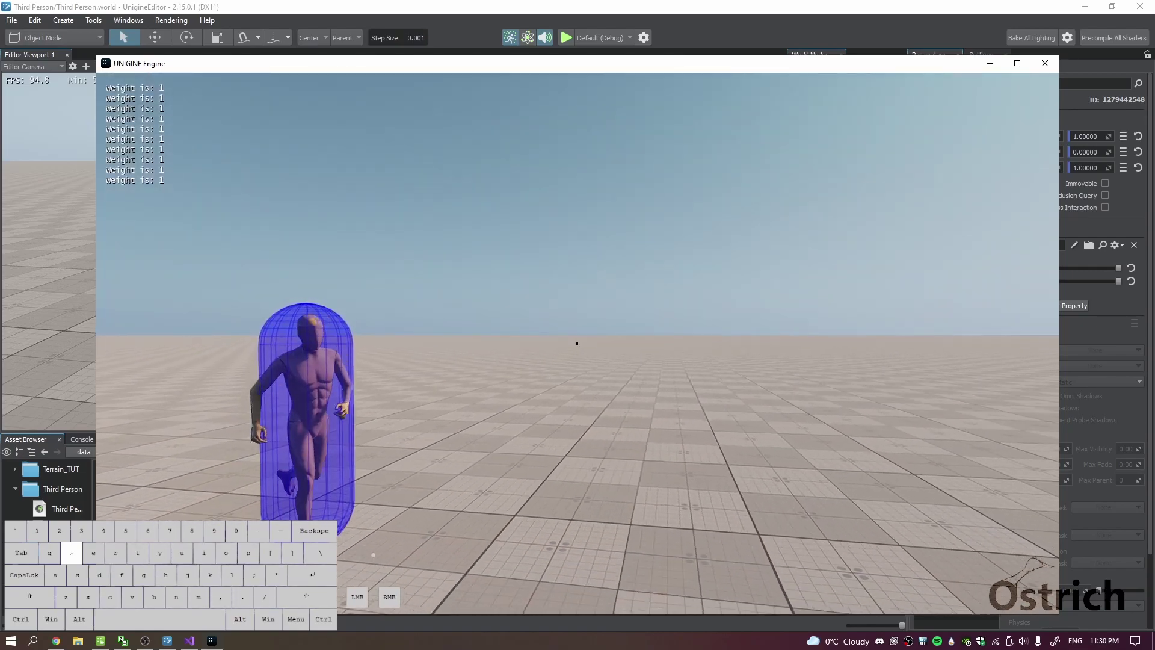
pyautogui.press('d')
pyautogui.press('a')
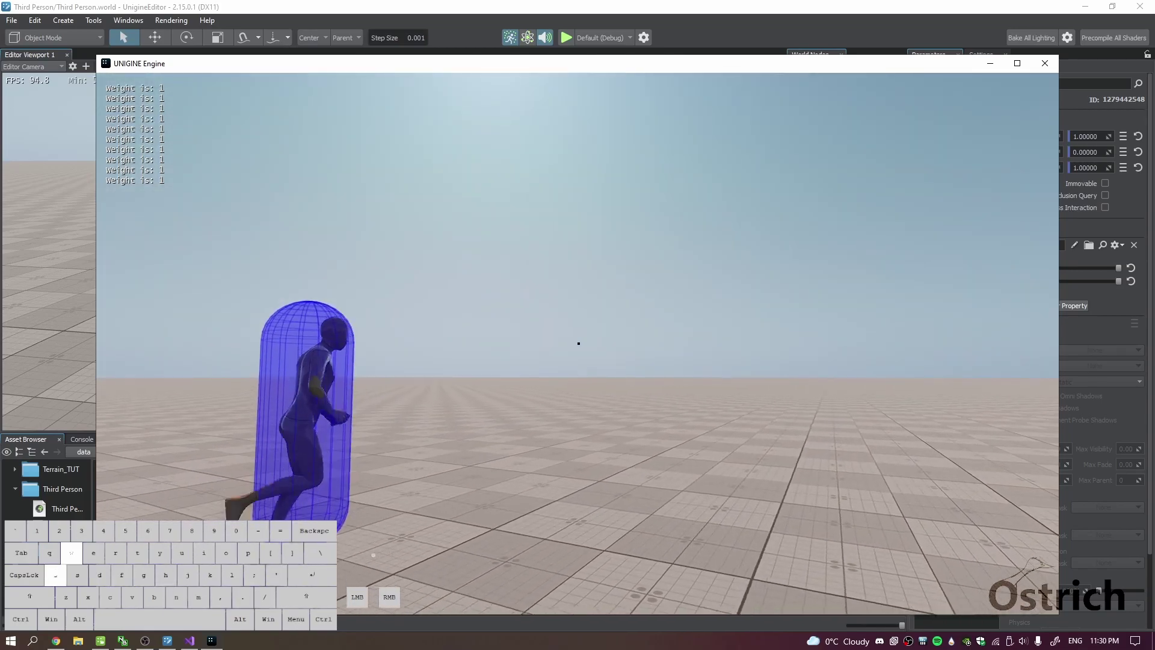
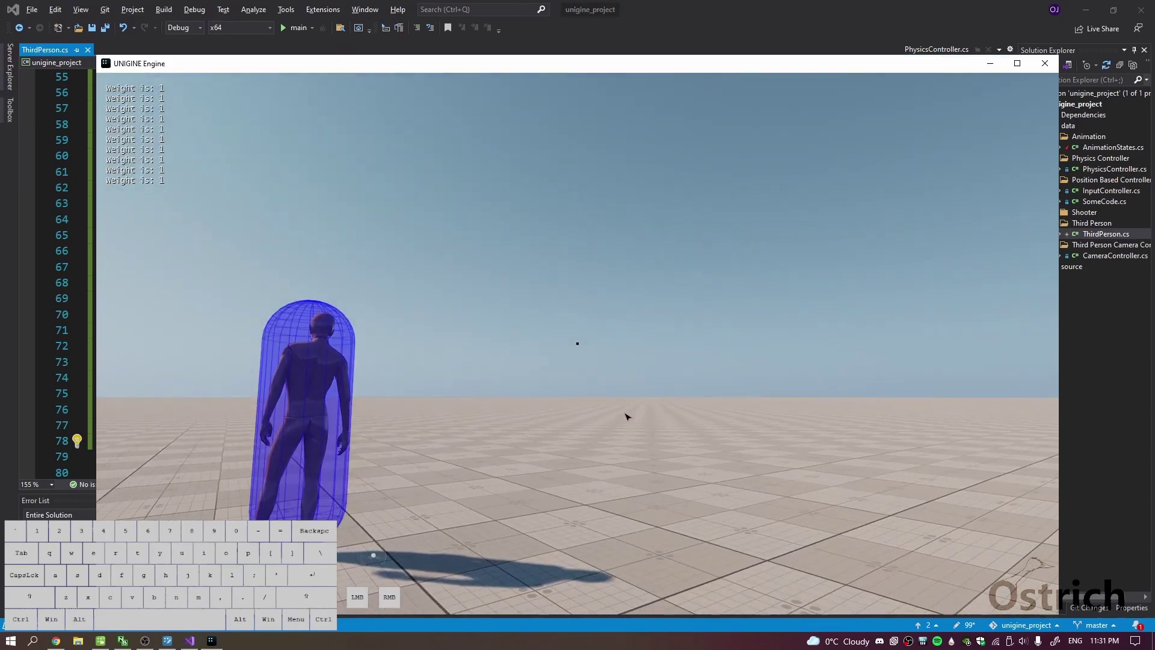
# Move the character again with W, A and D, then close the engine window to return to the editor.
pyautogui.click(579, 367)
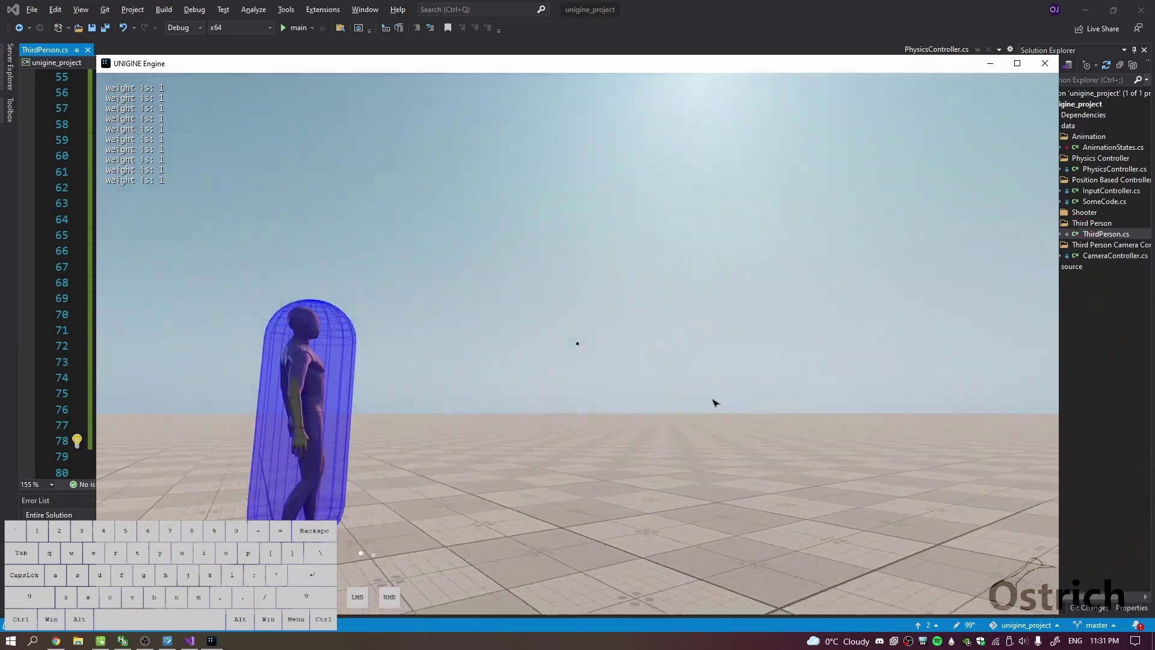
pyautogui.press('w')
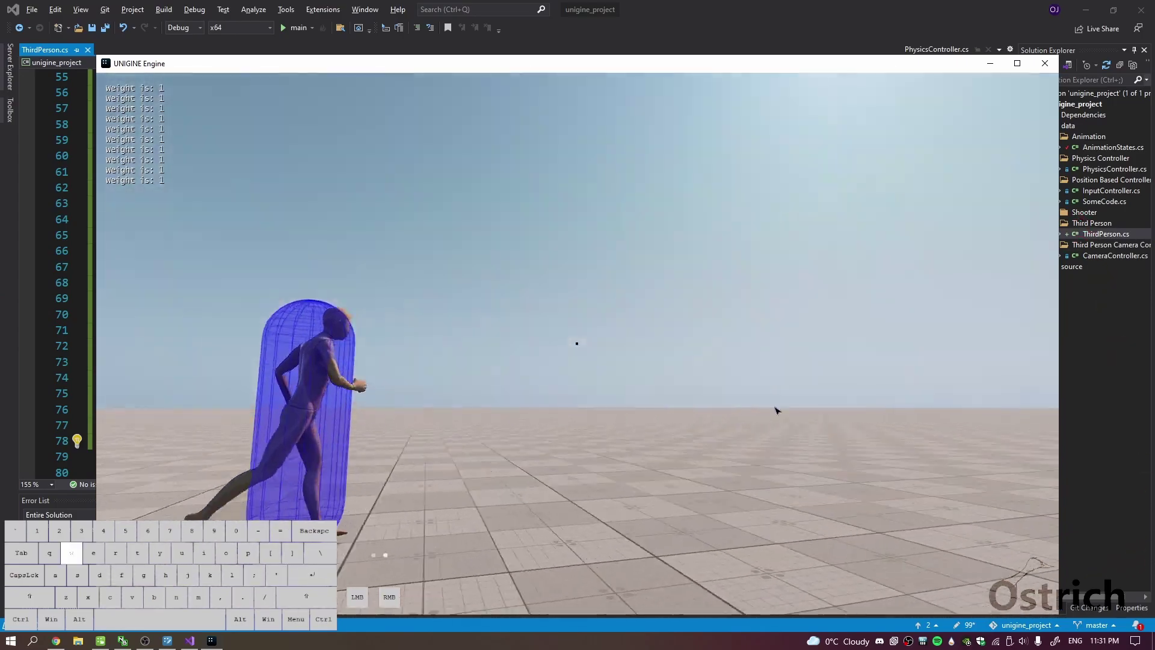
pyautogui.press('a')
pyautogui.press('d')
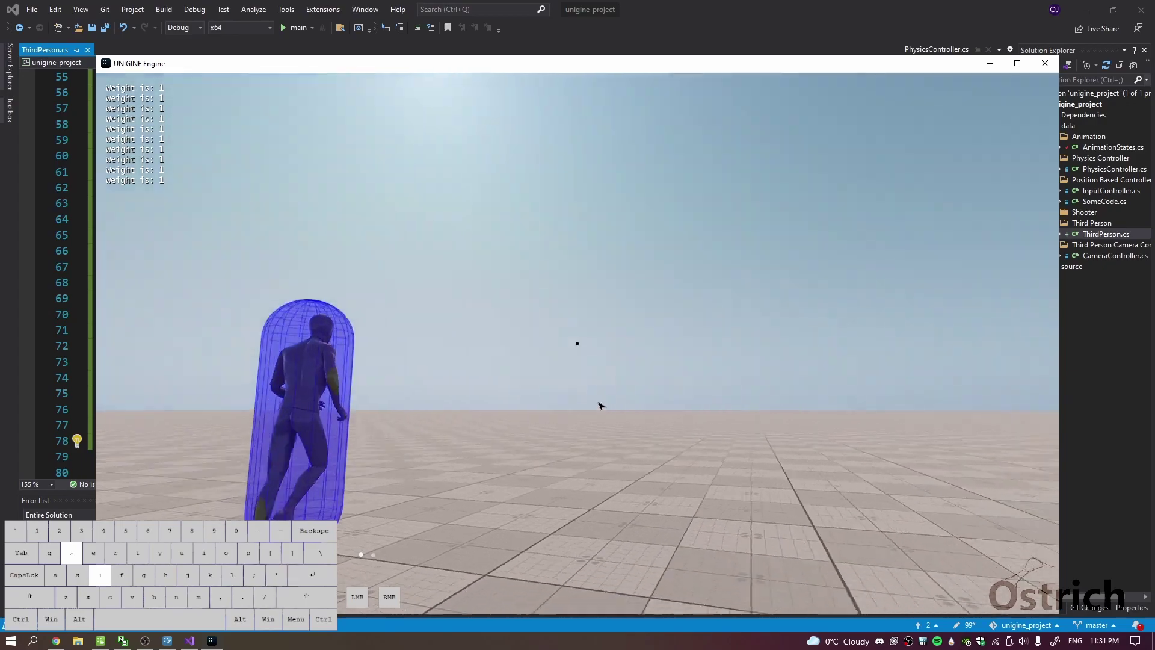
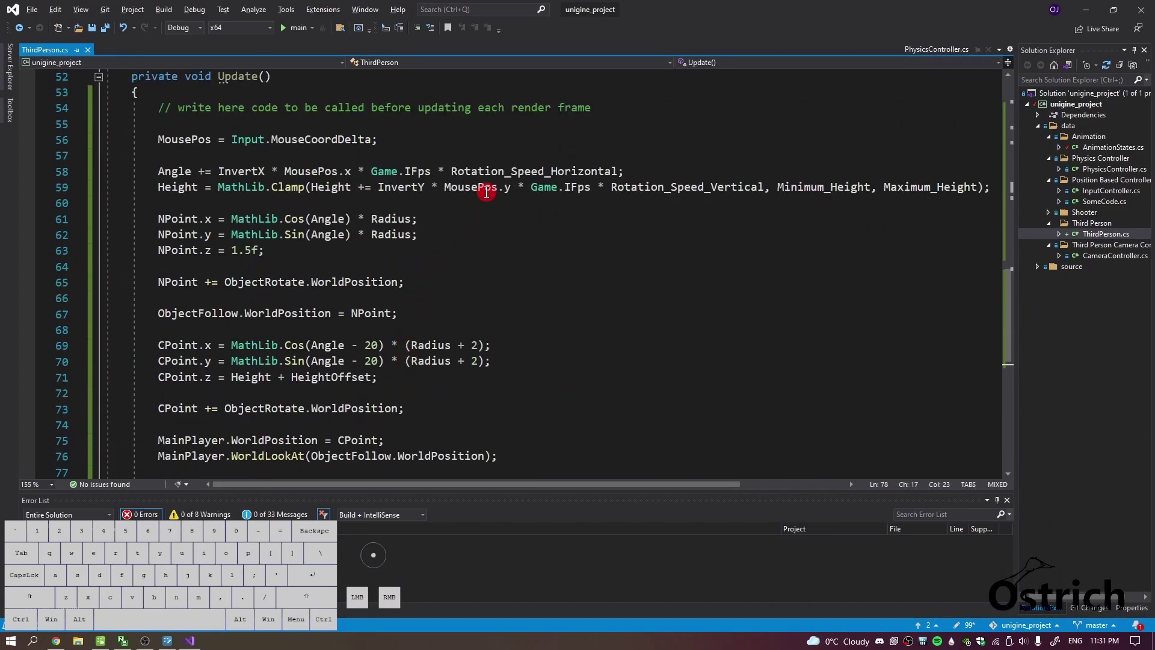
pyautogui.click(1081, 4)
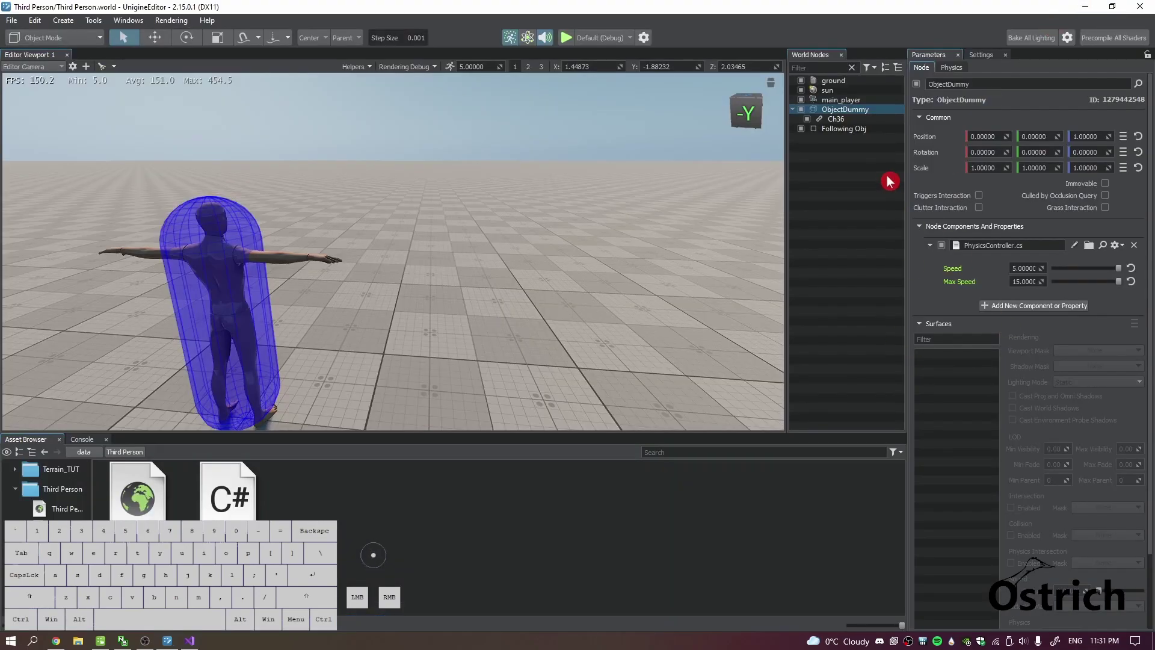
# Select main_player in World Nodes to show its ThirdPerson.cs camera settings rotating around Ch36.
pyautogui.click(850, 123)
pyautogui.click(848, 113)
pyautogui.click(841, 122)
pyautogui.click(980, 295)
pyautogui.click(837, 111)
pyautogui.click(841, 99)
pyautogui.click(842, 105)
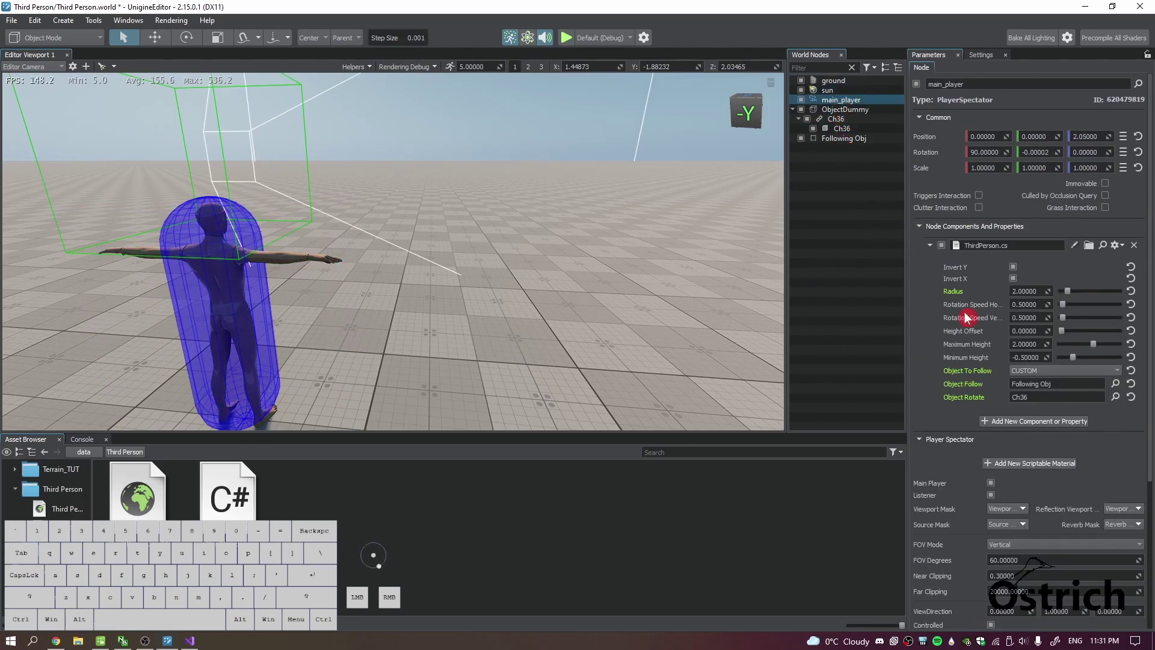
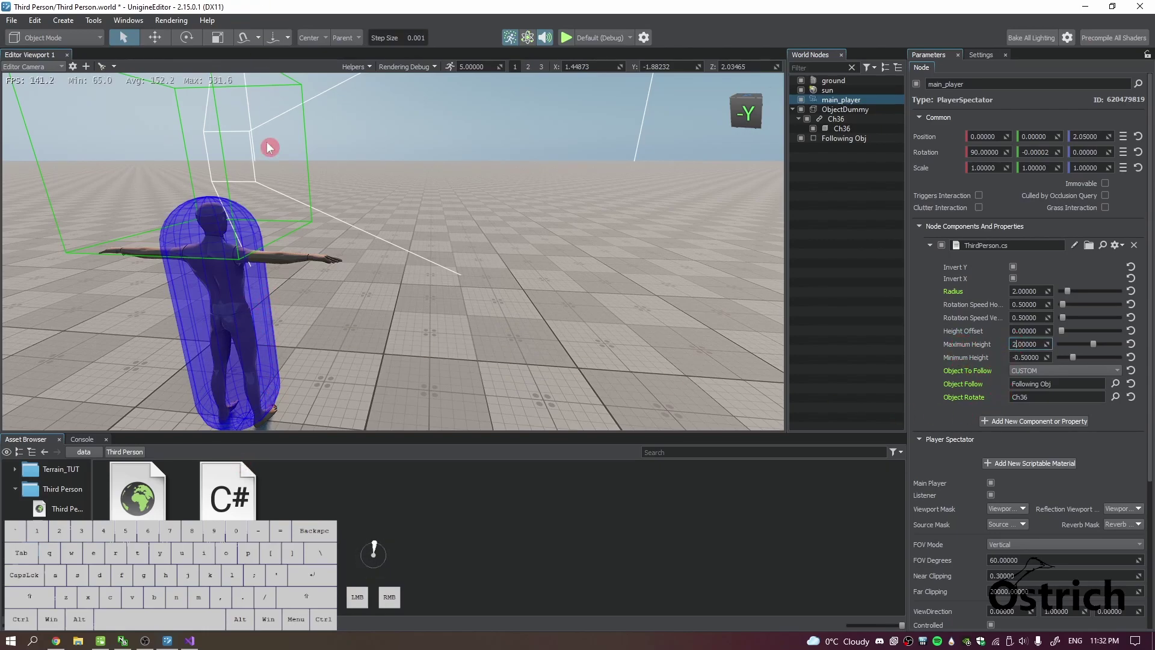
# Orbit the viewport out to see the camera frustum beside the character, save, and switch to Visual Studio.
pyautogui.press('s')
pyautogui.moveTo(483, 256); pyautogui.dragTo(403, 257)
pyautogui.press('d')
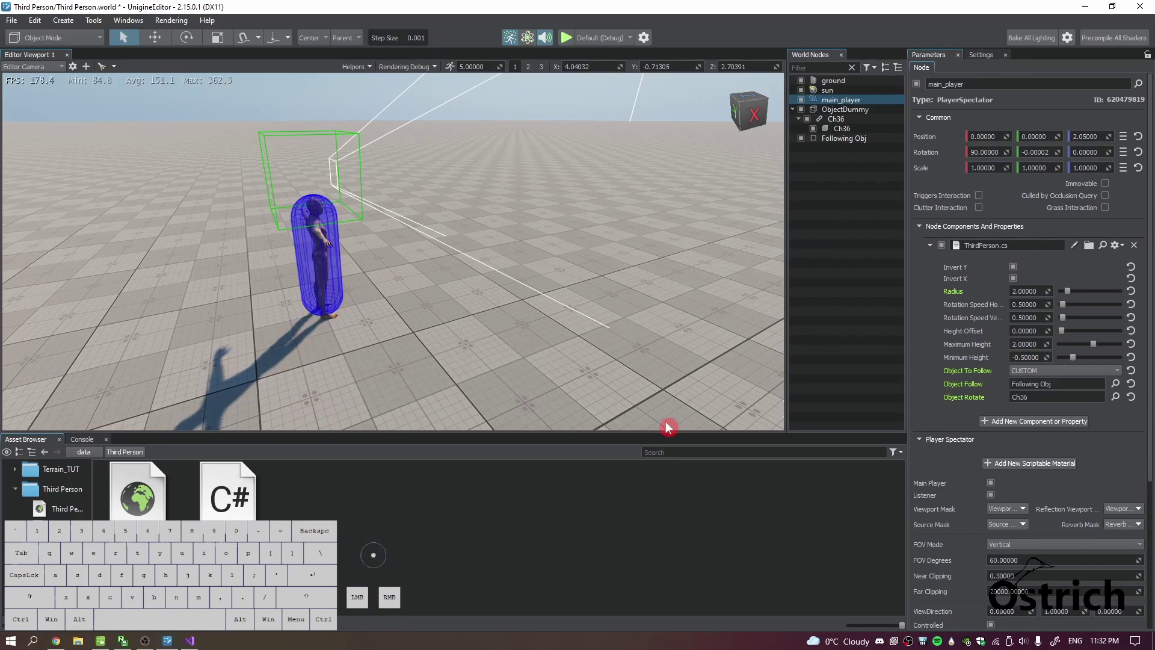
pyautogui.press('ctrl+s')
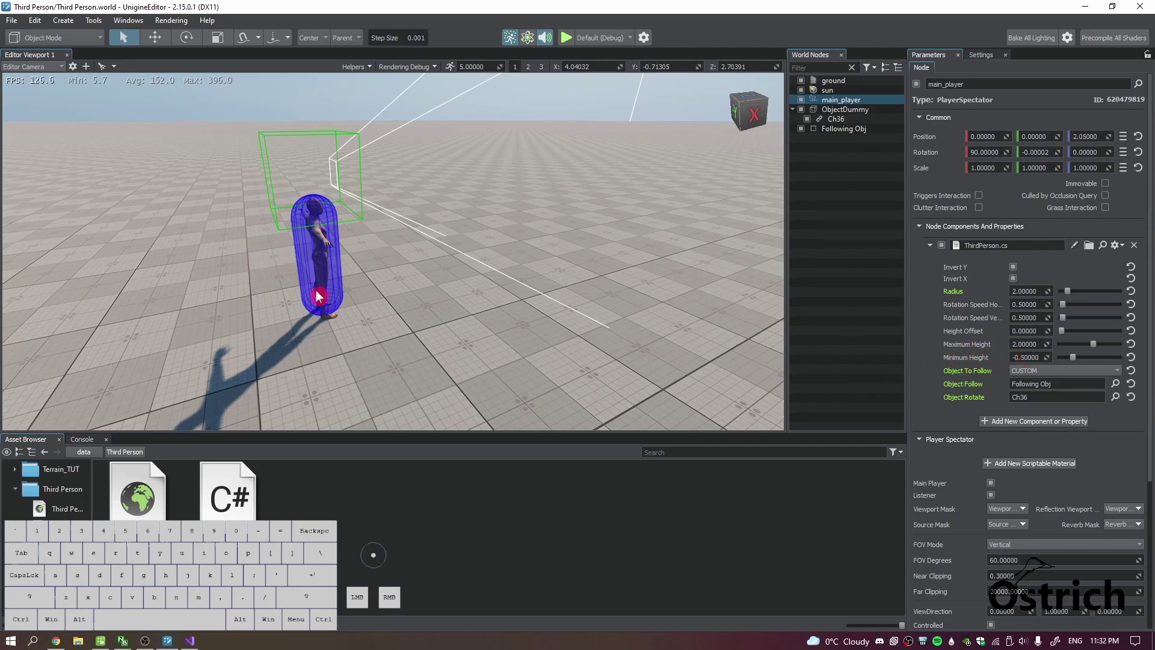
pyautogui.press('alt+Tab')
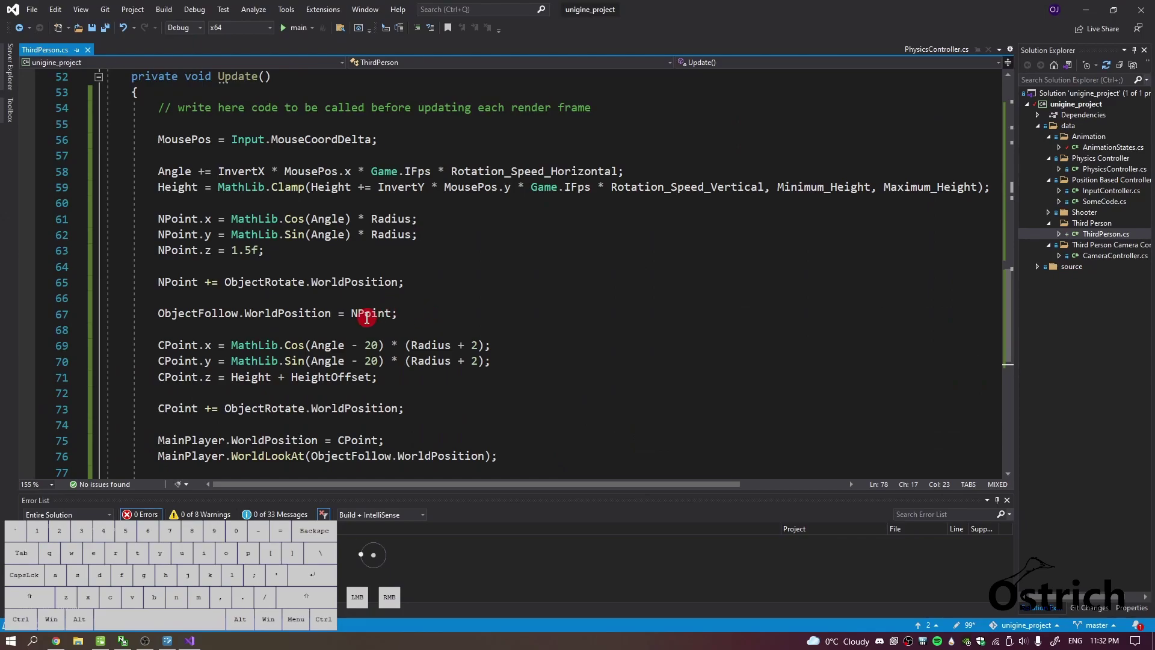